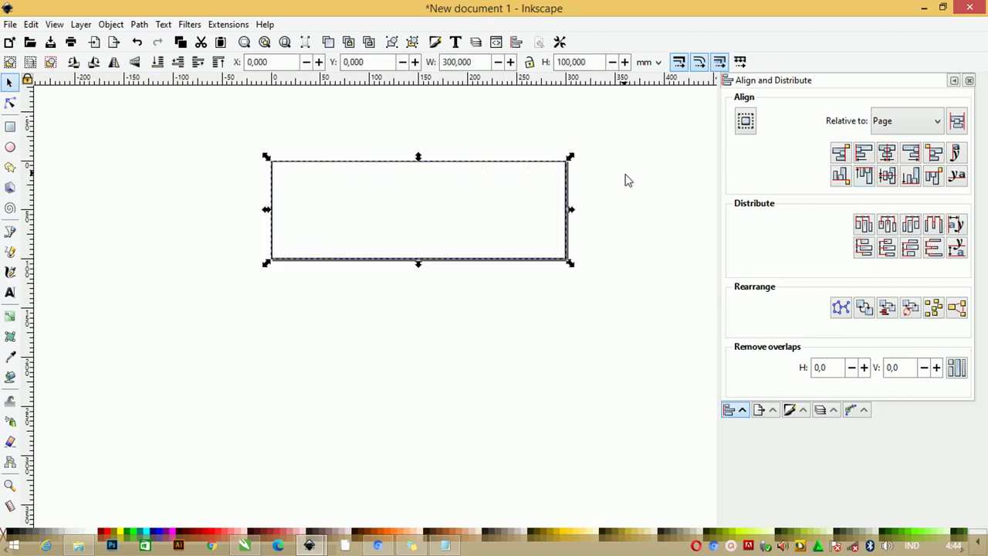
Deselect the rectangle and import the wood texture image over the 300×100 banner.
key("Tab")
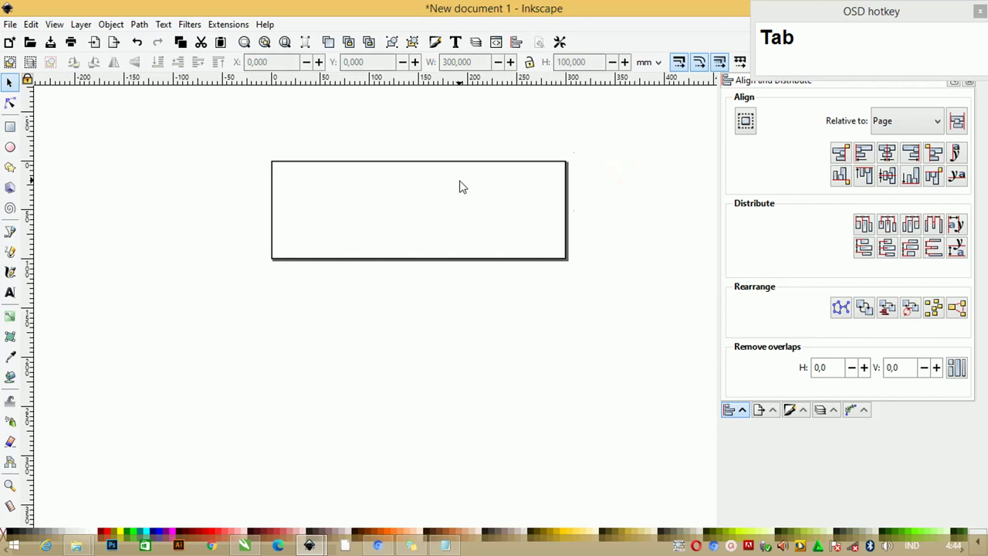
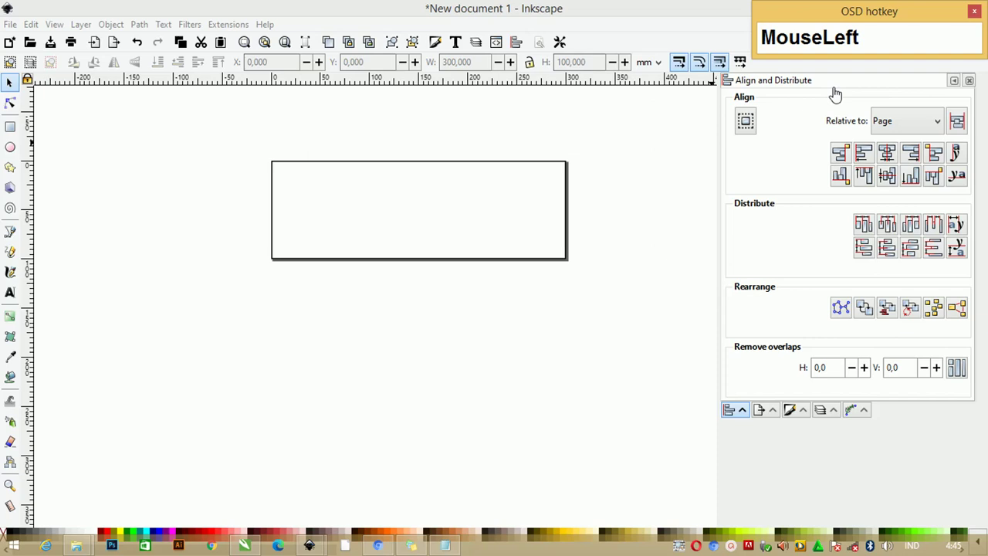
type("asfaf")
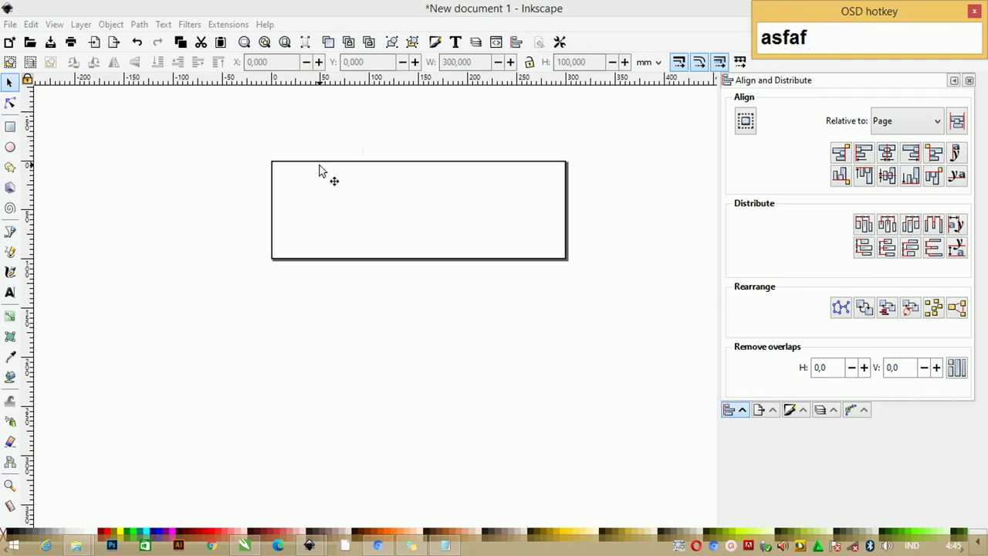
left_click_drag(206, 151, 431, 173)
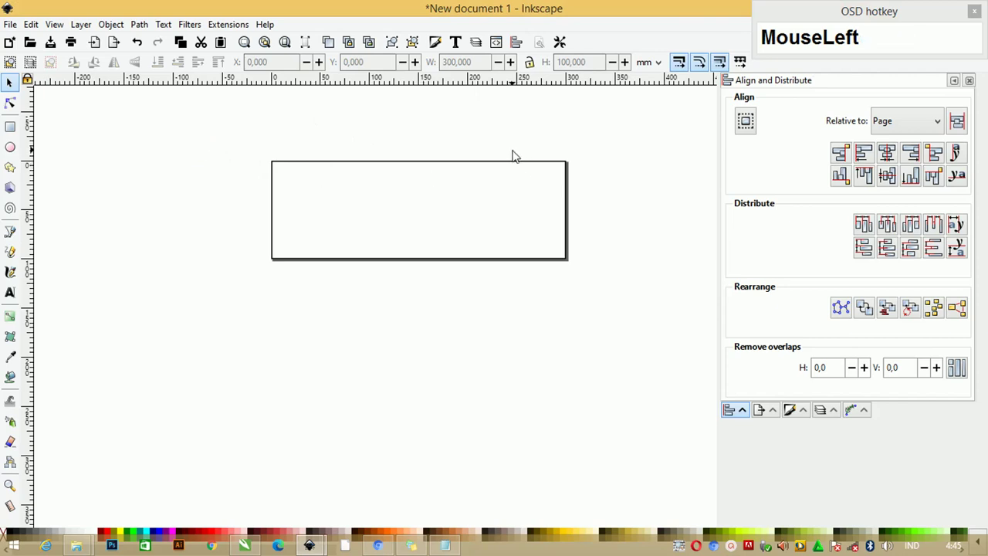
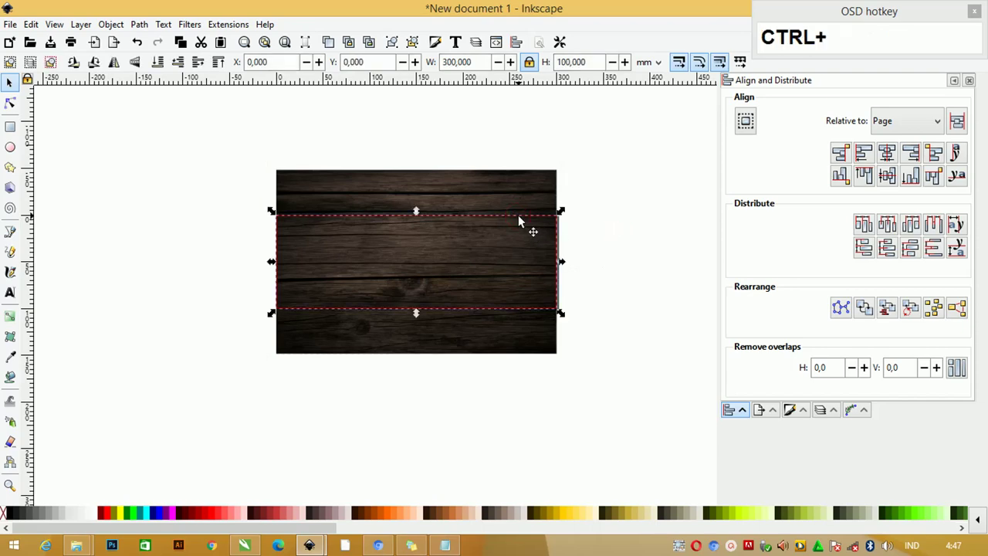
Duplicate the banner rectangle aside, then clip the wood texture to the rectangle.
key("ctrl+d")
left_click_drag(525, 218, 381, 273)
scroll("up", 3)
right_click(385, 265)
left_click(457, 444)
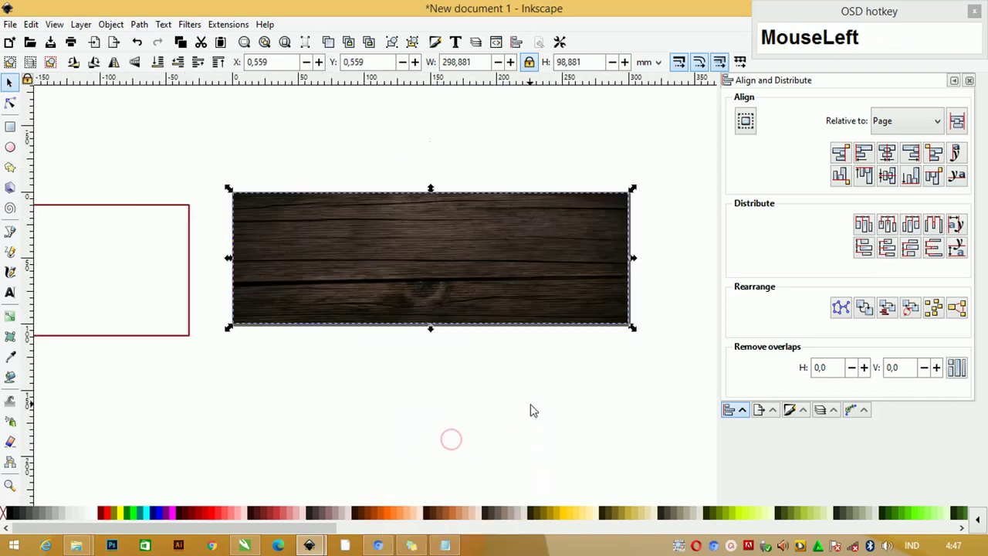
Select the spare rectangle on the left and duplicate it.
scroll("down", 3)
scroll("up", 3)
left_click(274, 222)
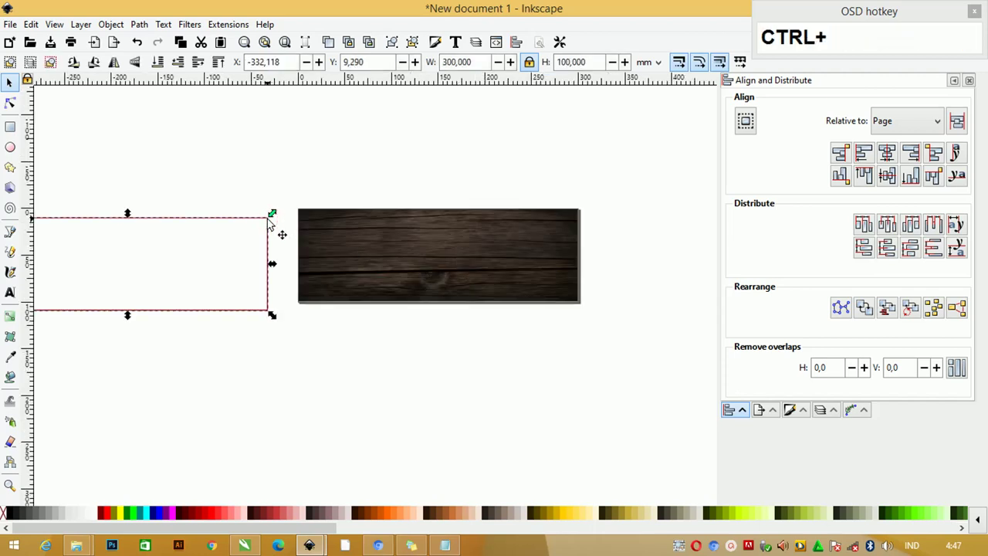
key("ctrl+d")
Move the rectangle copy over the wood banner and give it a dark 2×2 mesh gradient with a light centre.
left_click_drag(268, 220, 211, 403)
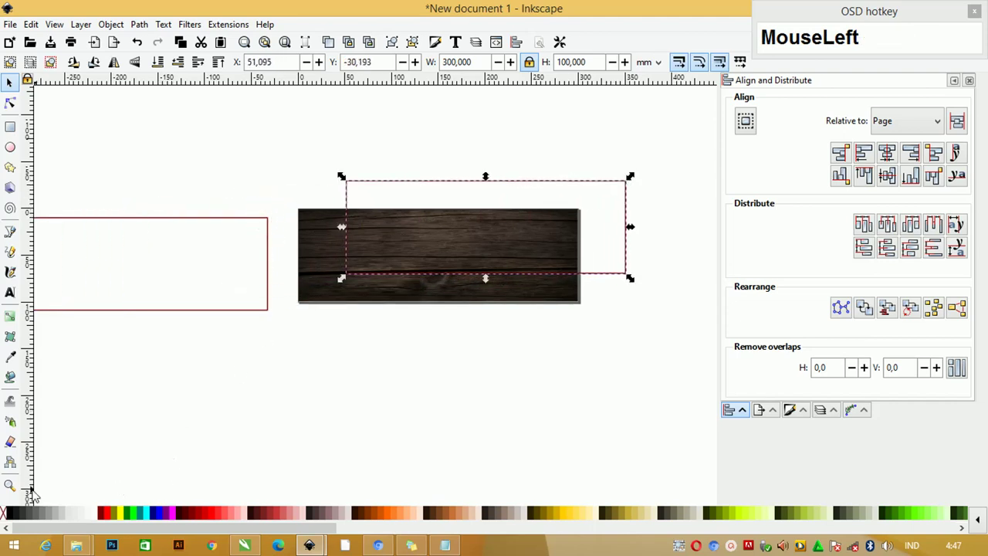
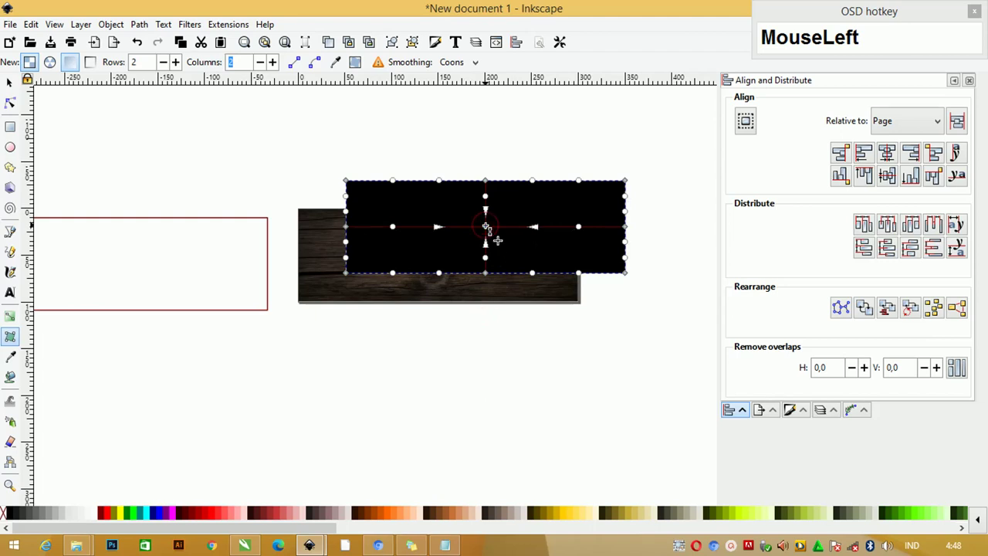
scroll("up", 3)
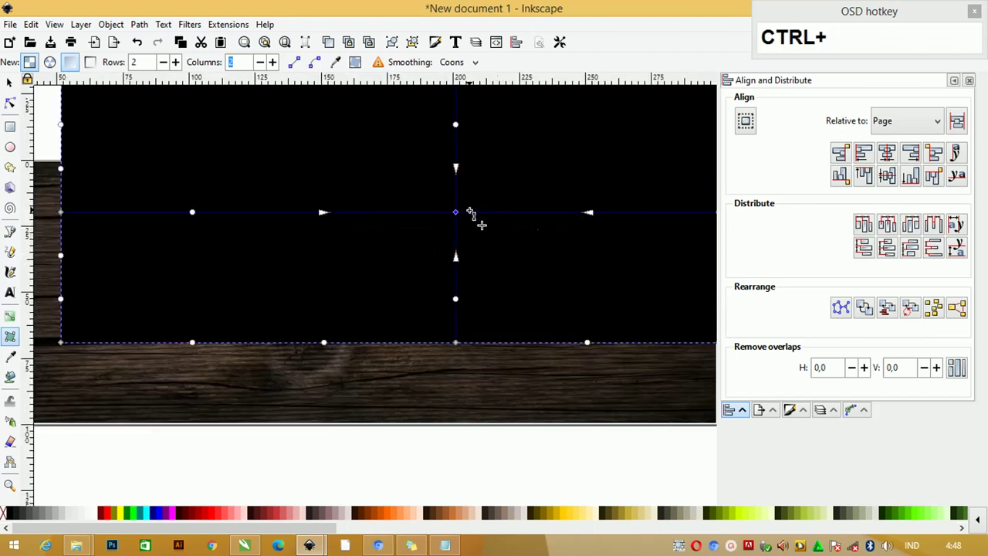
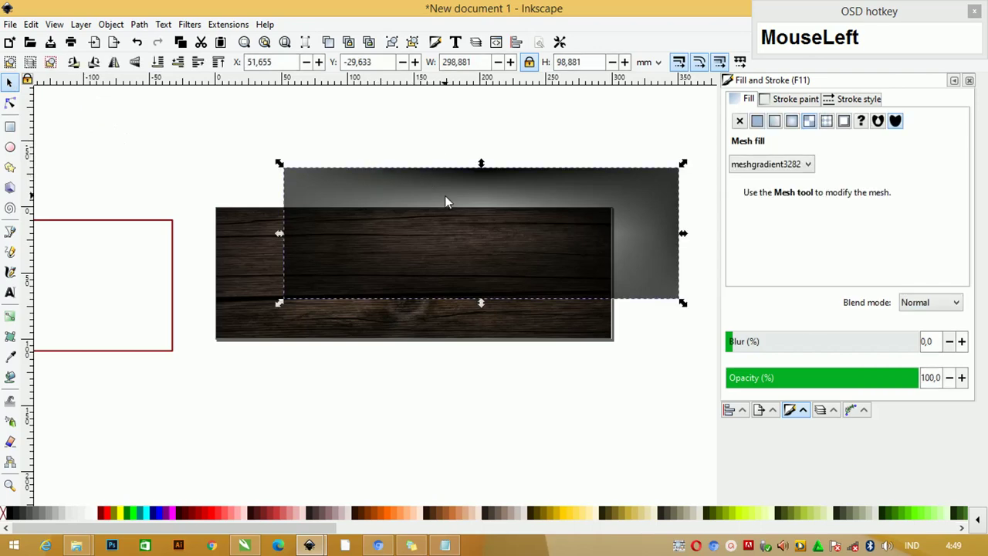
Centre the glow rectangle on the wood banner, then choose the Corel DRAW X8 shortcut preset in Preferences.
key("c")
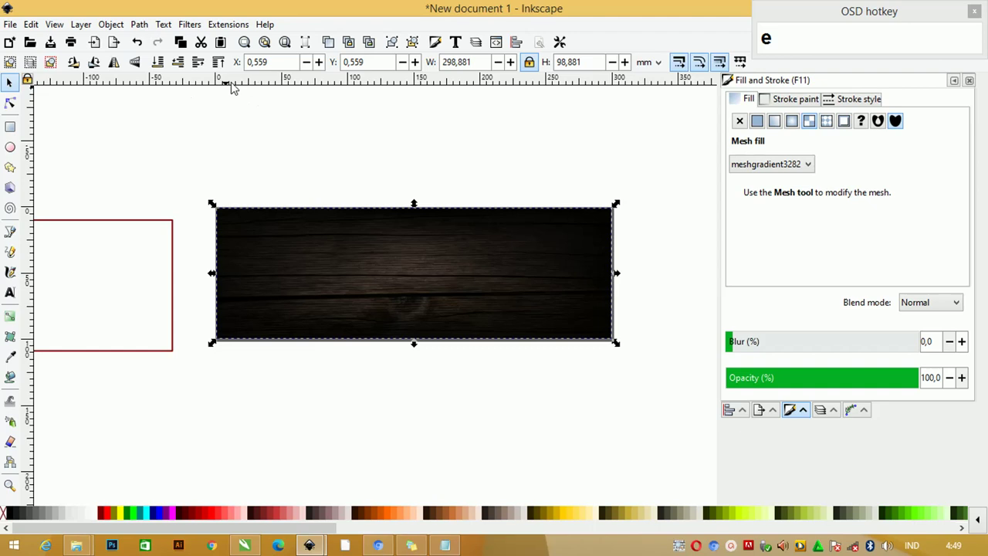
left_click_drag(35, 26, 563, 45)
left_click_drag(577, 42, 626, 25)
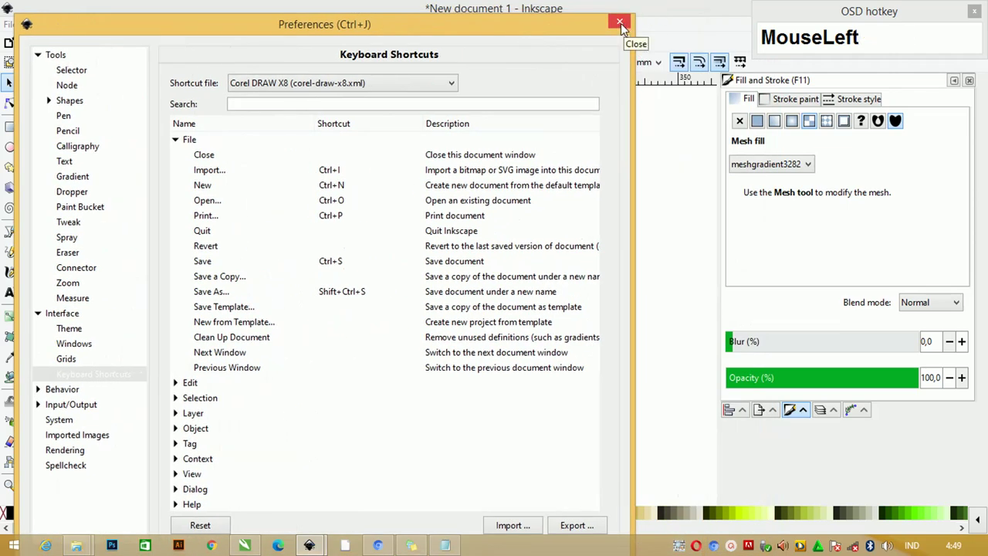
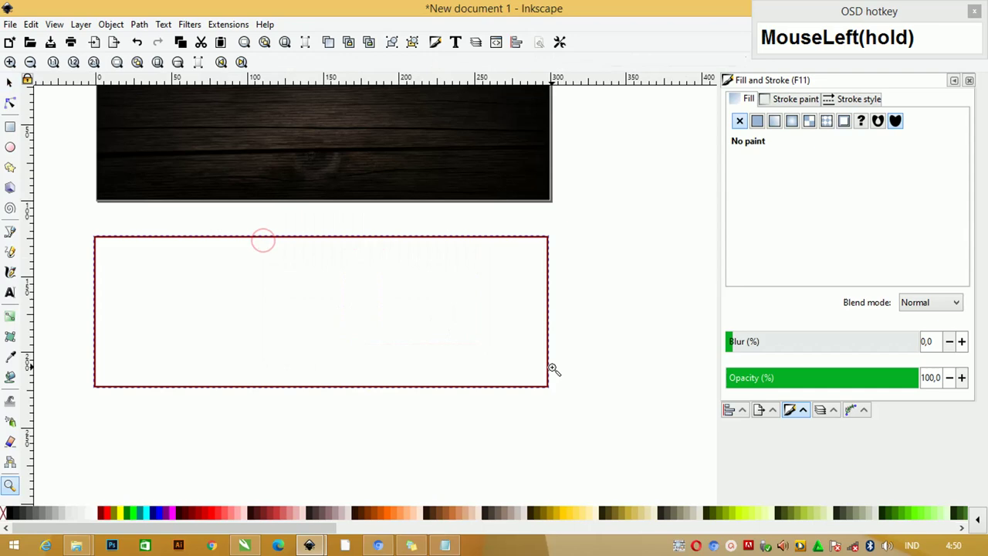
Zoom to the lower rectangle and switch the Bezier tool to straight-line mode for the diagonal lines.
scroll("down", 3)
left_click(22, 235)
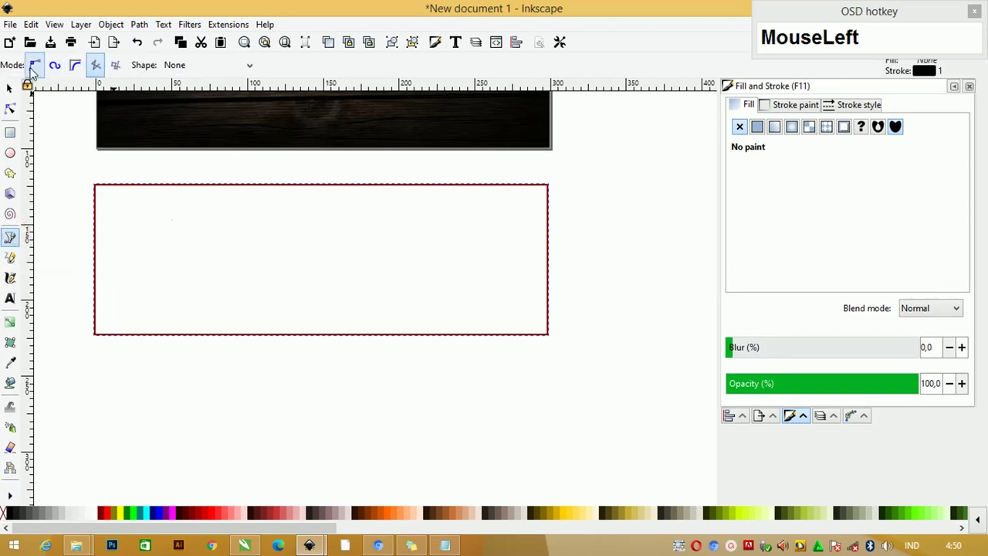
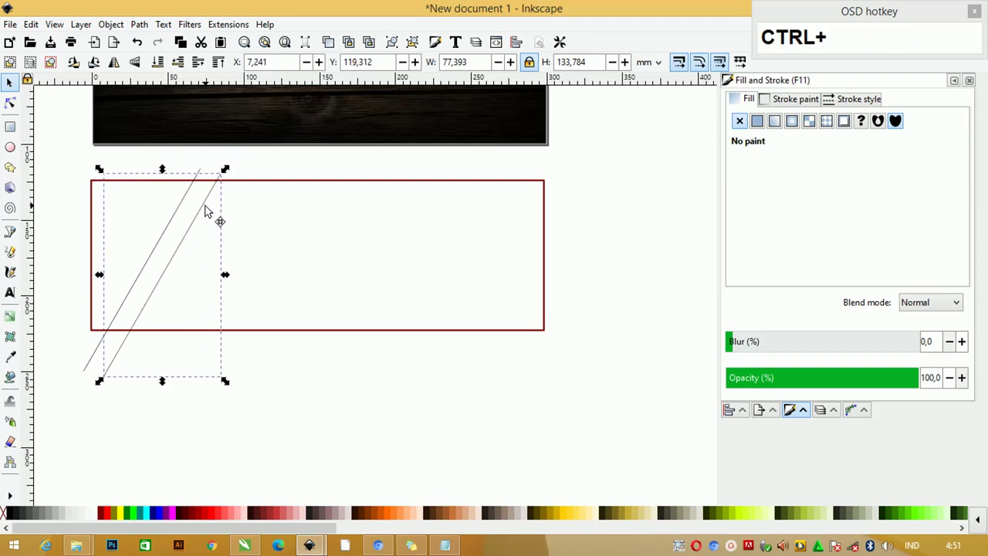
Duplicate a diagonal line to make three and place the copy beside the others.
key("ctrl+d")
left_click_drag(211, 209, 231, 215)
scroll("up", 3)
left_click_drag(259, 201, 243, 182)
left_click(243, 182)
left_click_drag(243, 182, 235, 189)
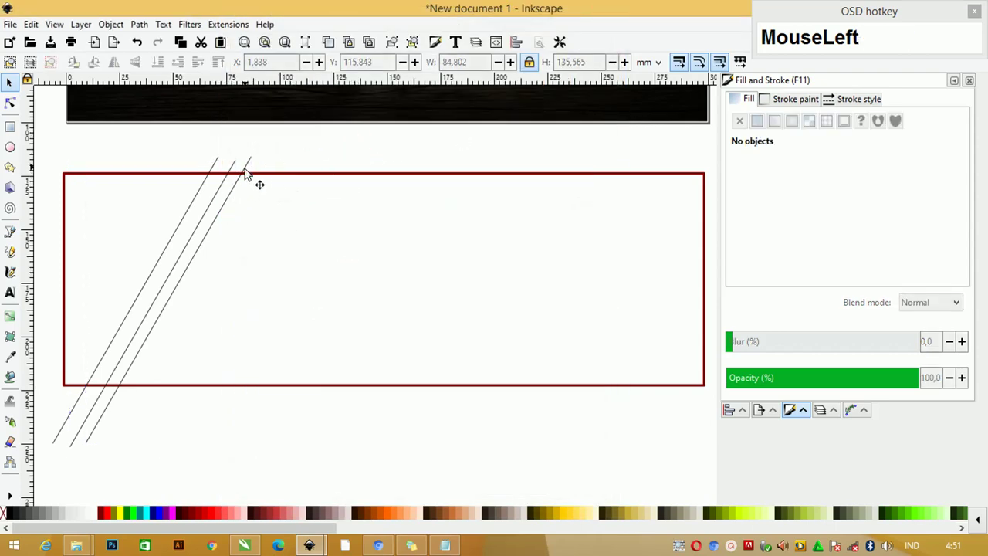
Select the three diagonal lines and nudge them left with the arrow keys.
left_click(241, 170)
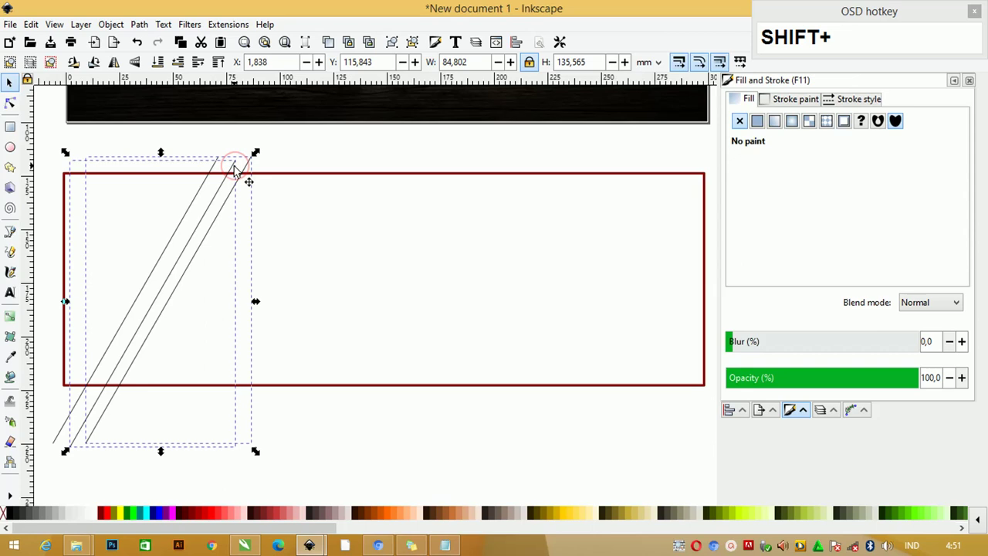
key("shift+Left")
type("LeftLeft")
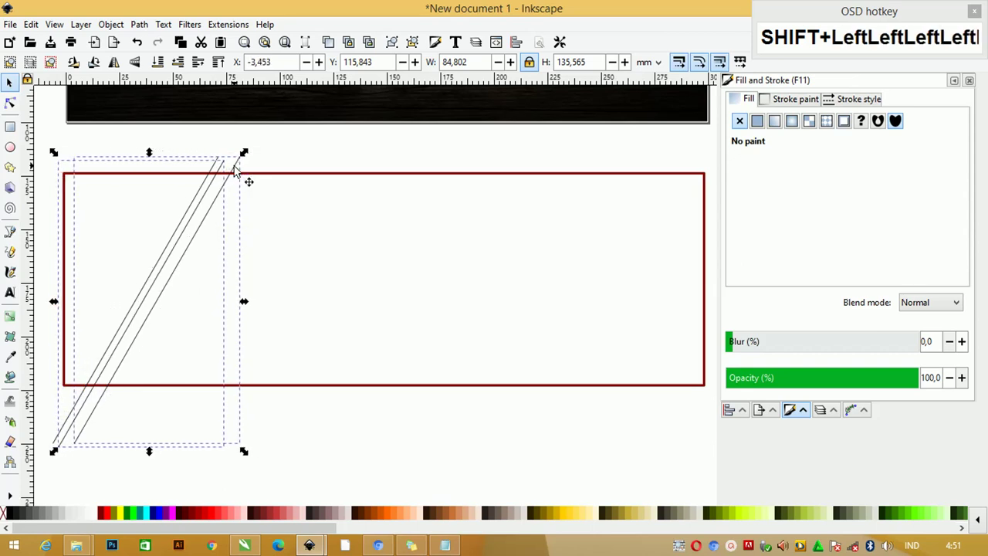
left_click(278, 169)
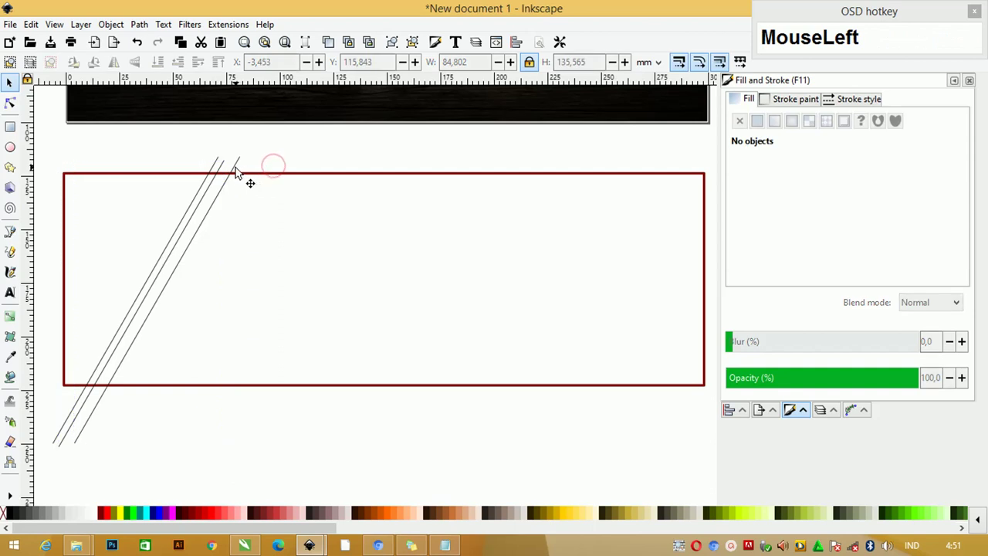
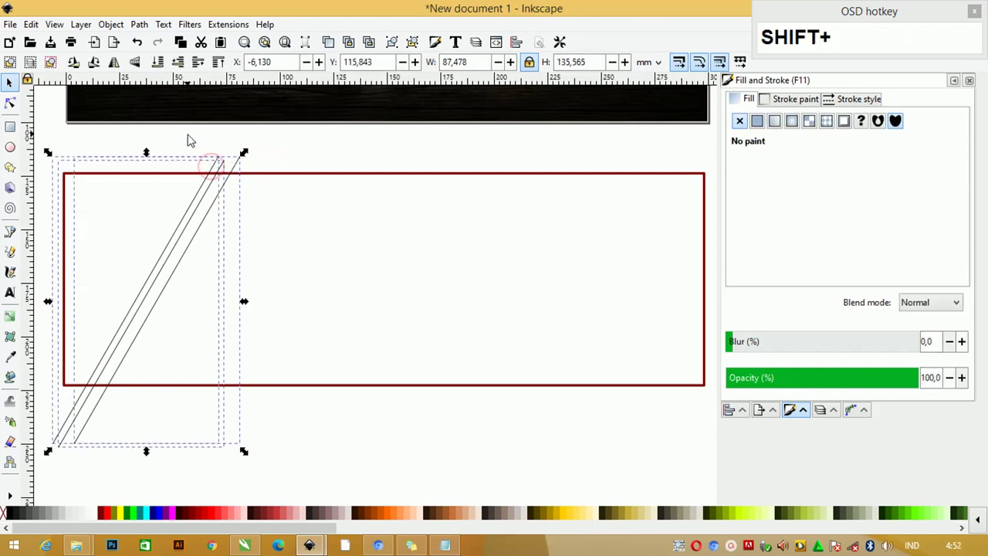
Zoom out to the whole lower rectangle and fill it black.
left_click(149, 27)
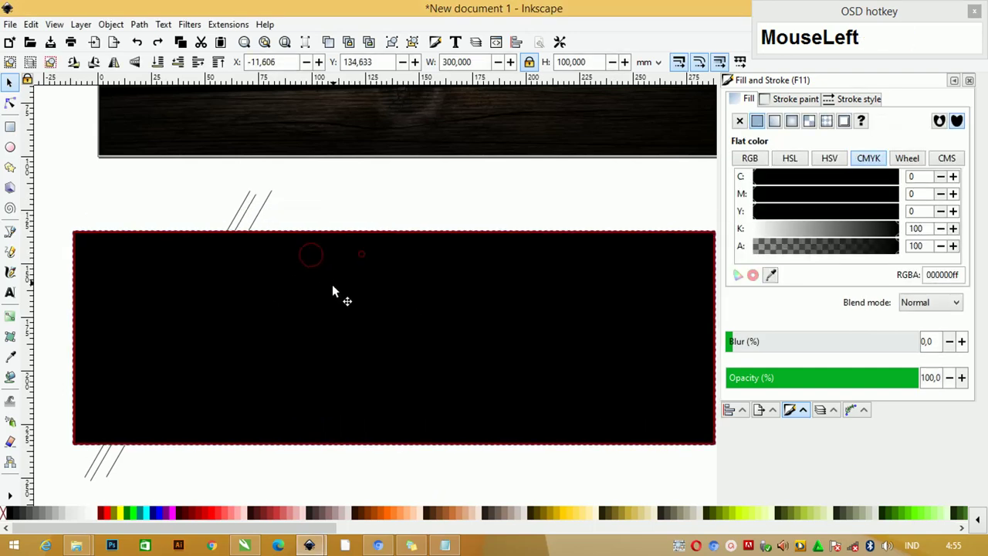
key("ctrl+z")
scroll("down", 3)
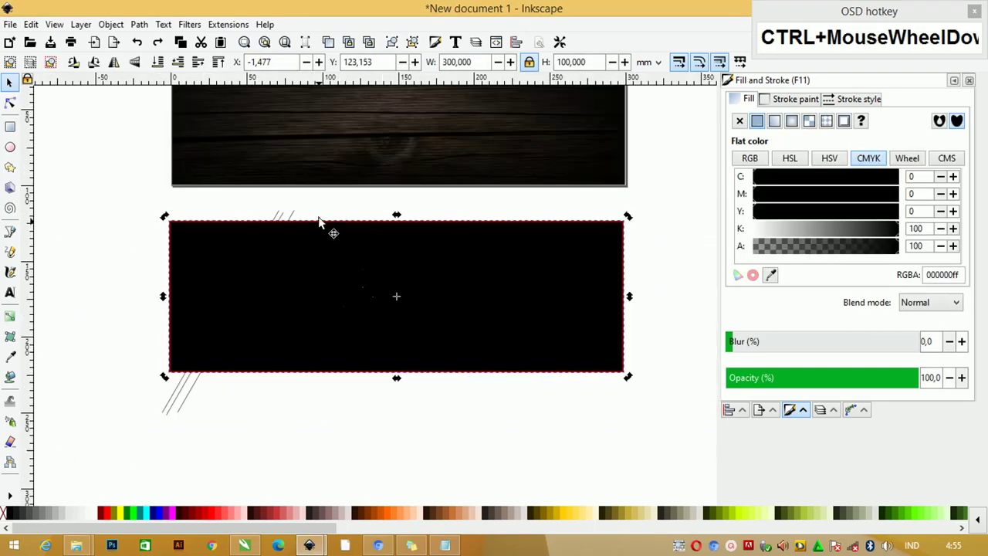
right_click(311, 249)
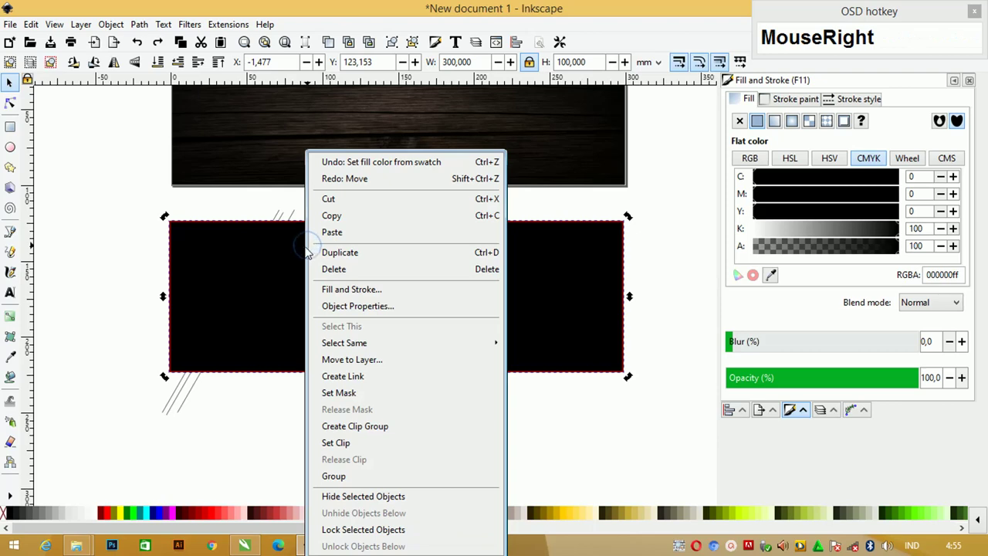
left_click_drag(265, 251, 163, 70)
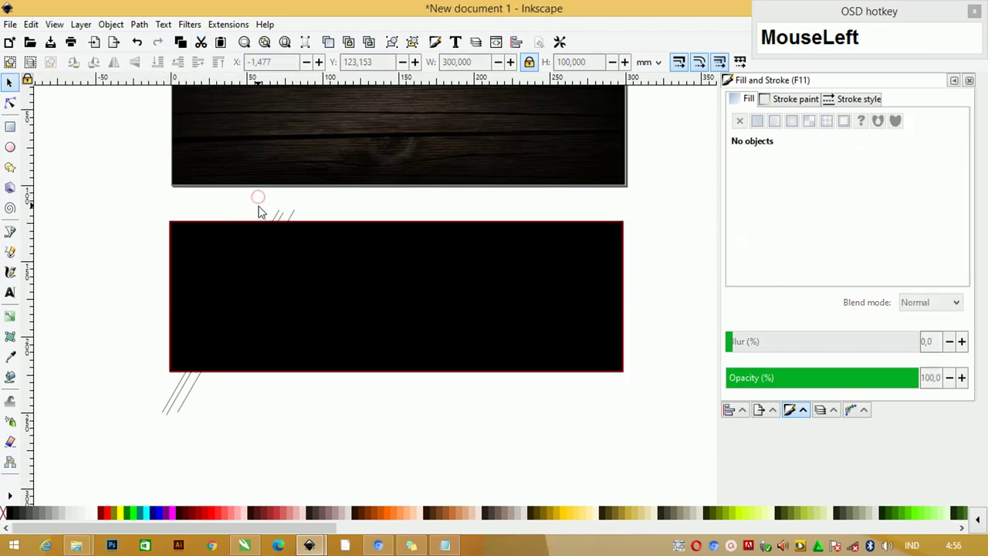
Select the diagonal lines group and bring up the red swatch's fill/stroke options.
left_click(258, 209)
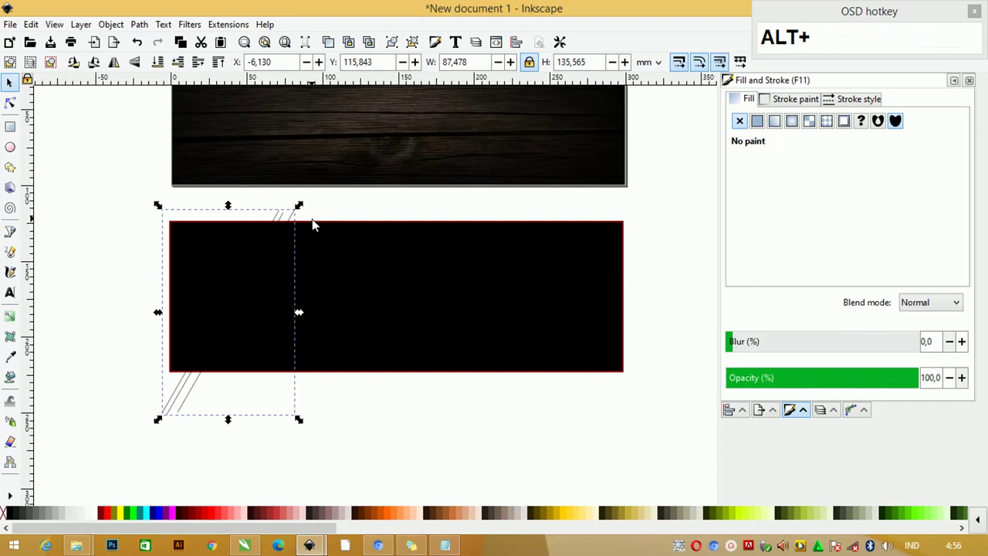
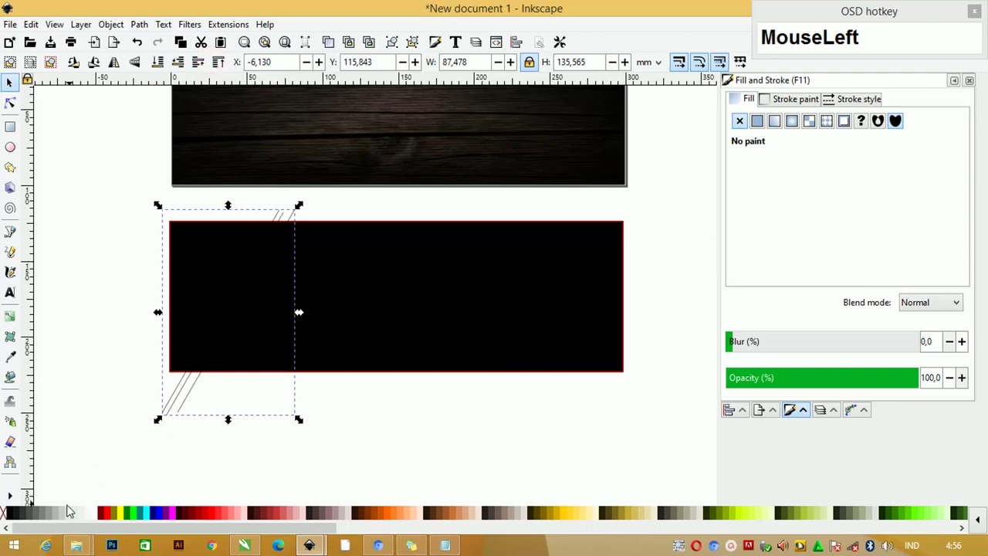
right_click(114, 516)
Give the diagonal lines a red stroke and divide the black rectangle along them.
left_click_drag(136, 455, 138, 454)
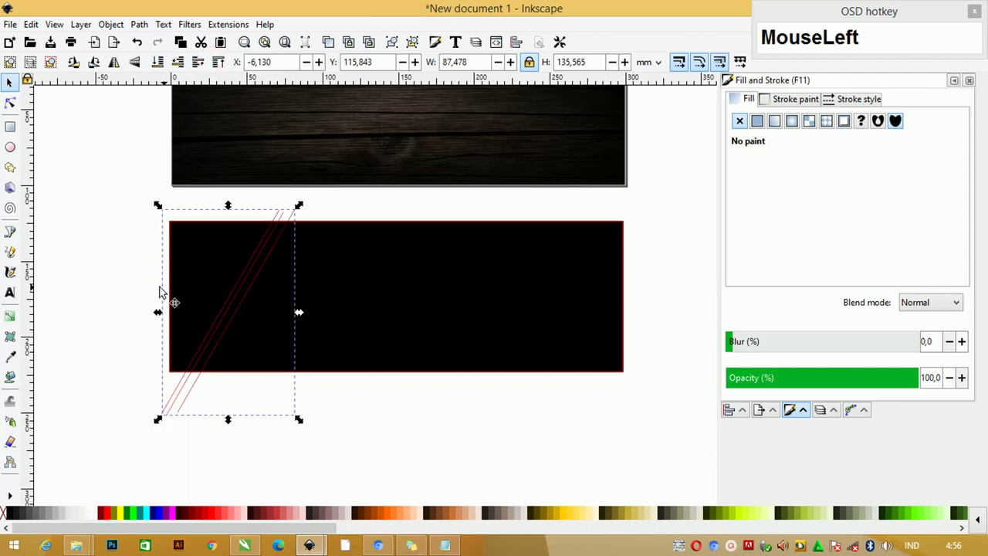
scroll("up", 3)
left_click(340, 229)
left_click(341, 229)
key("ctrl+z")
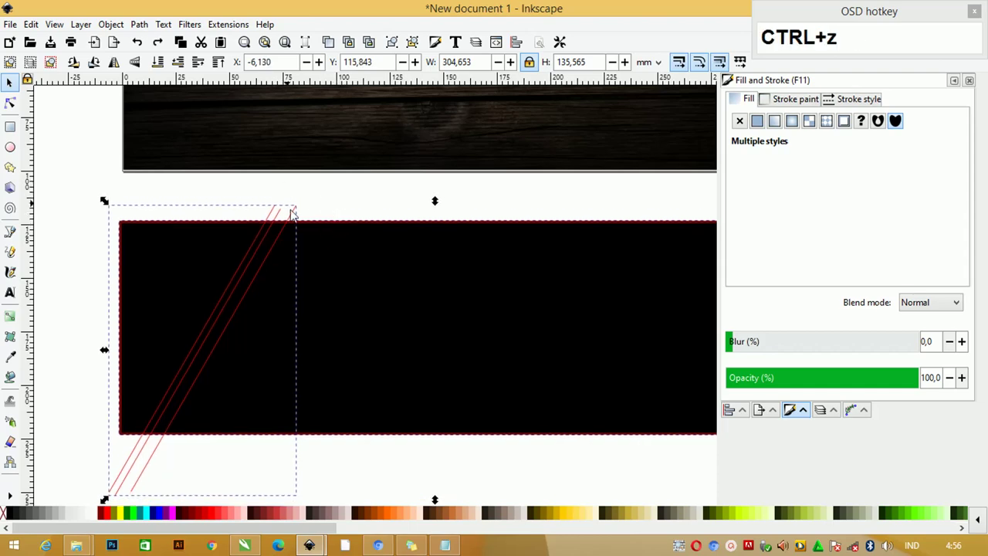
left_click(156, 31)
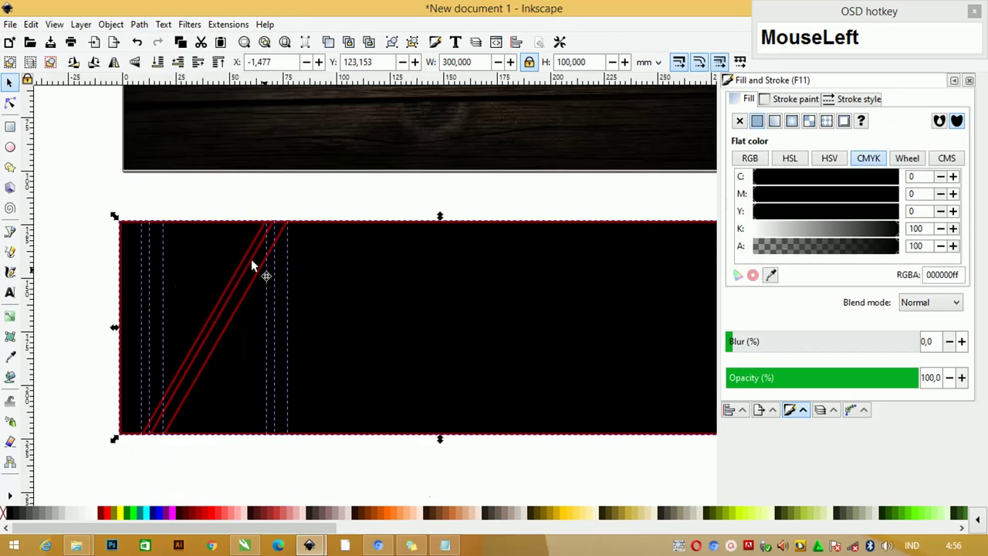
Delete one slanted piece, leaving a left wedge and two thin strips with gaps.
scroll("down", 3)
left_click_drag(307, 211, 310, 258)
key("Delete")
scroll("up", 3)
left_click_drag(315, 274, 305, 261)
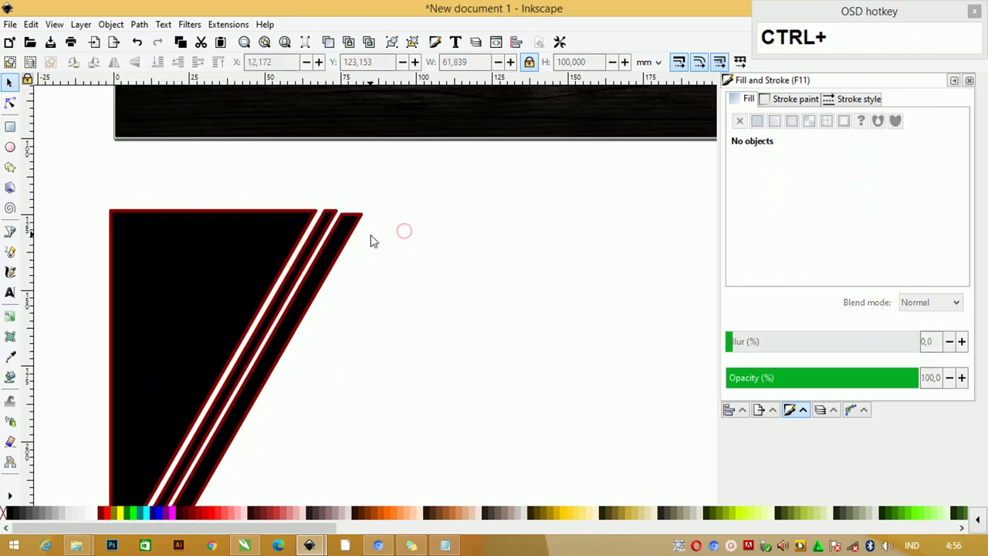
Select the black stripe pieces and bring up Align and Distribute for them.
key("Tab")
scroll("down", 3)
left_click(246, 206)
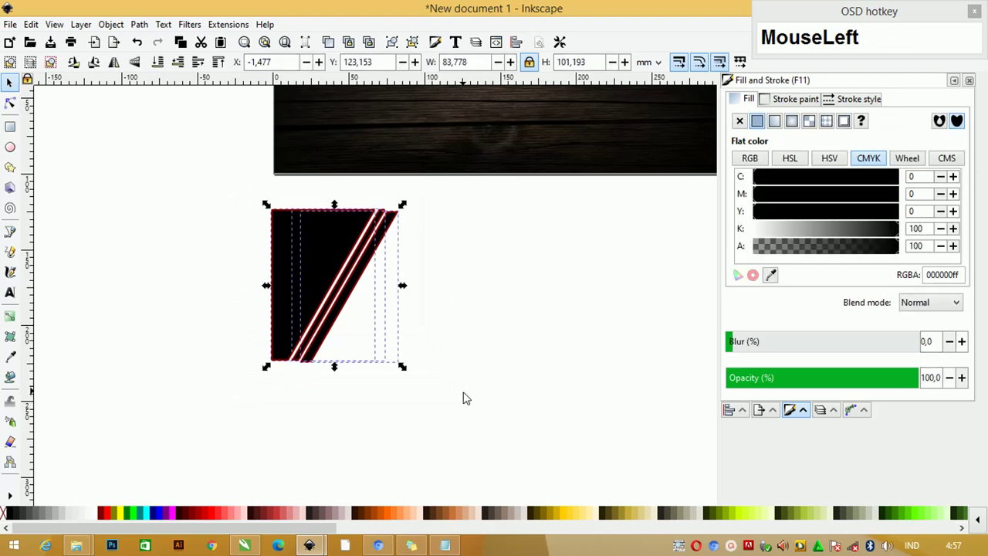
key("e")
key("ctrl+z")
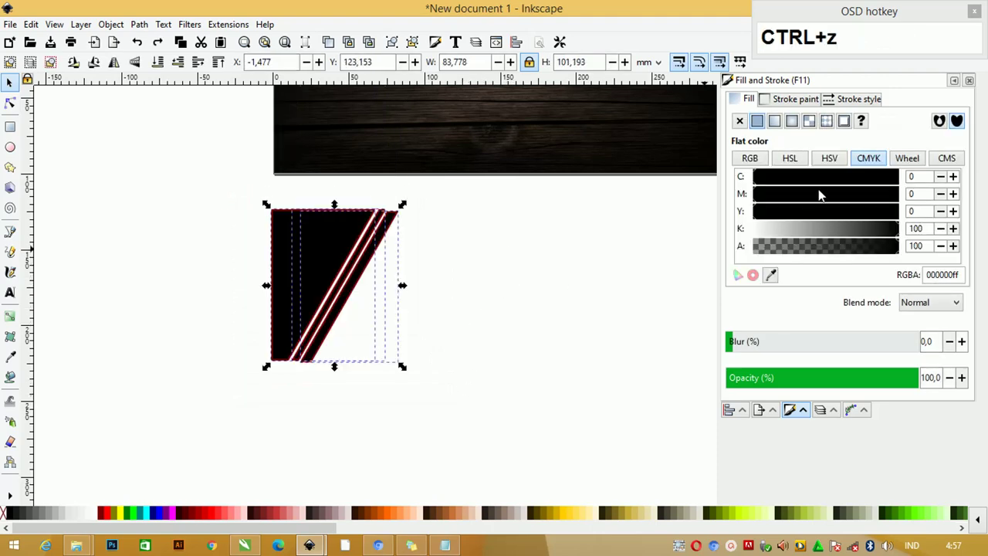
left_click(738, 415)
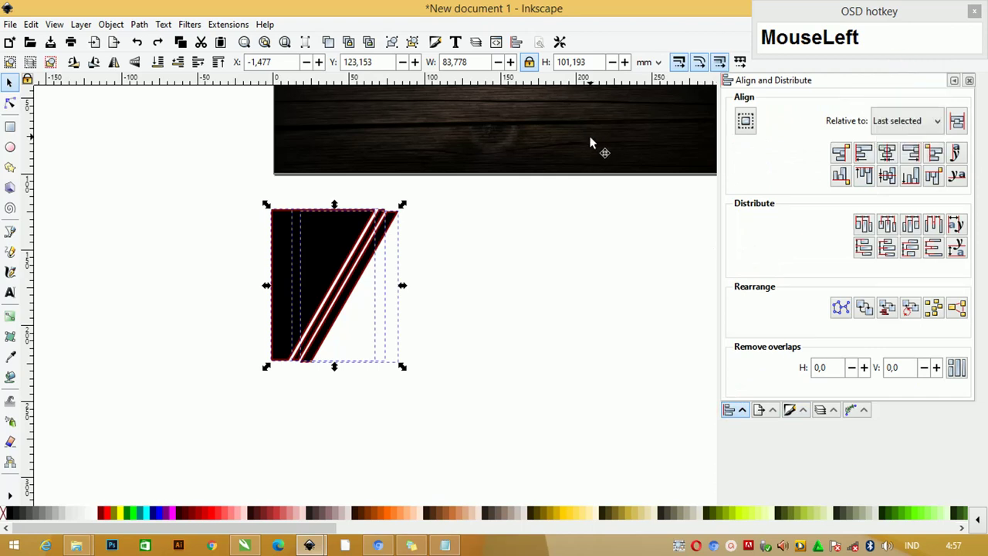
key("e")
left_click(441, 254)
Stretch the pieces to 100 mm tall and nudge the thin stripes sideways to narrow the gaps.
right_click(262, 170)
right_click(252, 166)
right_click(251, 166)
left_click_drag(437, 234, 389, 226)
scroll("up", 3)
left_click(396, 225)
type("MouseLeft(hold)LeftLeftLeft")
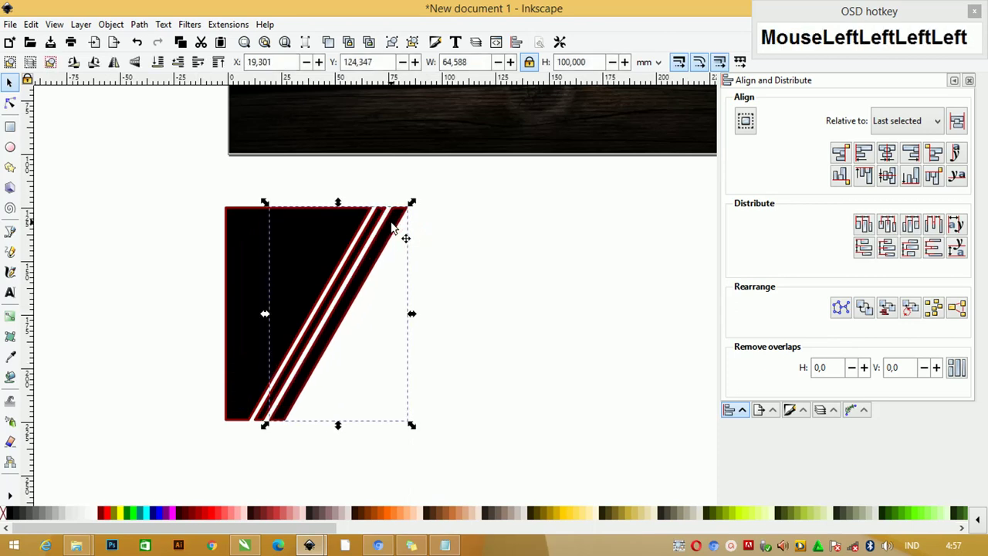
Select all stripe pieces, fill them golden yellow and remove the dark red outline.
left_click_drag(483, 243, 568, 515)
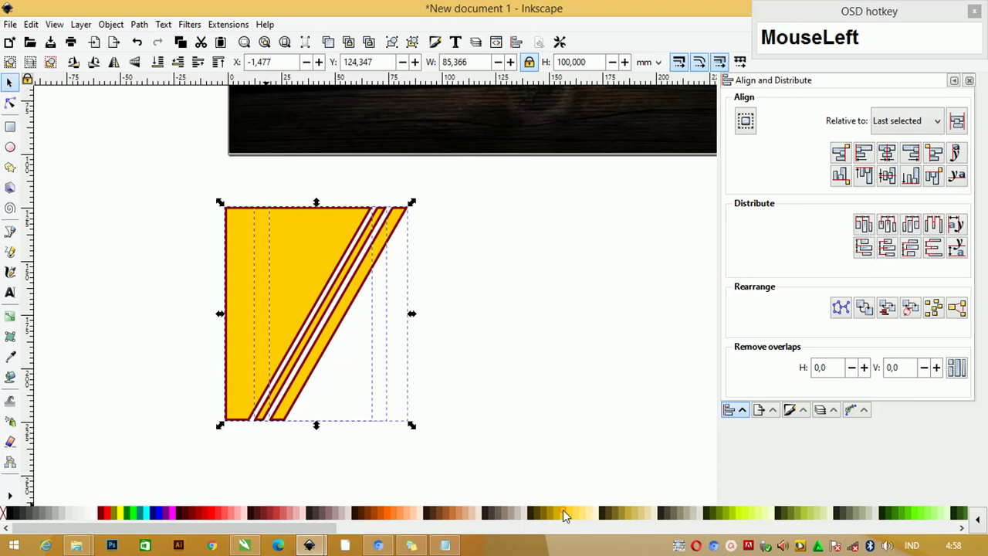
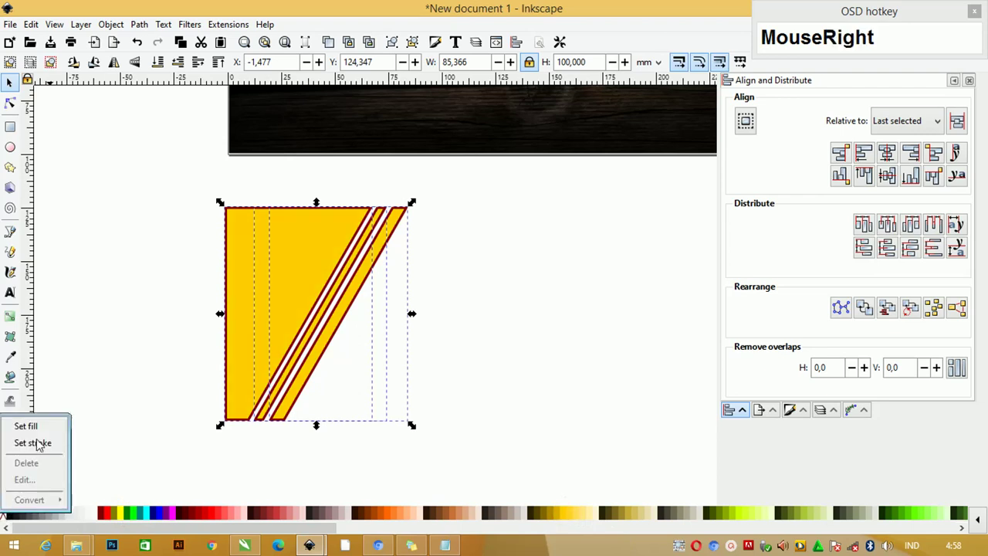
left_click(42, 444)
scroll("down", 3)
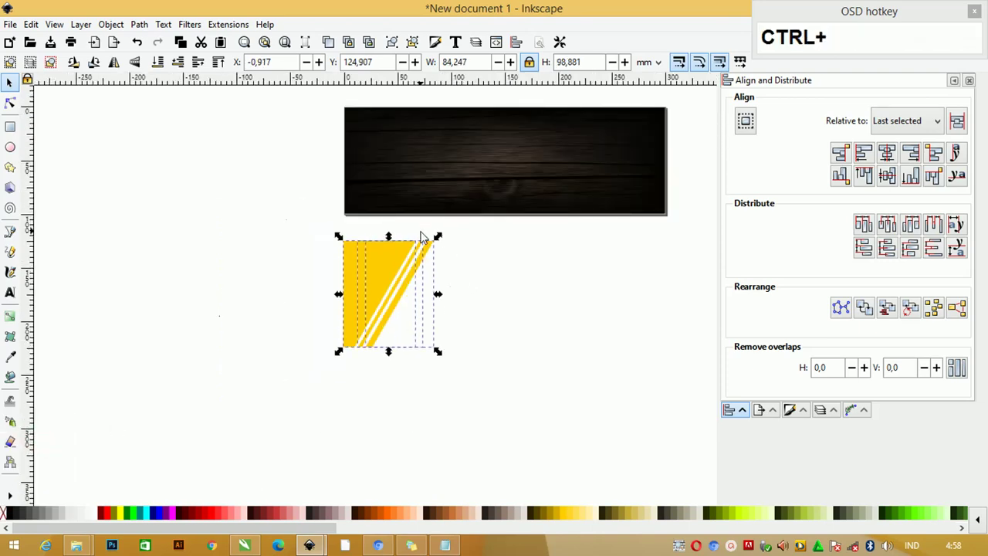
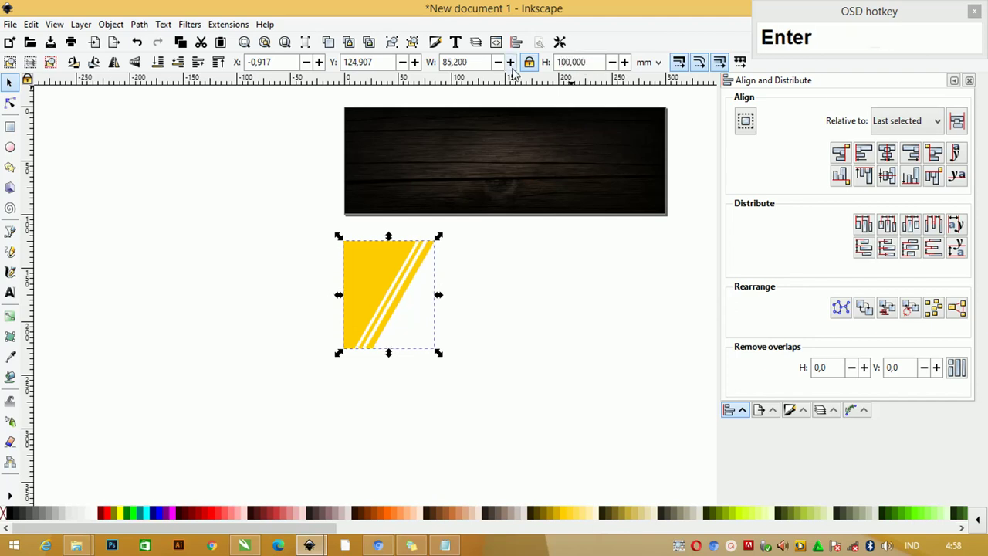
Align the yellow stripe shape to the banner's left and top edges and raise it to front.
left_click(402, 143)
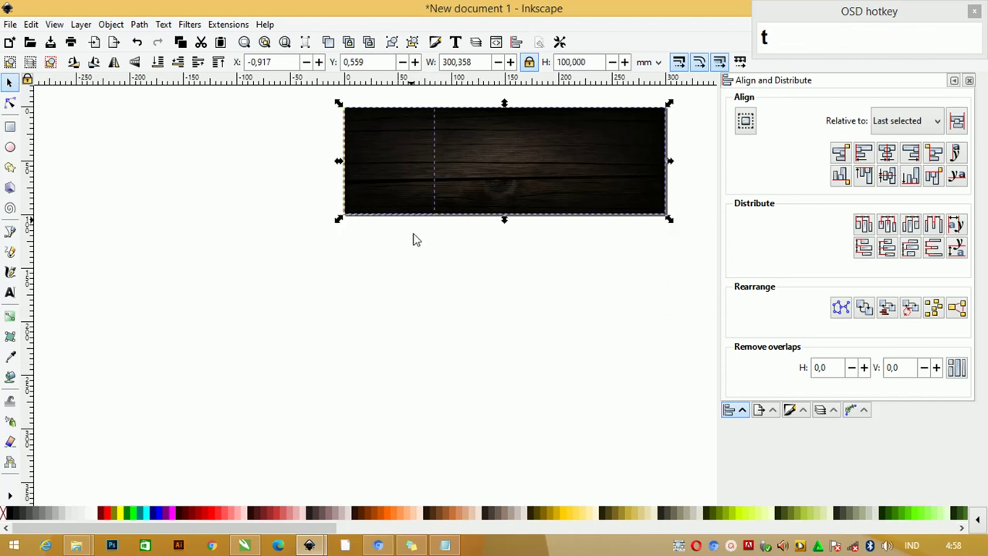
left_click(421, 243)
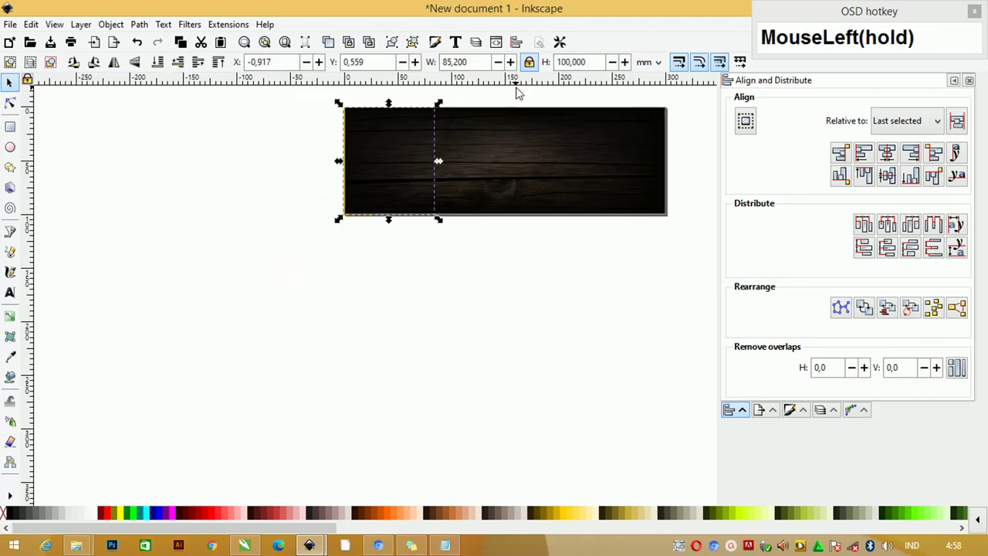
key("Home")
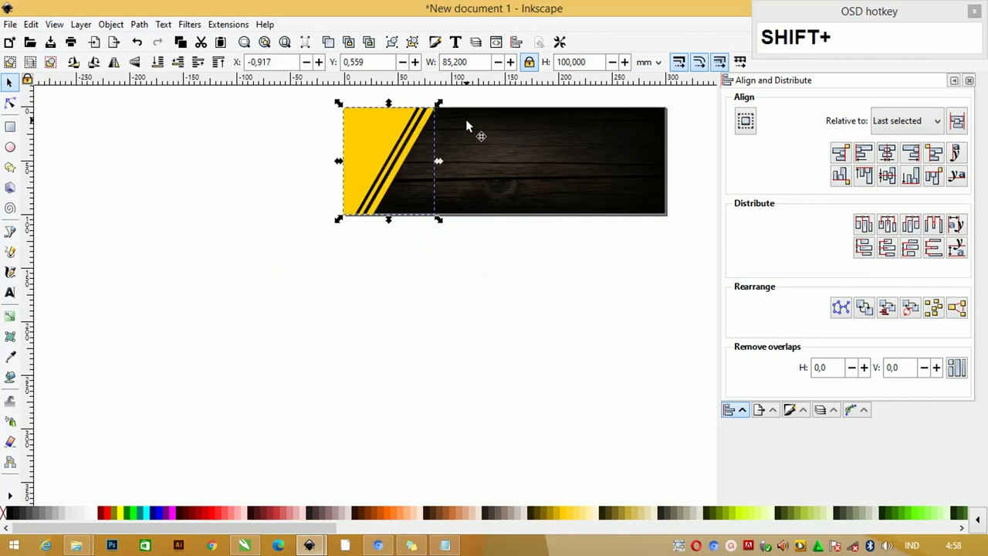
left_click(468, 121)
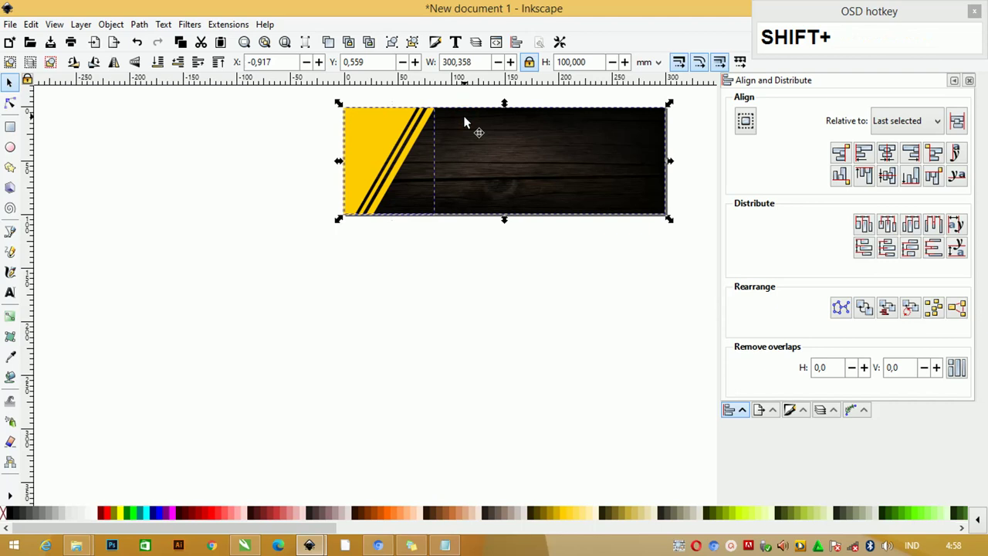
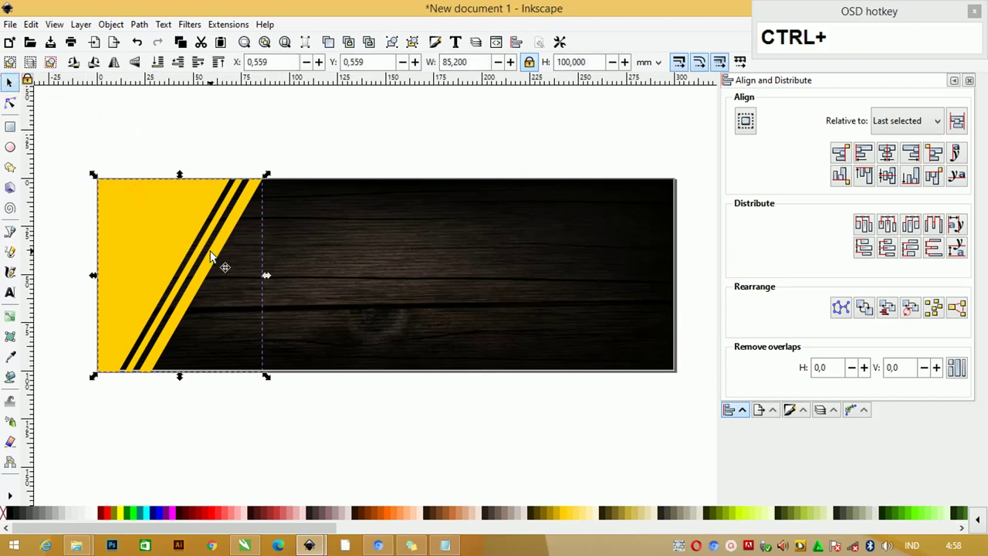
Duplicate the stripe shape as a mirrored copy and move it to the banner's middle.
key("ctrl+d")
left_click_drag(178, 232, 409, 207)
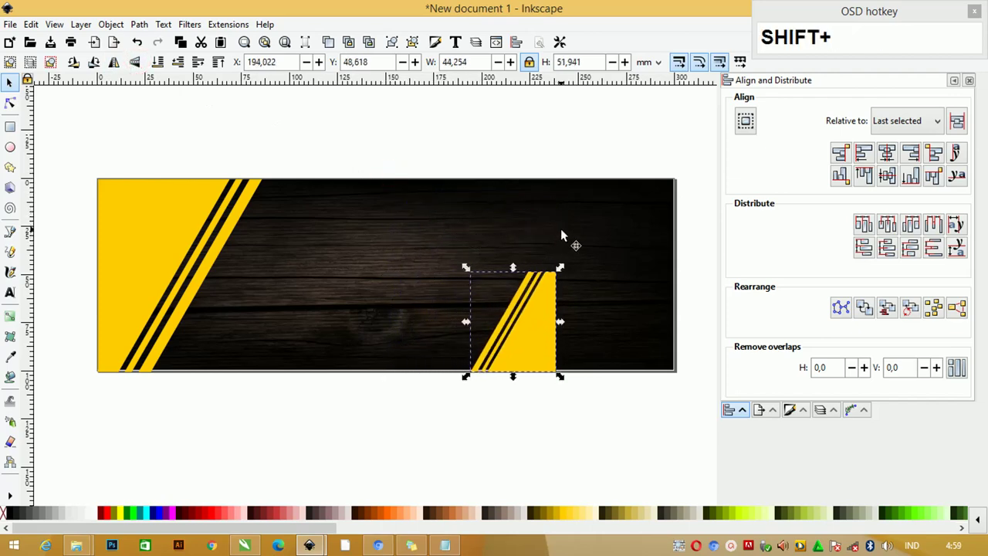
Scale the mirrored copy down into the banner's bottom-right corner and zoom in on it.
left_click(565, 233)
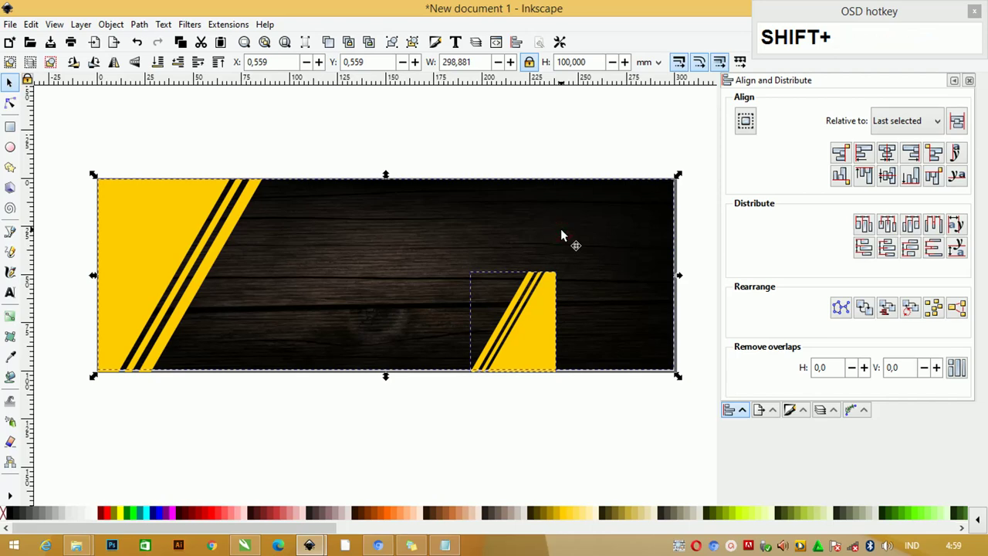
key("r")
left_click(656, 161)
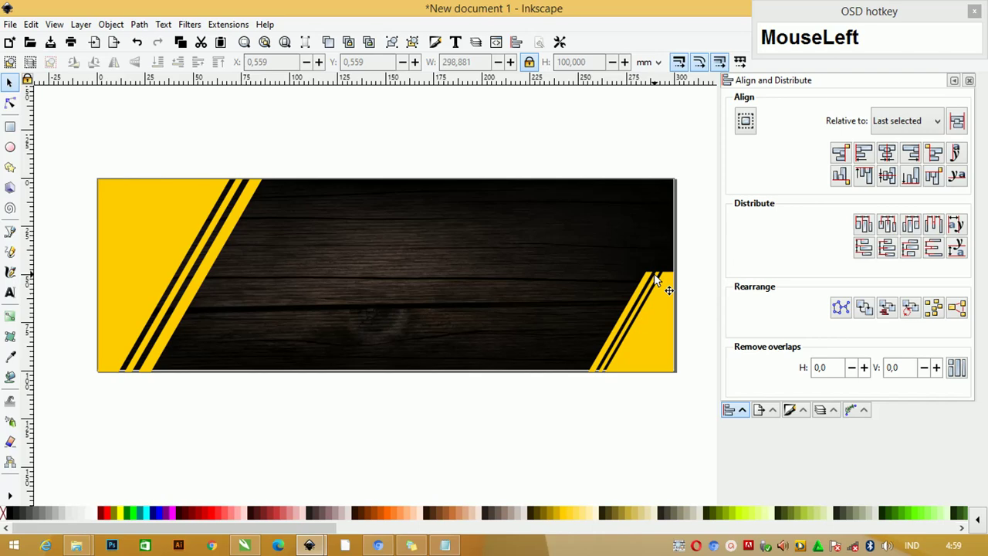
key("Tab")
key("Tab")
left_click_drag(661, 314, 682, 319)
scroll("up", 3)
scroll("down", 3)
key("ctrl+u")
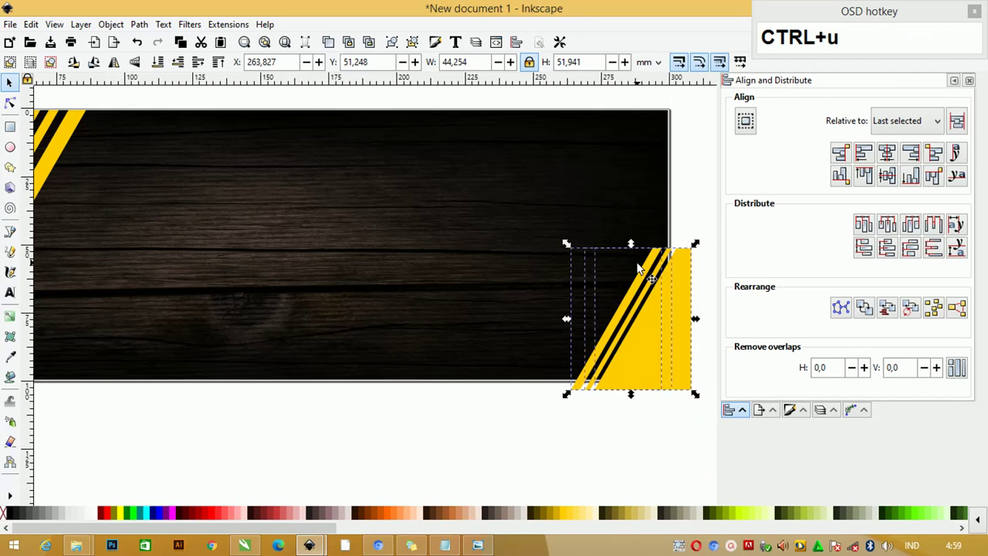
Stretch the corner stripes taller past the banner edge and start a rectangle over the corner.
left_click(710, 230)
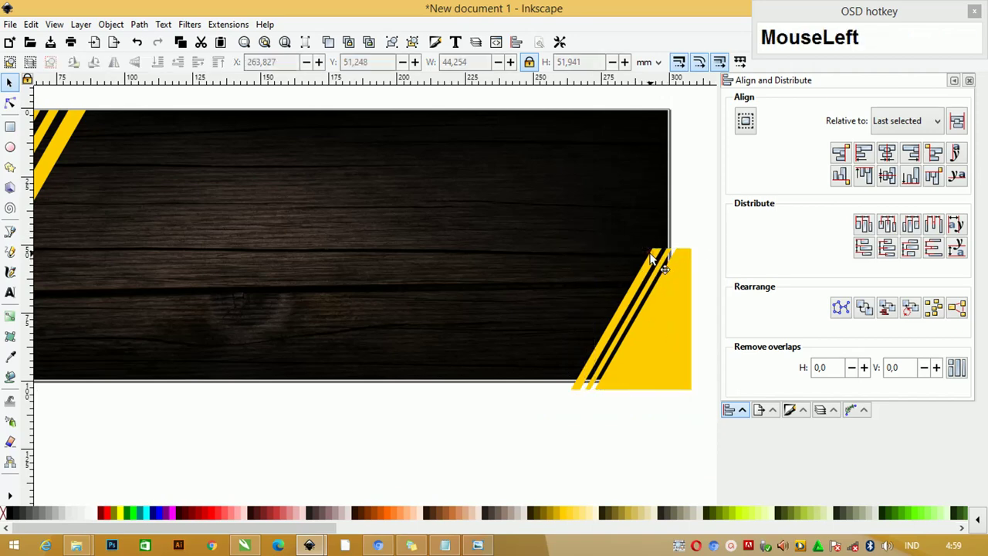
left_click(676, 255)
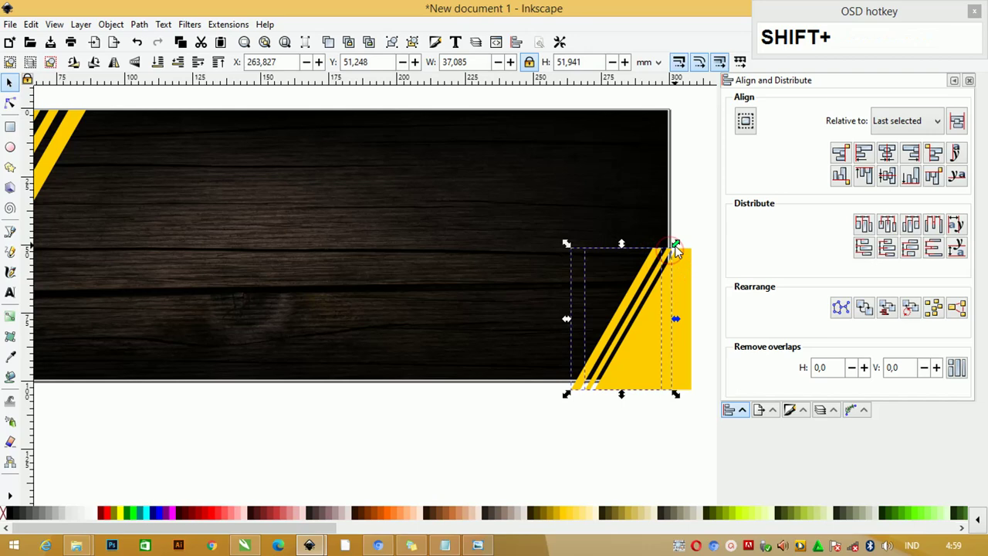
left_click_drag(698, 238, 645, 220)
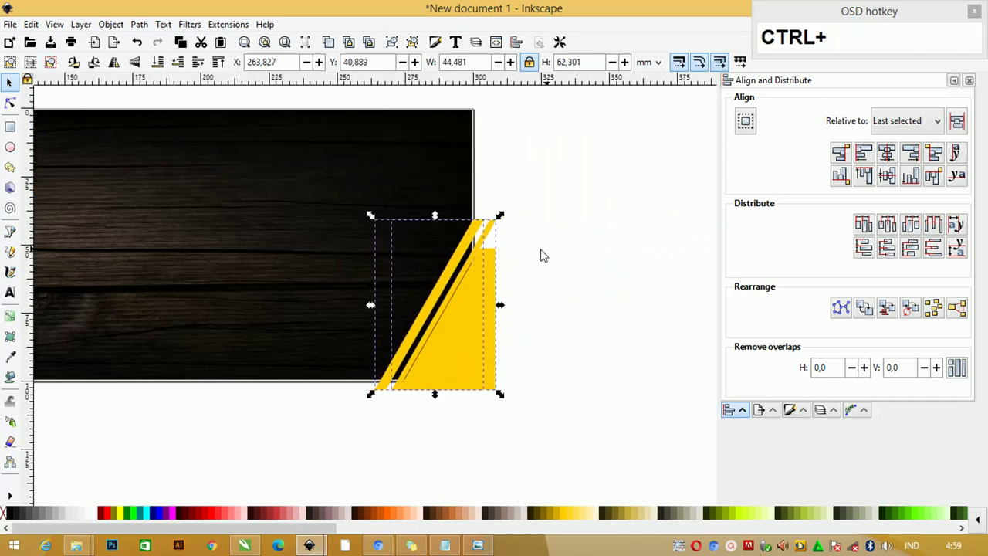
left_click(469, 243)
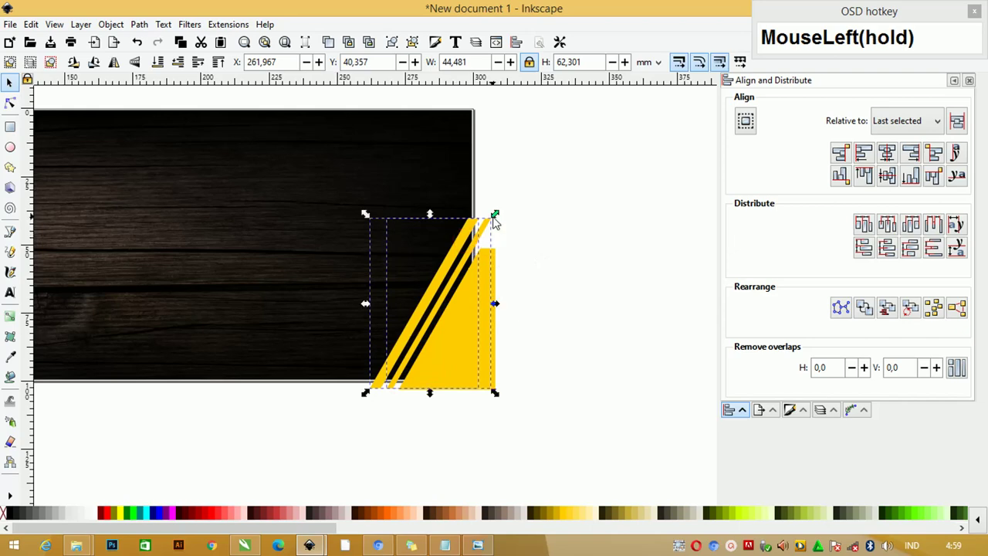
left_click(499, 221)
left_click_drag(478, 227, 541, 236)
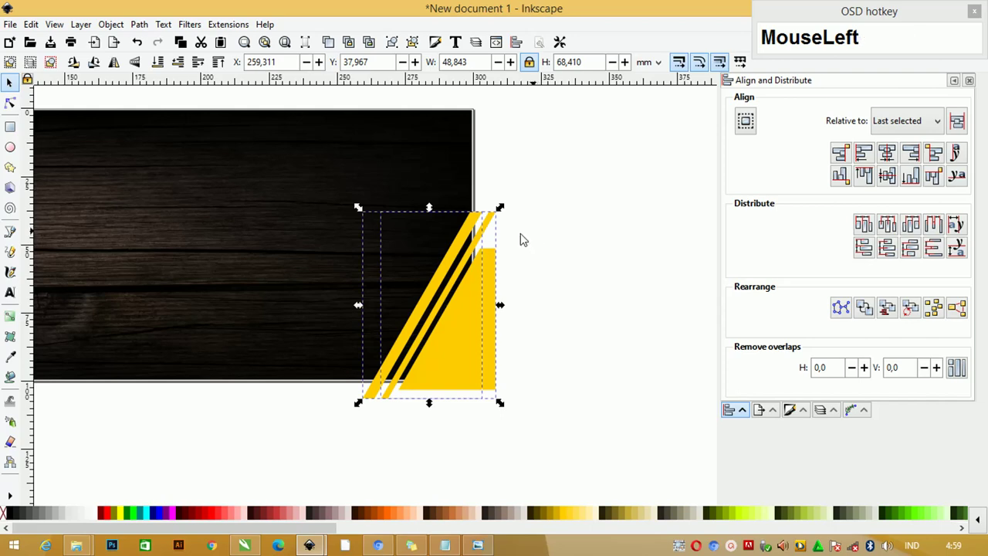
key("Tab")
left_click(476, 221)
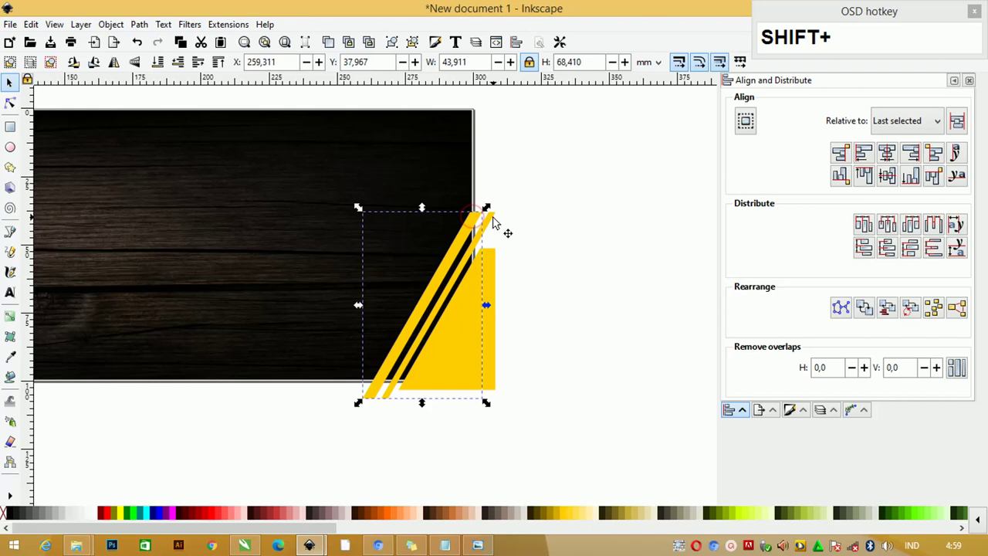
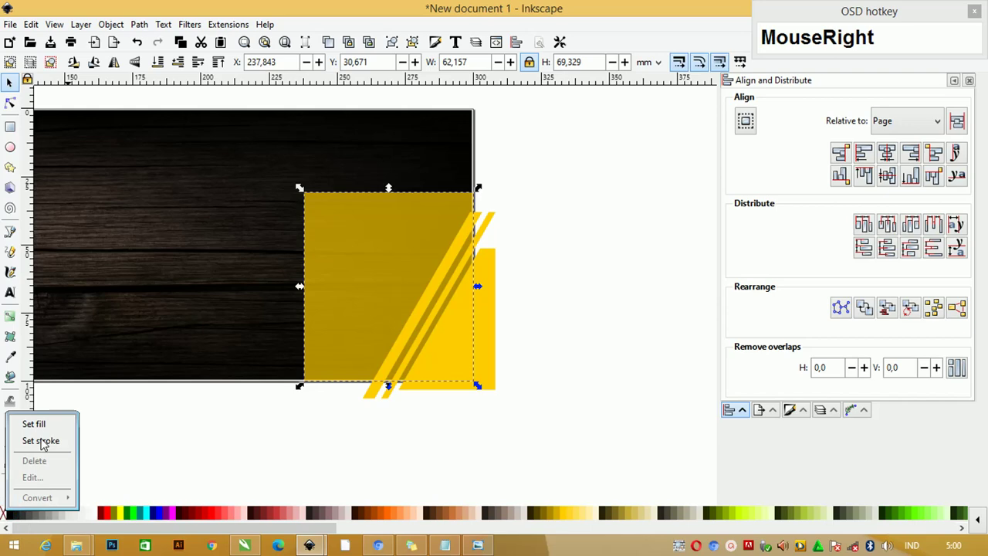
Outline the rectangle black, divide the stripes with it and delete the tips hanging below the banner.
left_click(44, 442)
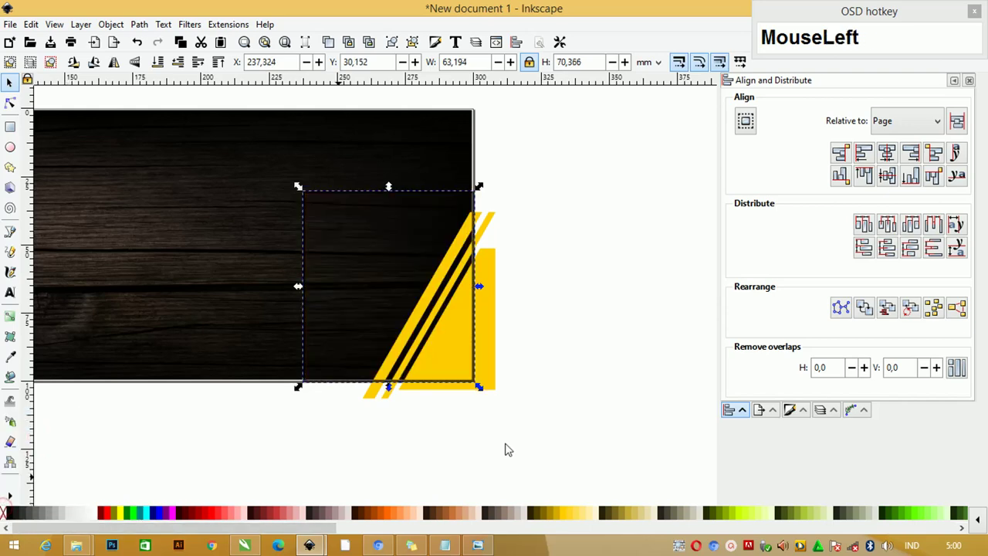
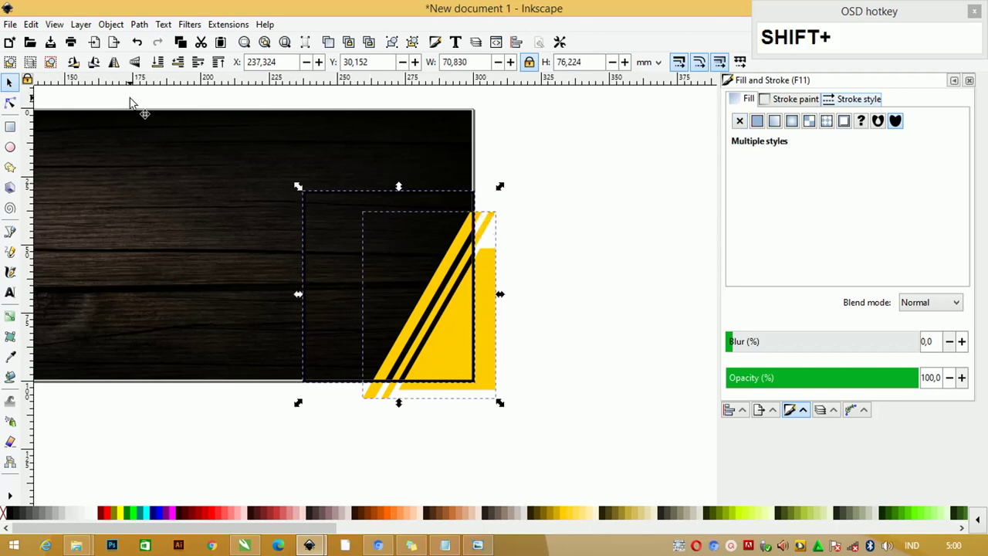
left_click(547, 244)
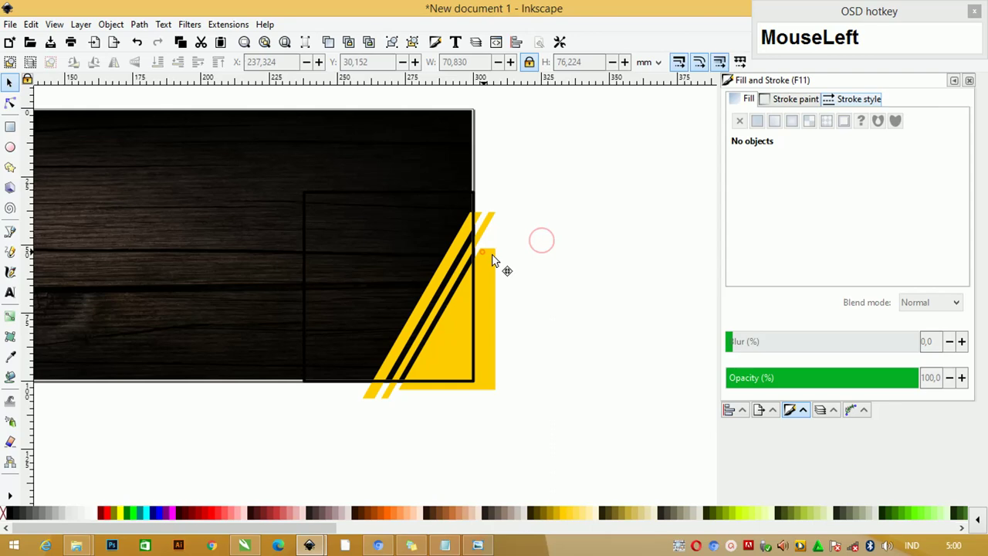
key("ctrl+z")
left_click(493, 222)
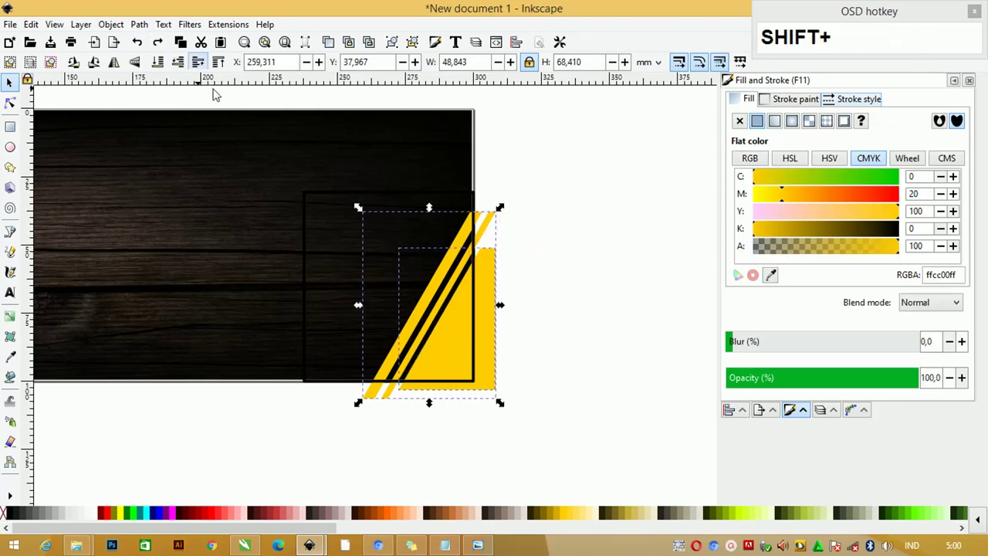
left_click(152, 36)
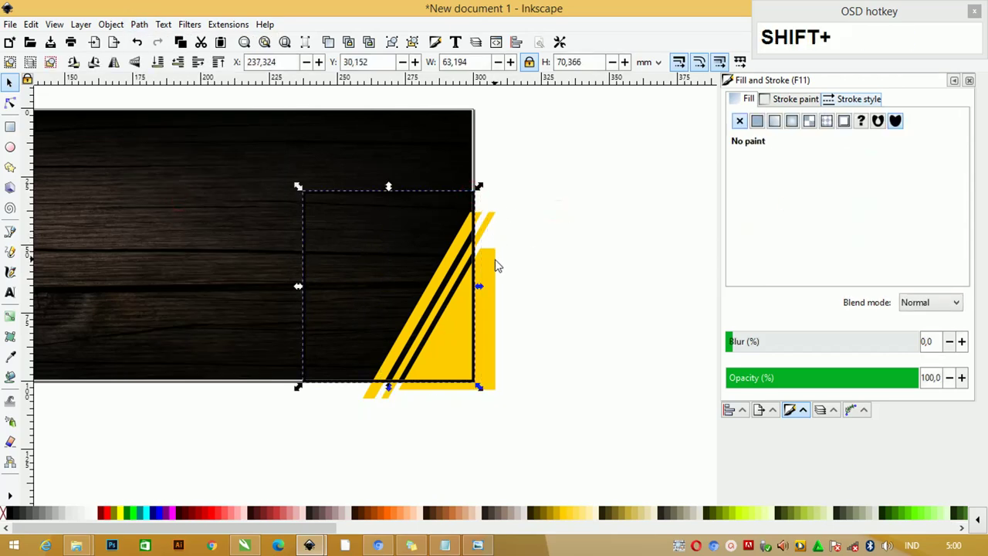
left_click(494, 261)
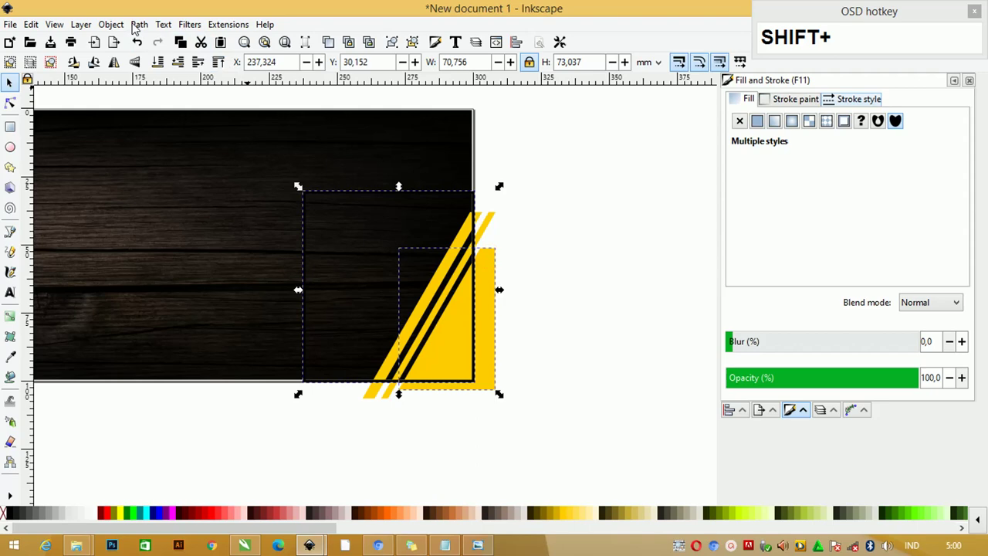
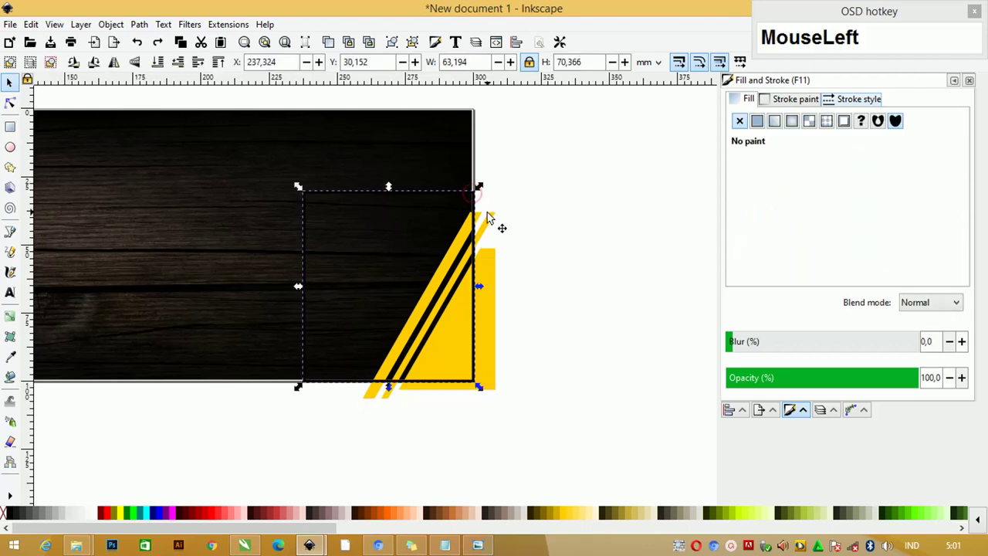
left_click(492, 216)
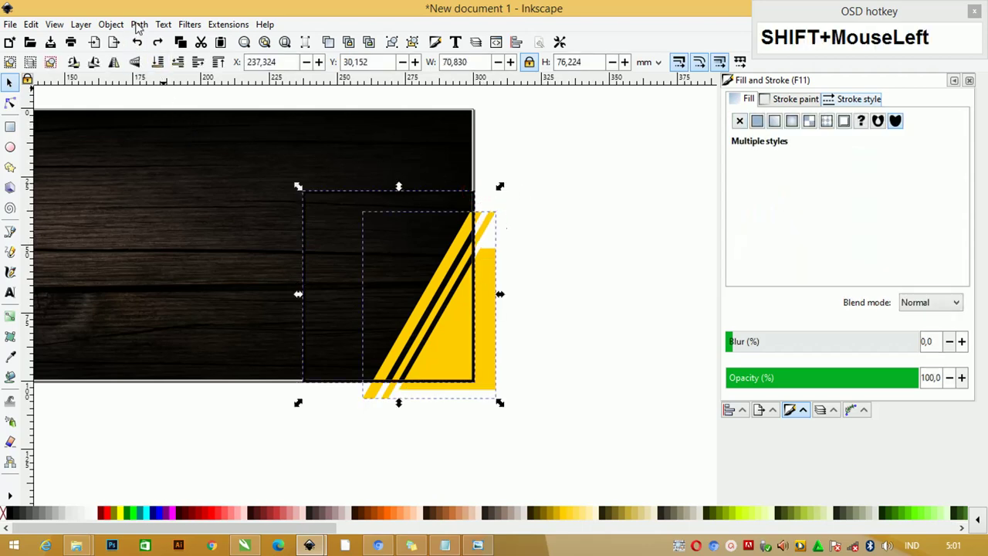
left_click_drag(191, 117, 398, 407)
left_click(438, 414)
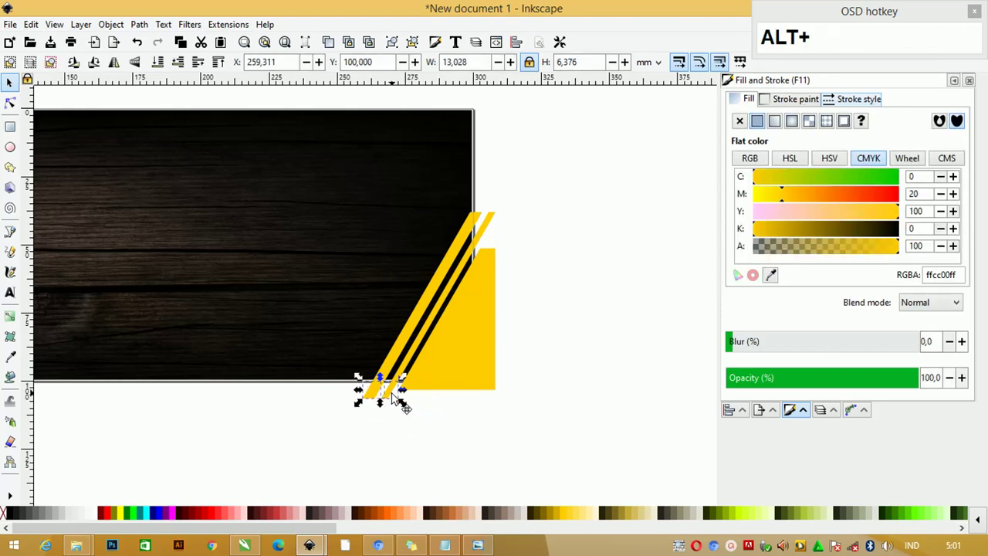
key("Delete")
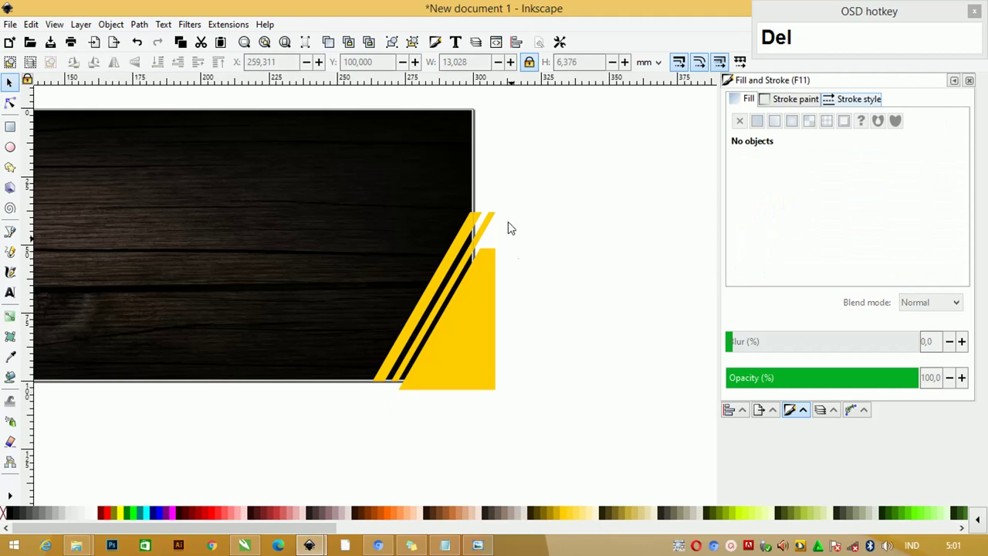
Adjust the yellow block at the banner's right, undoing an accidental delete.
left_click_drag(490, 194, 494, 290)
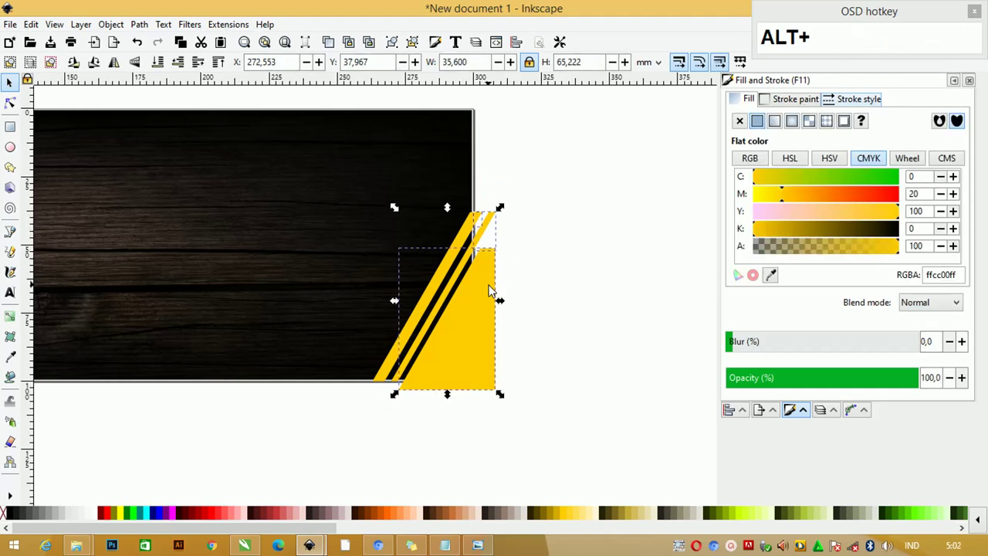
key("Delete")
key("ctrl+z")
left_click(500, 298)
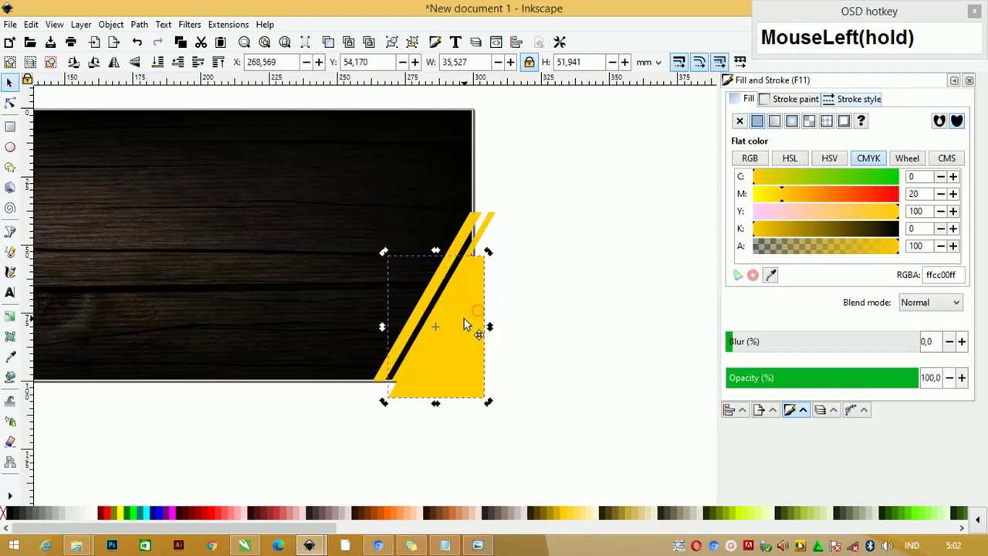
key("ctrl+z")
Draw a rectangle over the right corner and select it with the yellow stripes for clipping.
left_click_drag(19, 130, 494, 265)
left_click(494, 265)
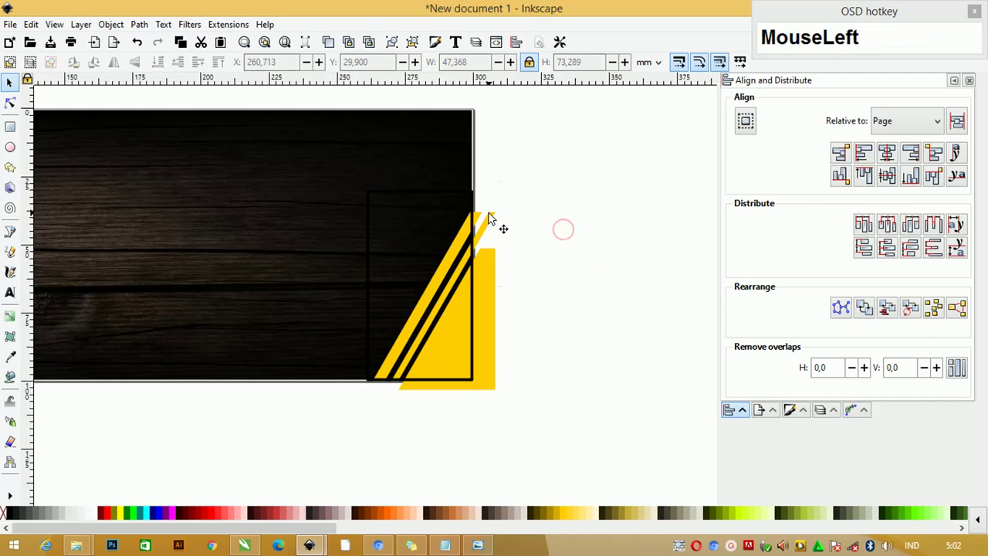
key("Delete")
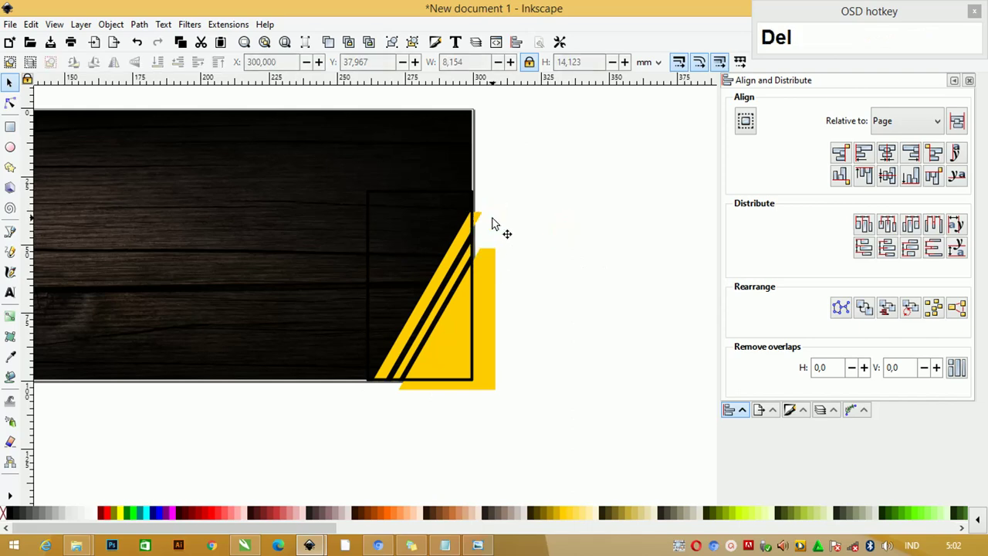
left_click(484, 217)
key("Delete")
left_click(492, 271)
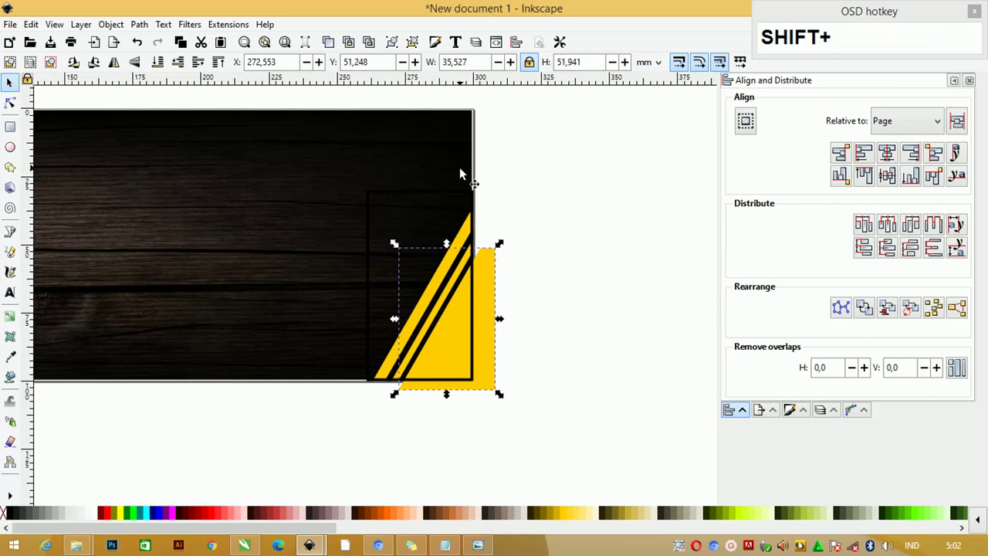
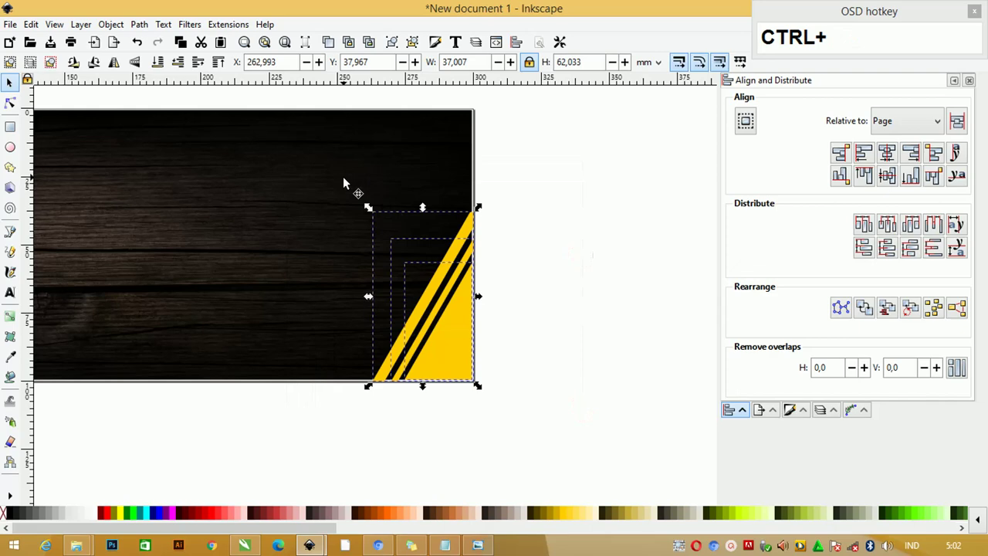
Group the corner piece, align it to the banner's bottom edge and review the whole banner.
key("ctrl+g")
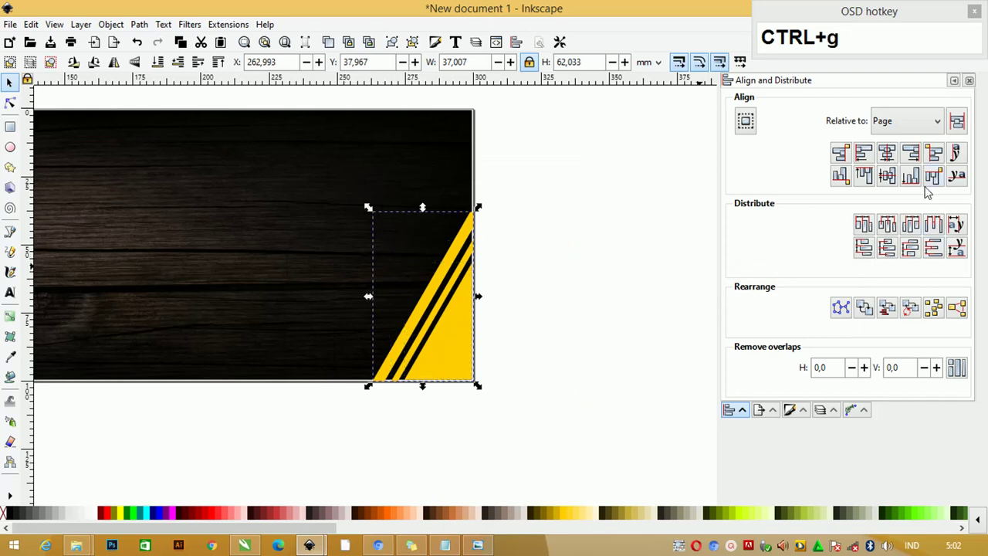
left_click(919, 158)
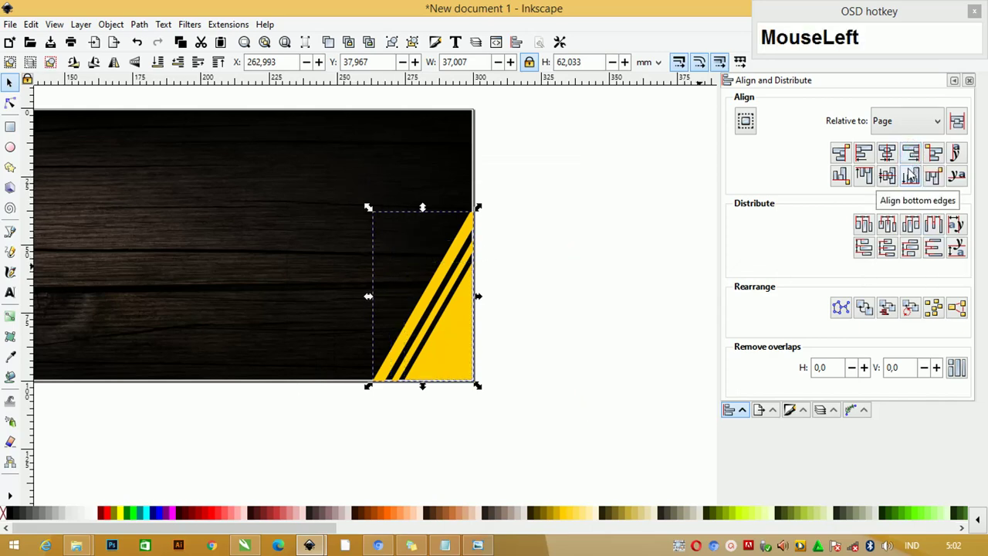
scroll("down", 3)
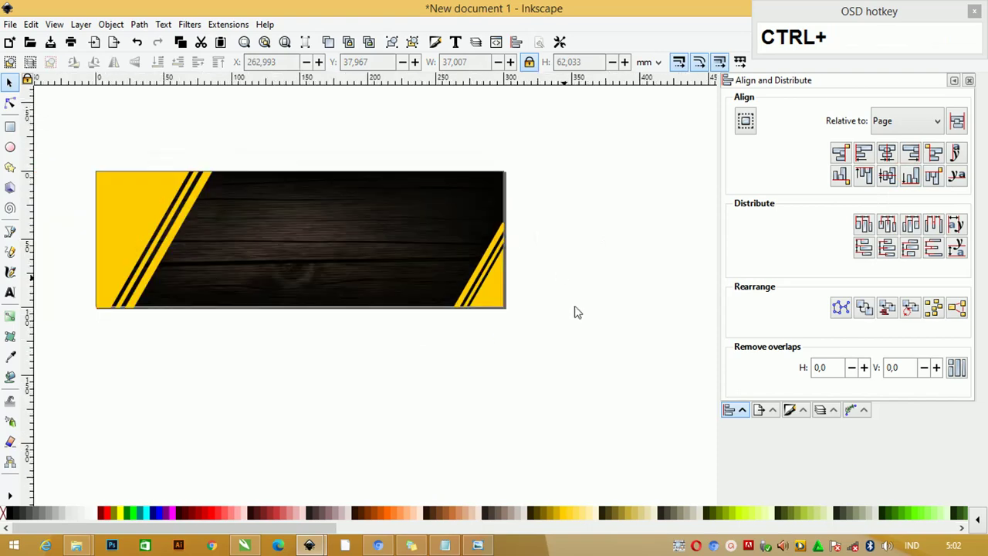
left_click_drag(476, 348, 496, 281)
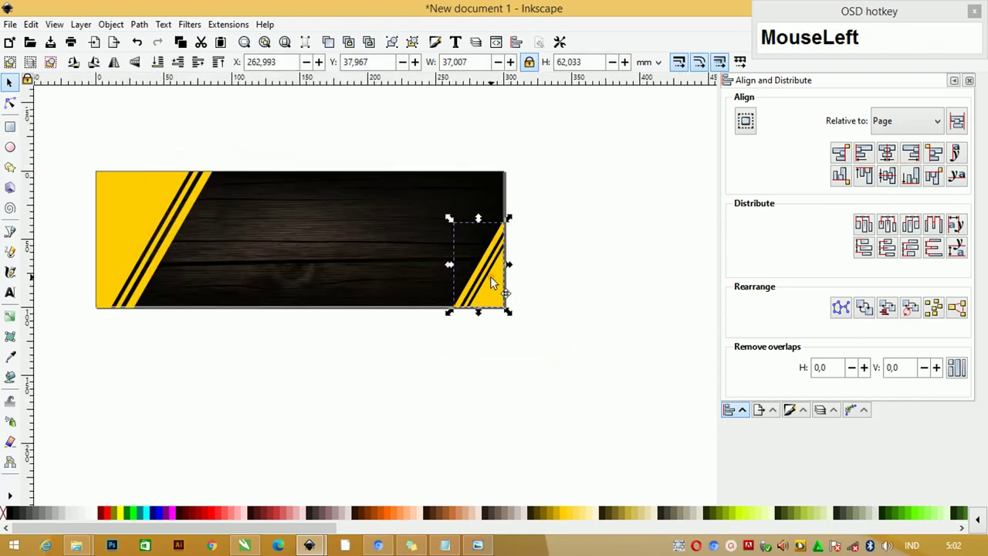
left_click(135, 203)
left_click(126, 211)
key("ctrl+z")
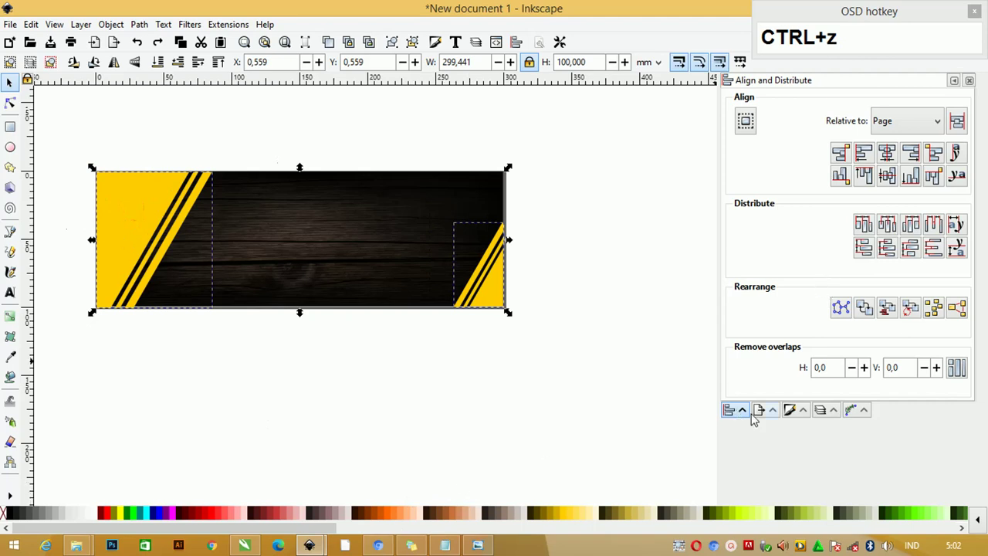
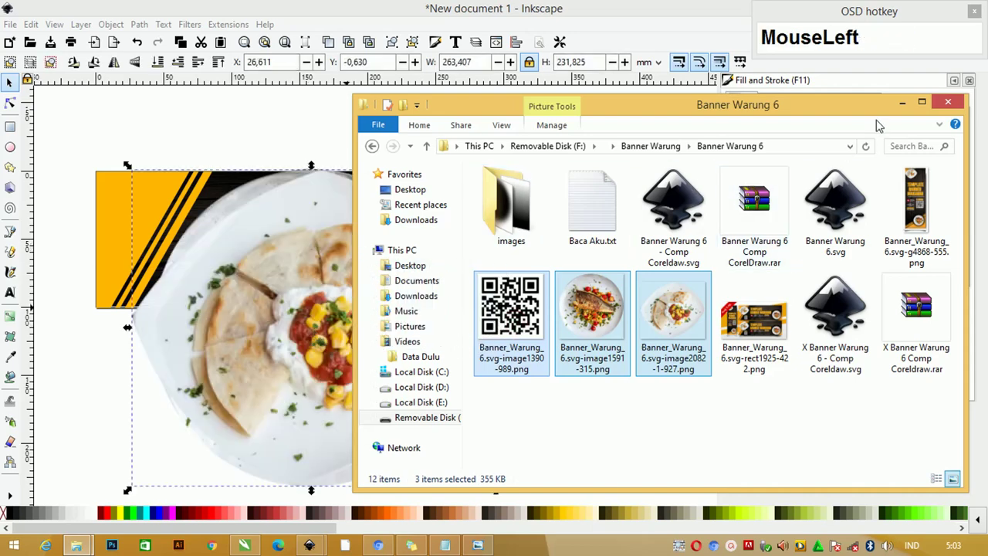
Shrink the fish plate onto the left corner and the quesadilla plate onto the right corner.
scroll("down", 3)
left_click_drag(481, 289, 439, 352)
left_click(436, 347)
left_click_drag(313, 217, 387, 271)
left_click(428, 295)
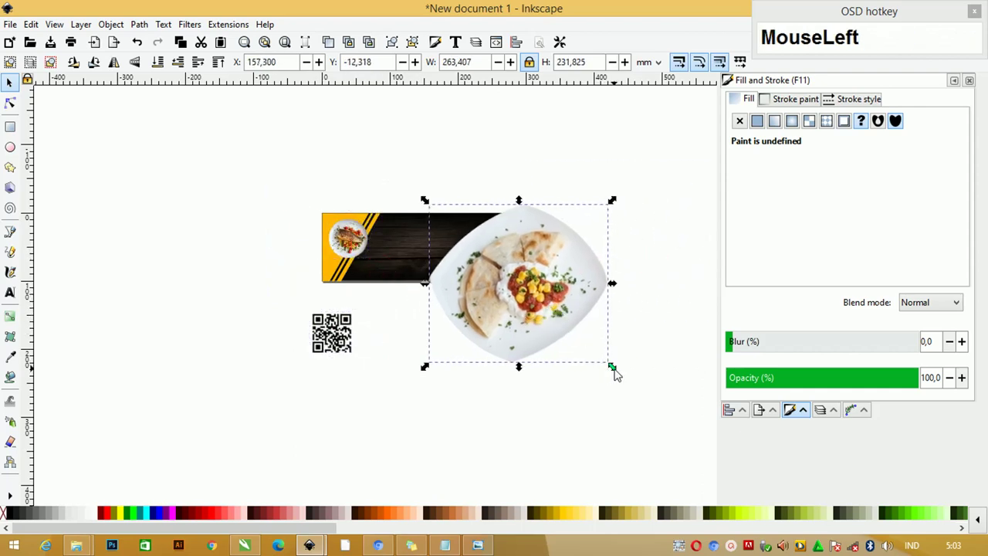
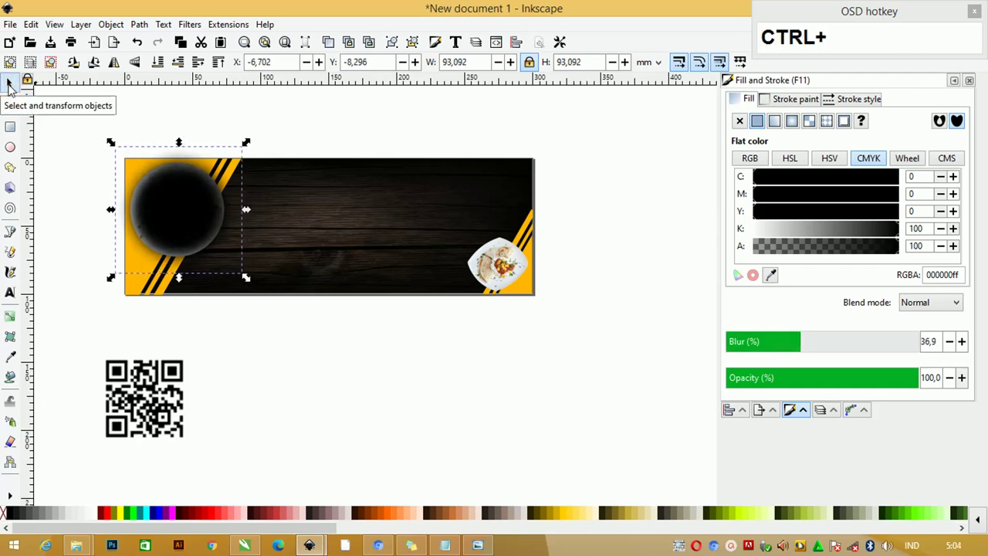
Lower the blurred shadow beneath the fish plate and its copy beneath the quesadilla plate.
key("ctrl+Page_Down")
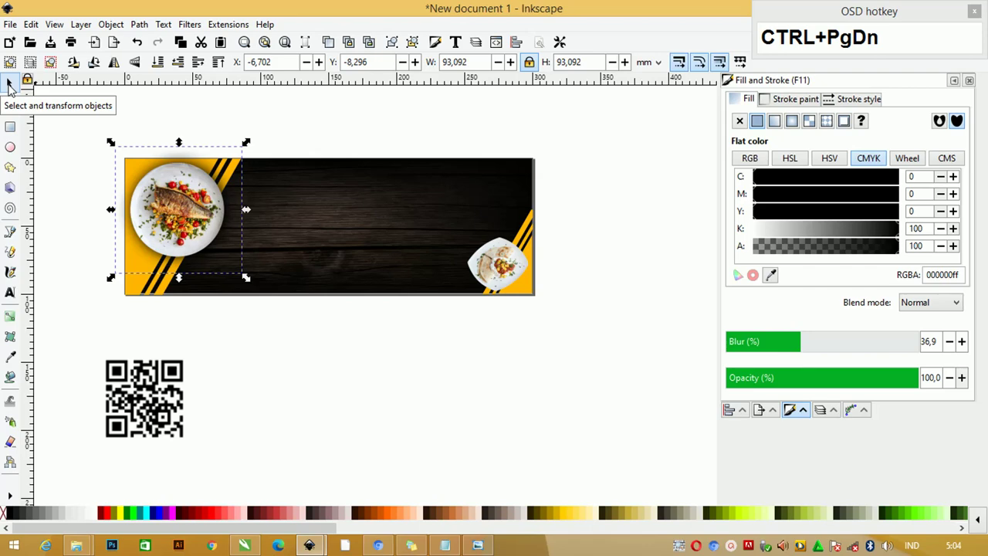
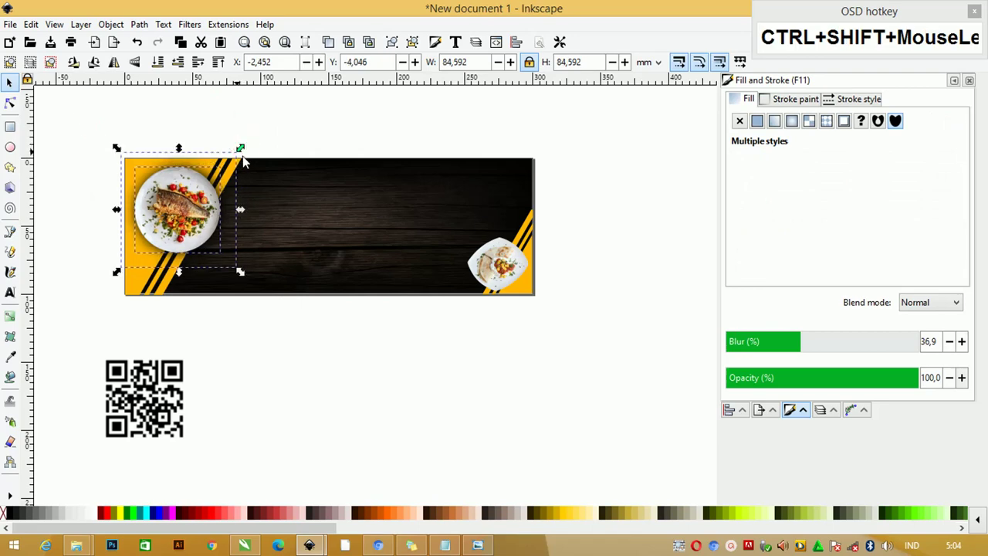
scroll("up", 3)
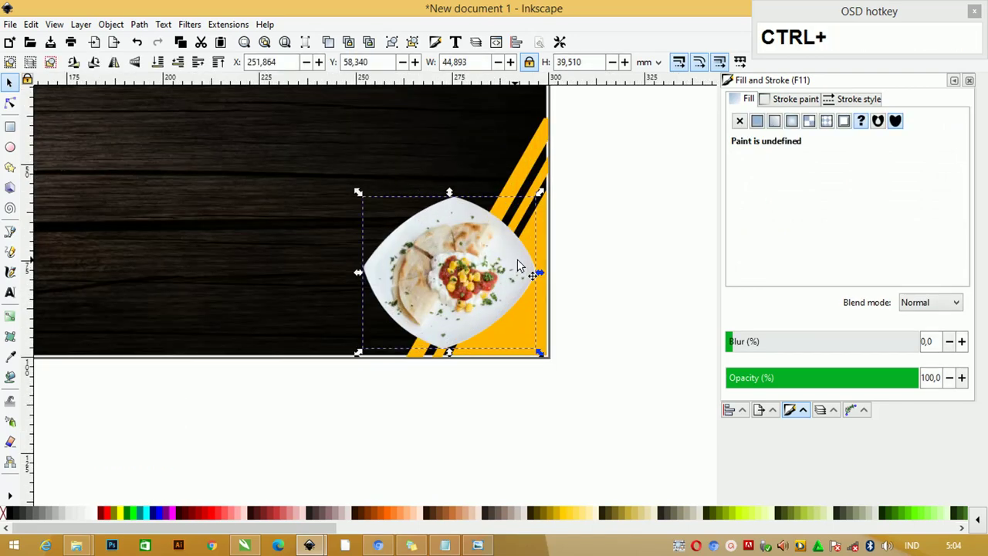
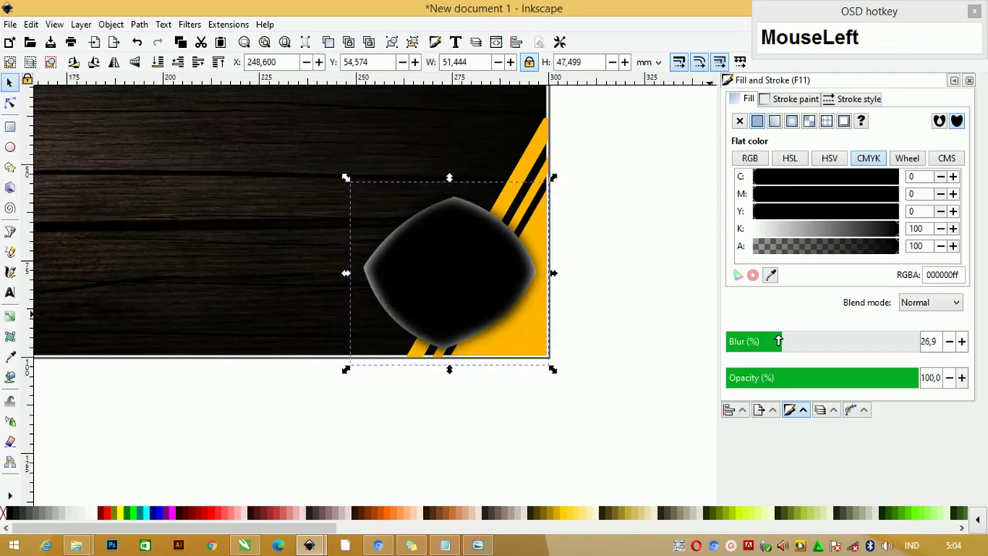
key("ctrl+Page_Down")
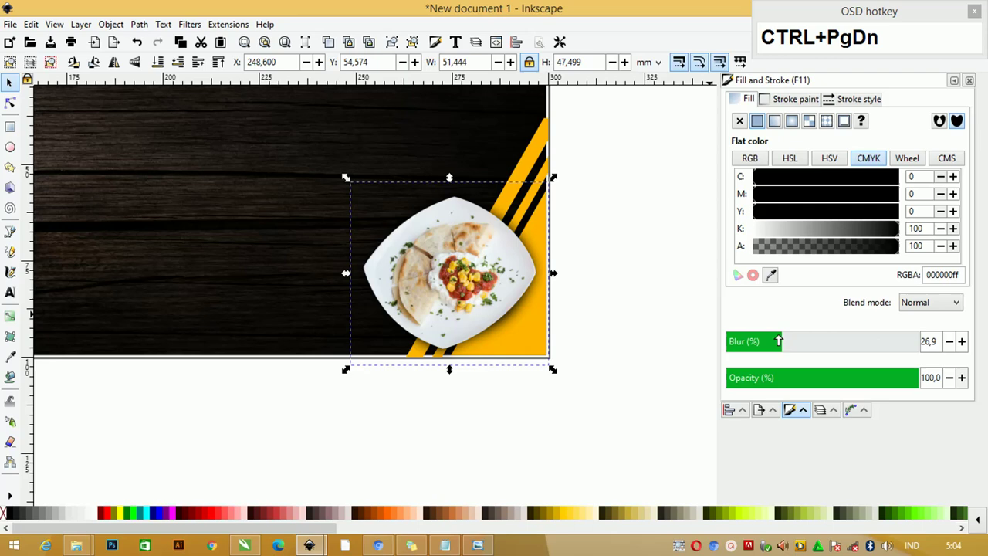
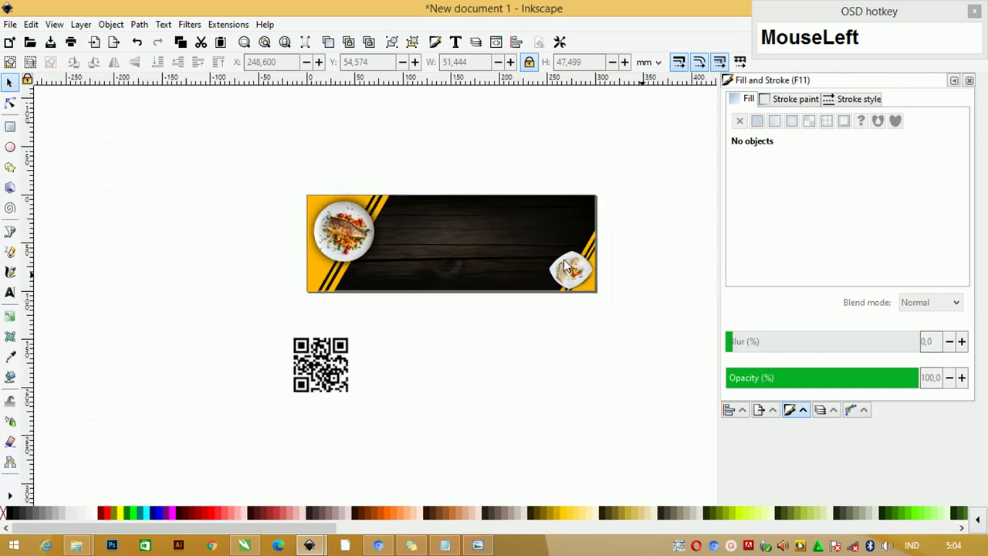
Select the wooden background on its own, undoing accidental groupings.
left_click(484, 336)
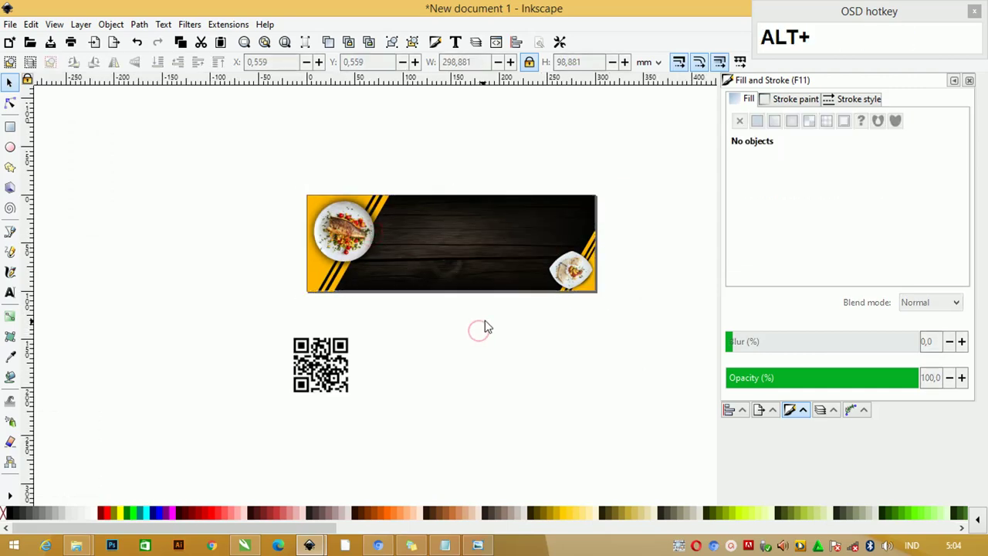
scroll("up", 3)
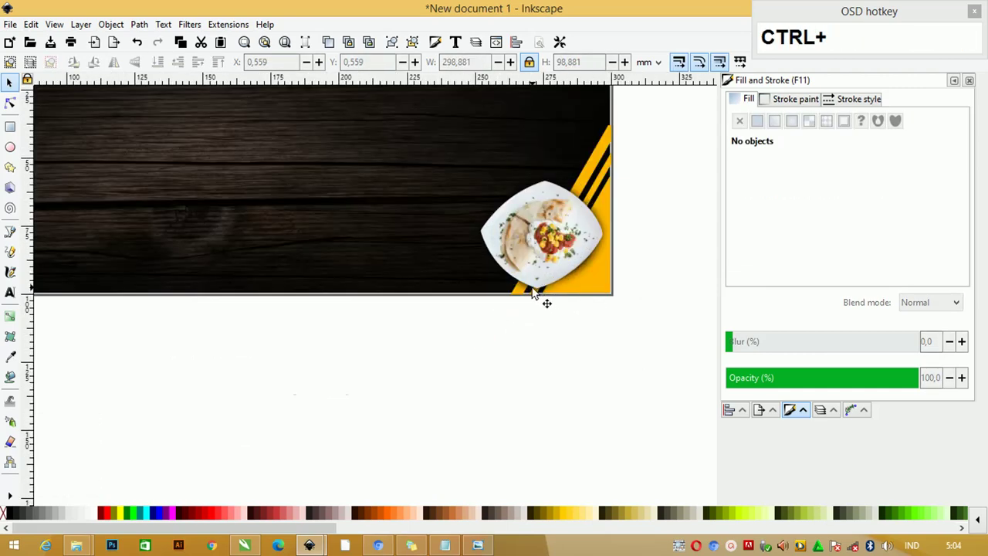
scroll("down", 3)
left_click(387, 322)
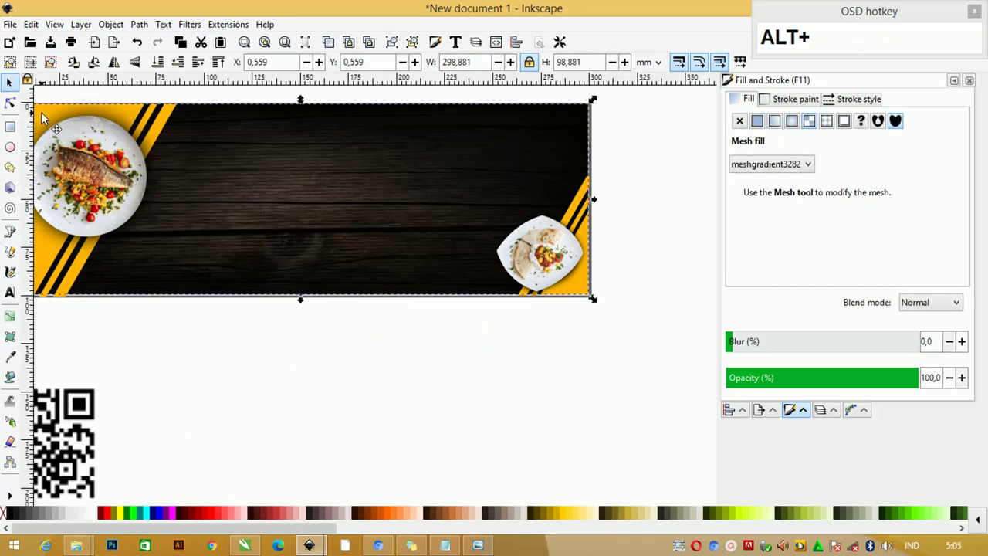
key("ctrl+g")
left_click(423, 189)
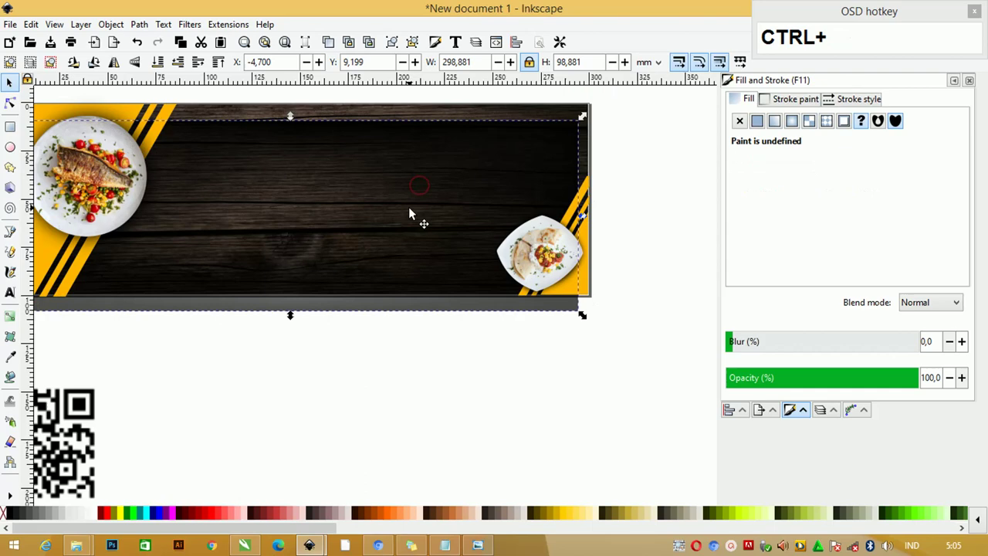
key("ctrl+z")
left_click(402, 302)
scroll("down", 3)
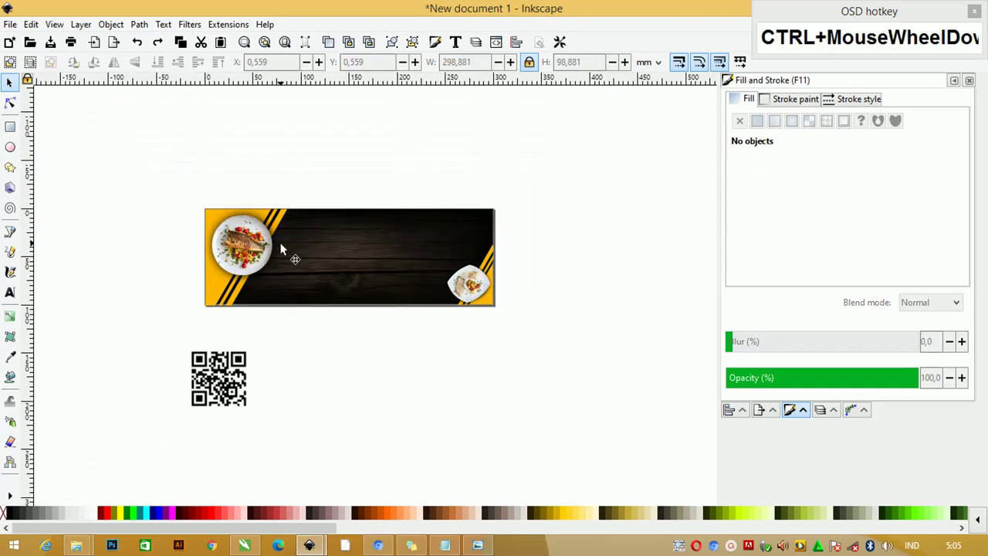
left_click(175, 186)
key("ctrl+g")
key("ctrl+z")
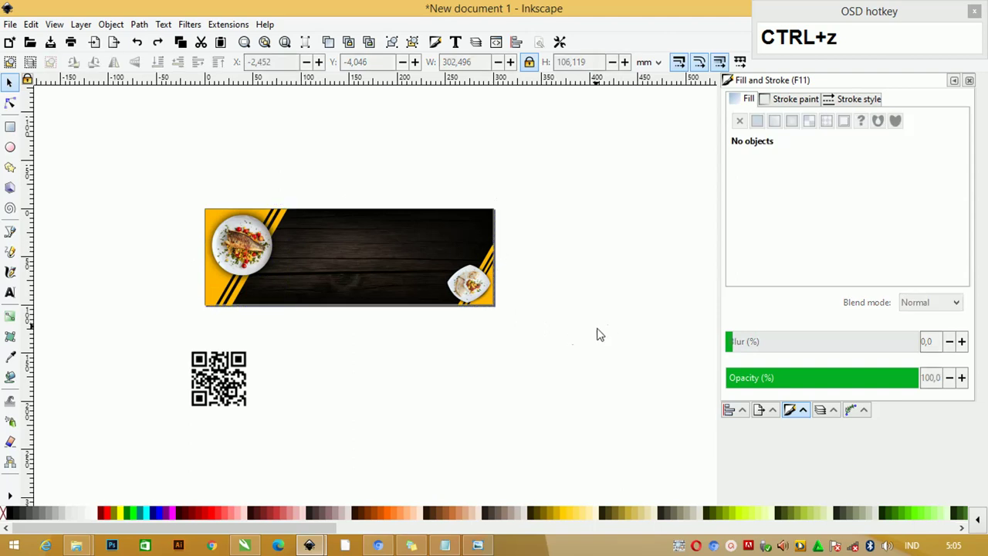
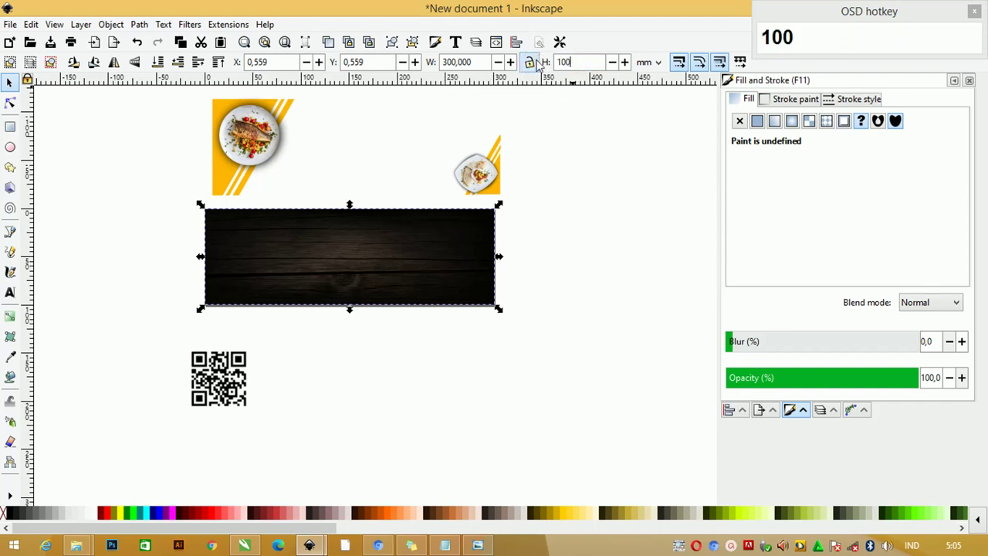
Resize the wood background to exactly 300 × 100 mm and select the stripe and plate artwork.
key("Return")
key("ctrl+g")
left_click(493, 176)
left_click(466, 252)
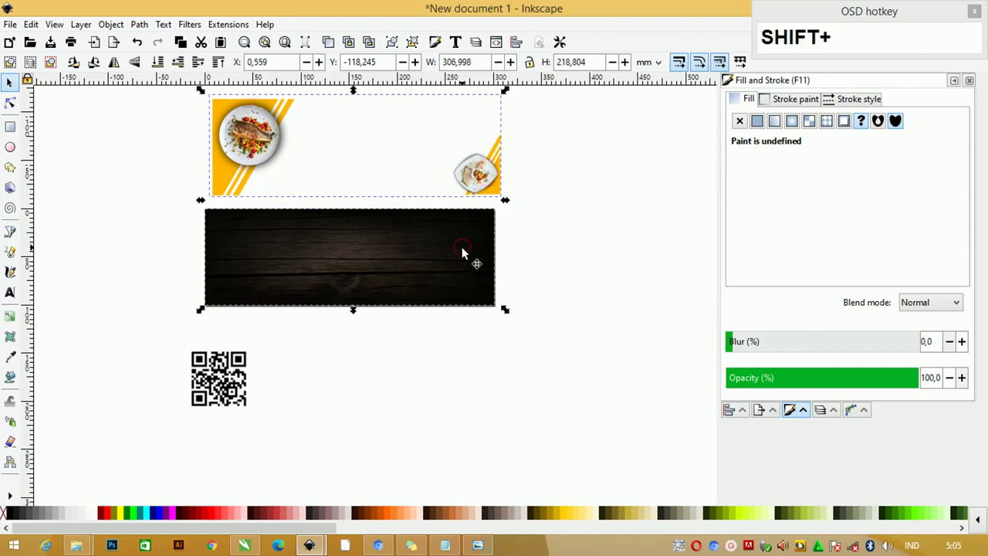
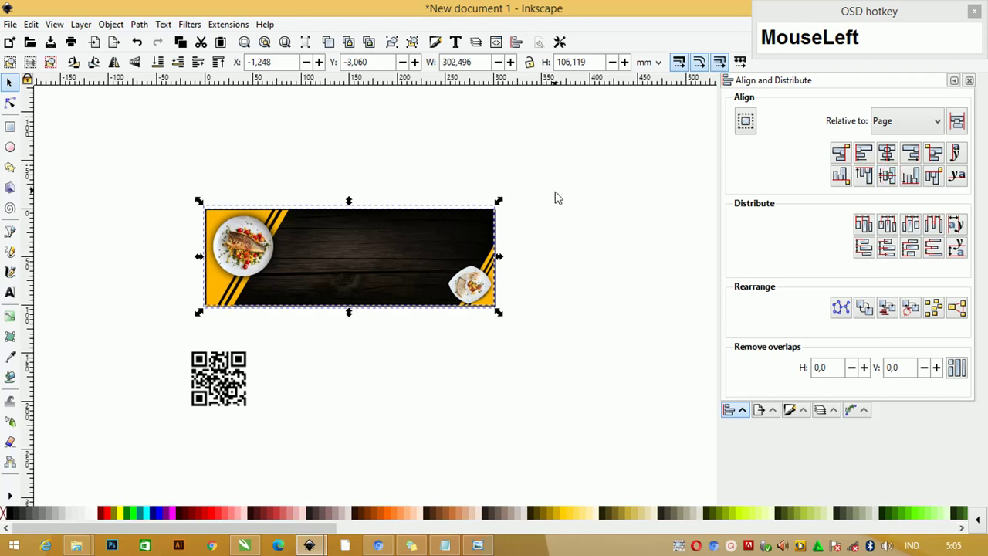
Group the banner artwork over the wood panel and select the bottom-right plate to enlarge it.
scroll("up", 3)
left_click(180, 162)
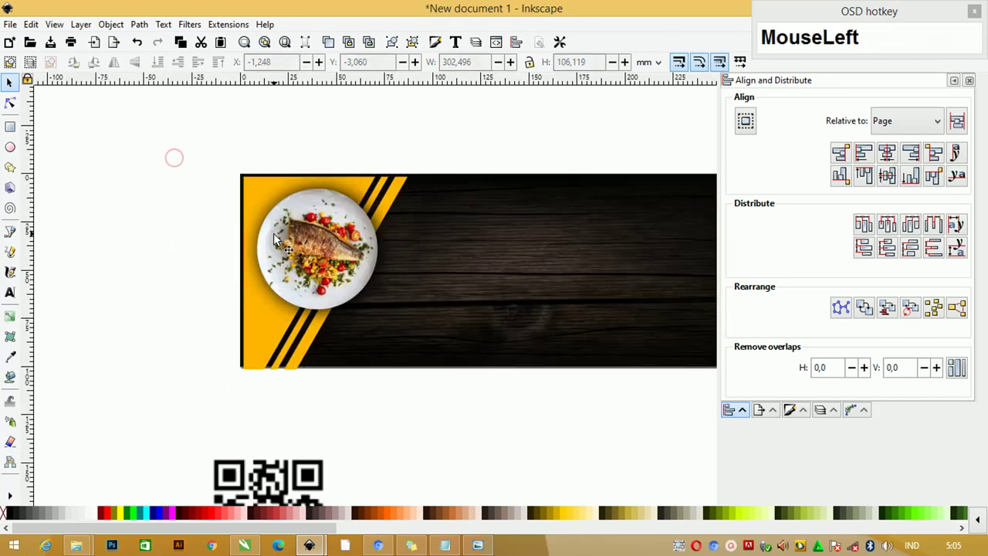
scroll("down", 3)
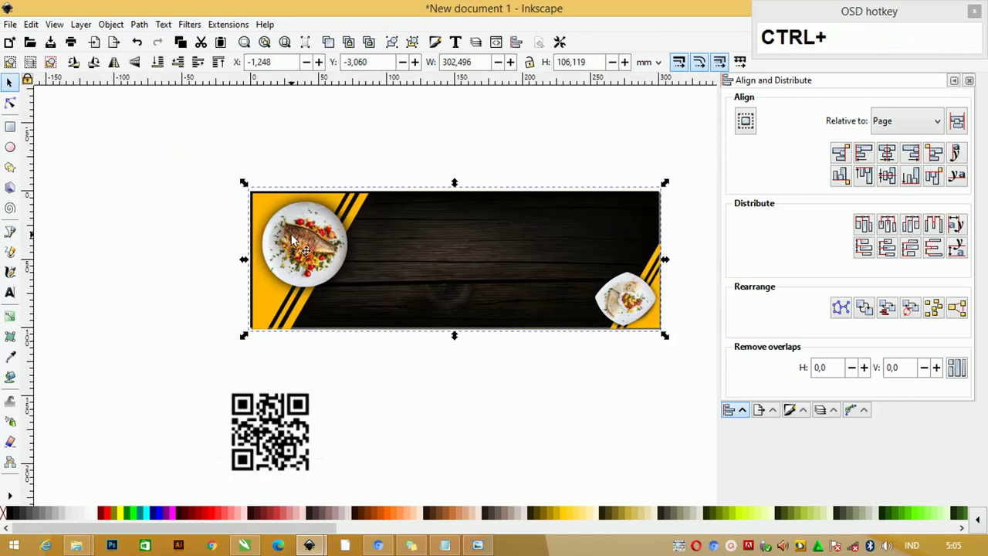
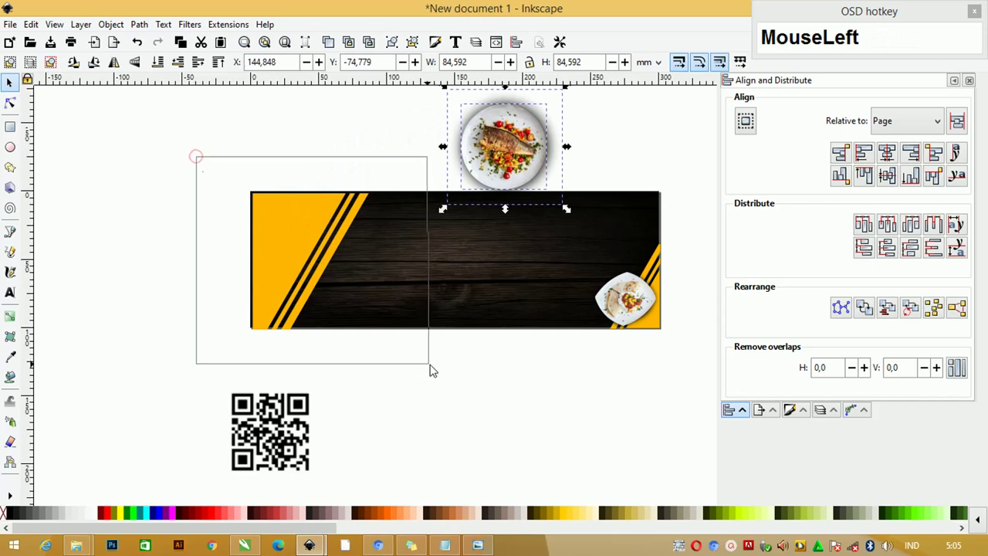
key("ctrl+g")
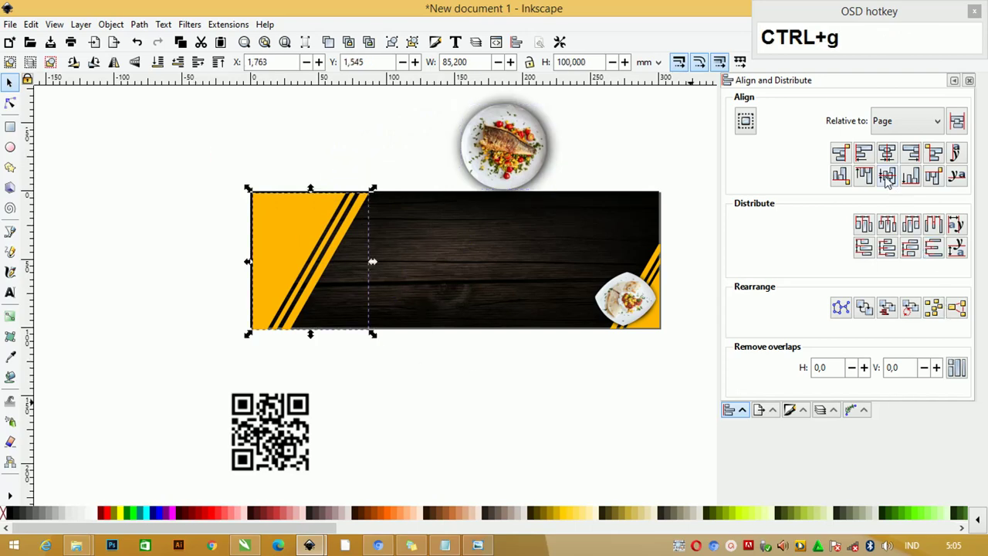
left_click_drag(868, 158, 802, 223)
key("ctrl+g")
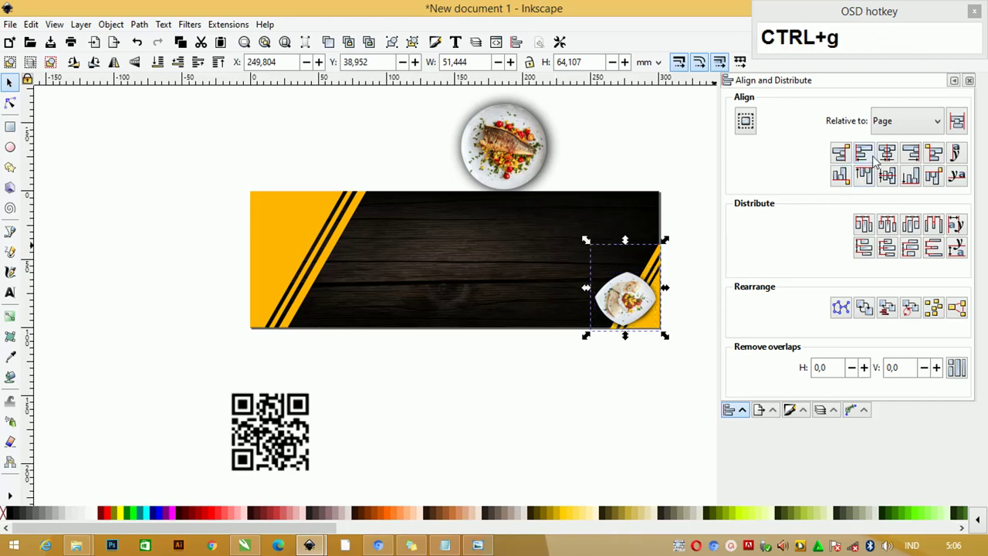
left_click(924, 157)
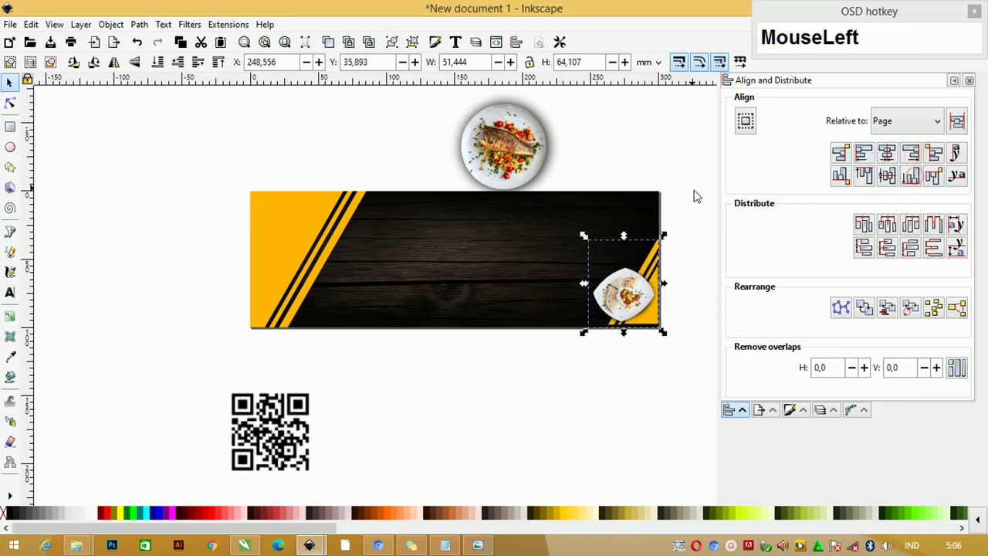
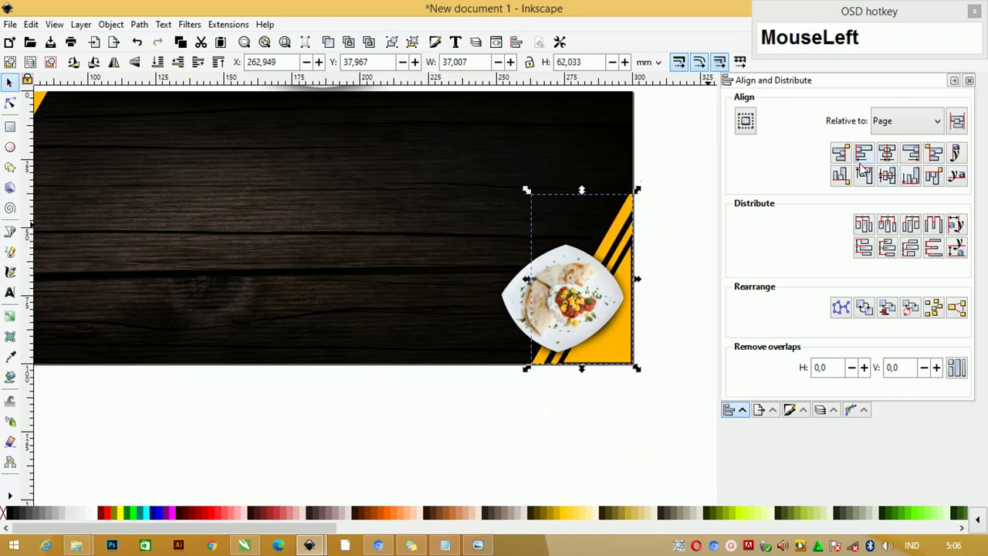
Move the left fish plate back onto the banner's left stripes.
scroll("down", 3)
left_click(597, 146)
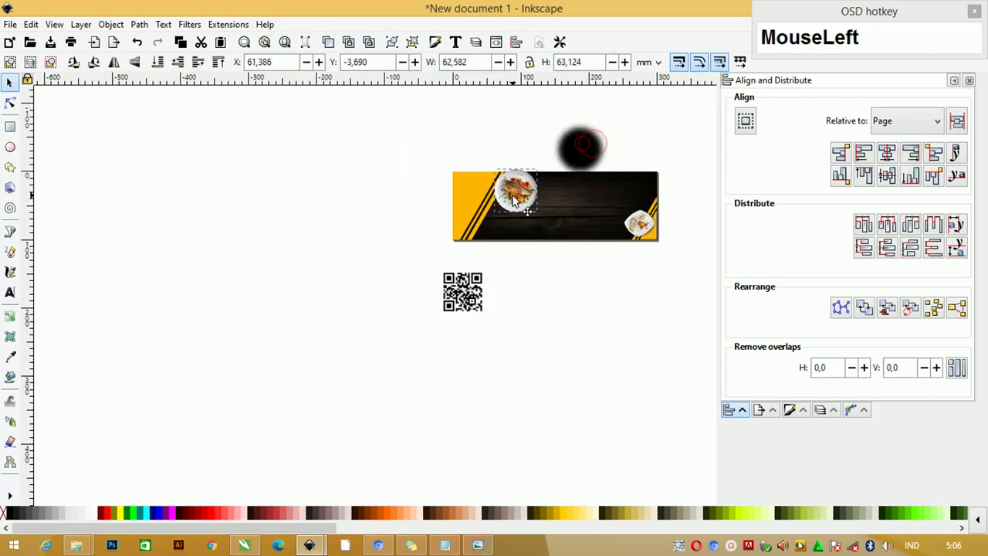
key("ctrl+z")
left_click(524, 122)
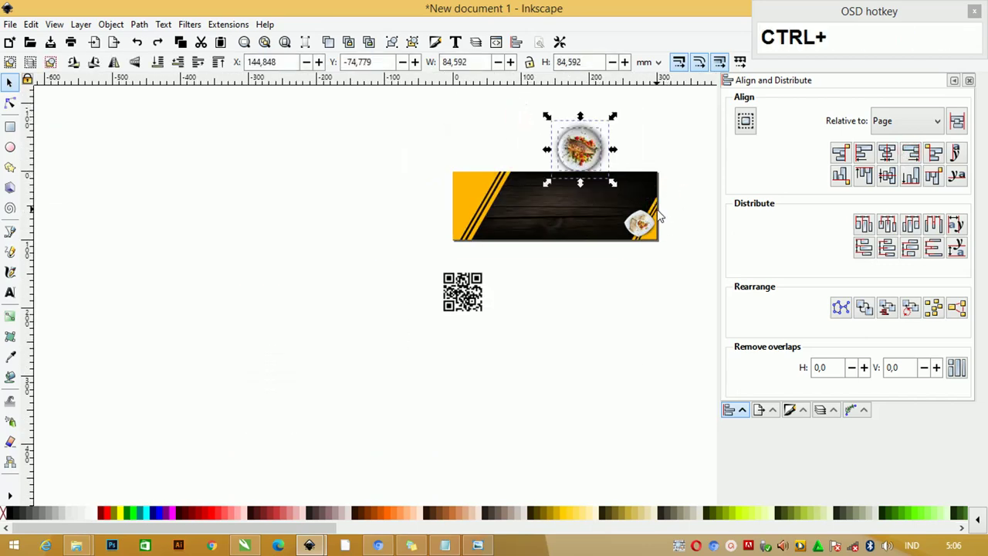
key("ctrl+g")
left_click_drag(589, 160, 528, 233)
left_click(467, 286)
Enlarge the left plate and place the shrunken QR code on the wood below it.
scroll("up", 3)
left_click_drag(511, 256, 598, 213)
left_click_drag(611, 222, 581, 192)
left_click(560, 169)
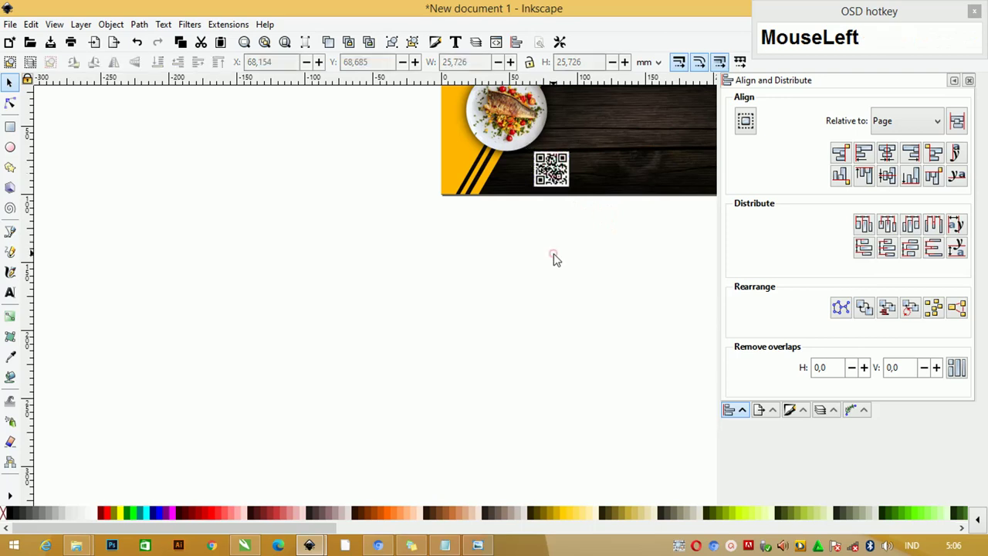
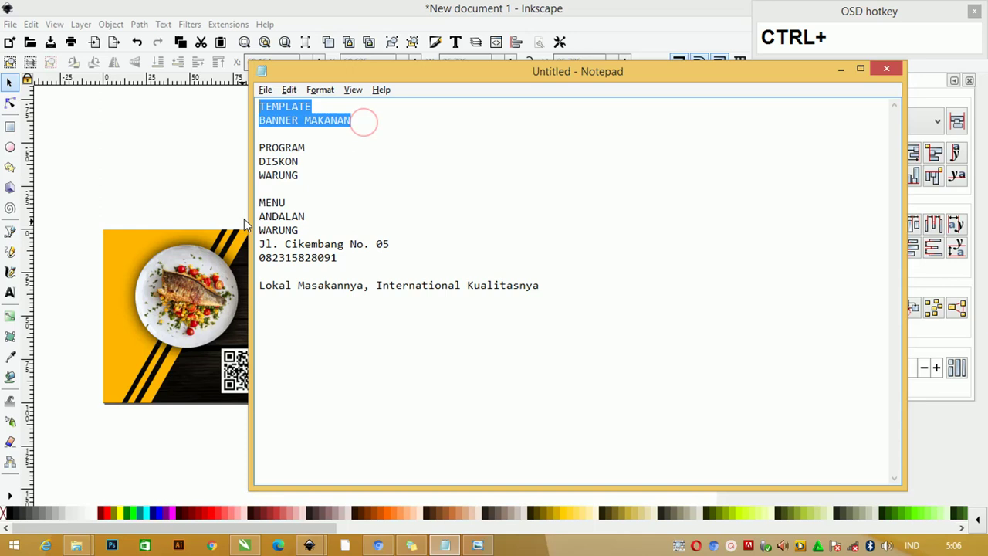
Paste the title TEMPLATE BANNER MAKANAN and colour it the stripe yellow with the Dropper.
left_click(101, 184)
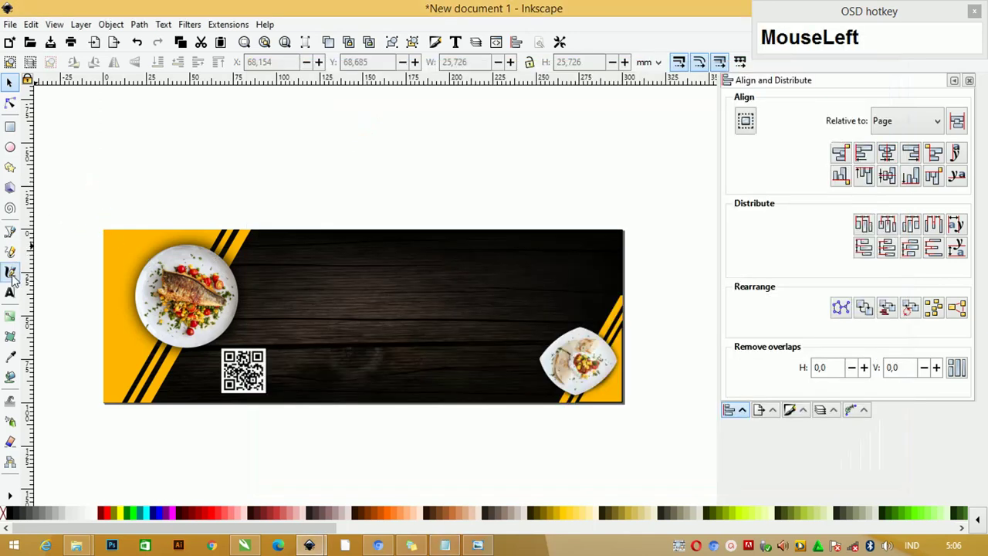
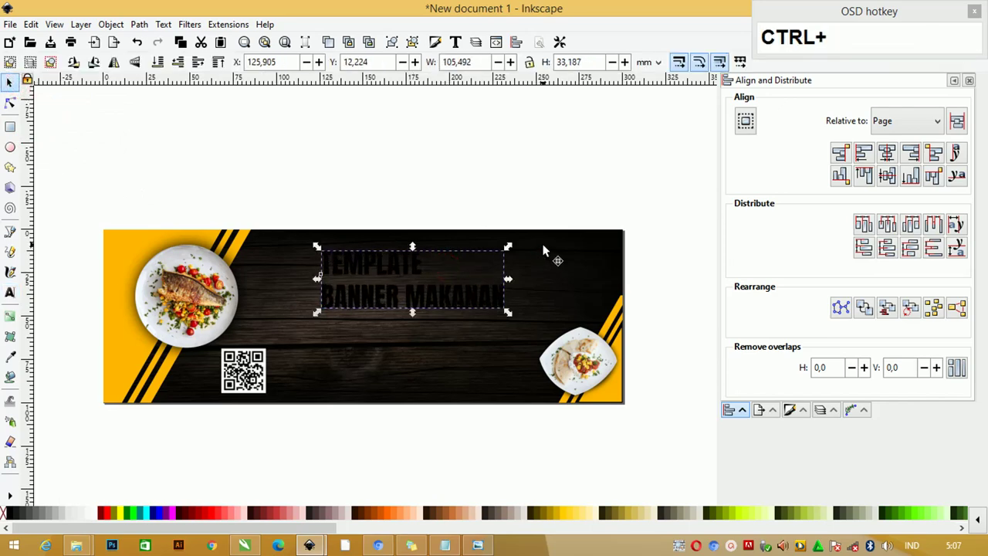
left_click(17, 358)
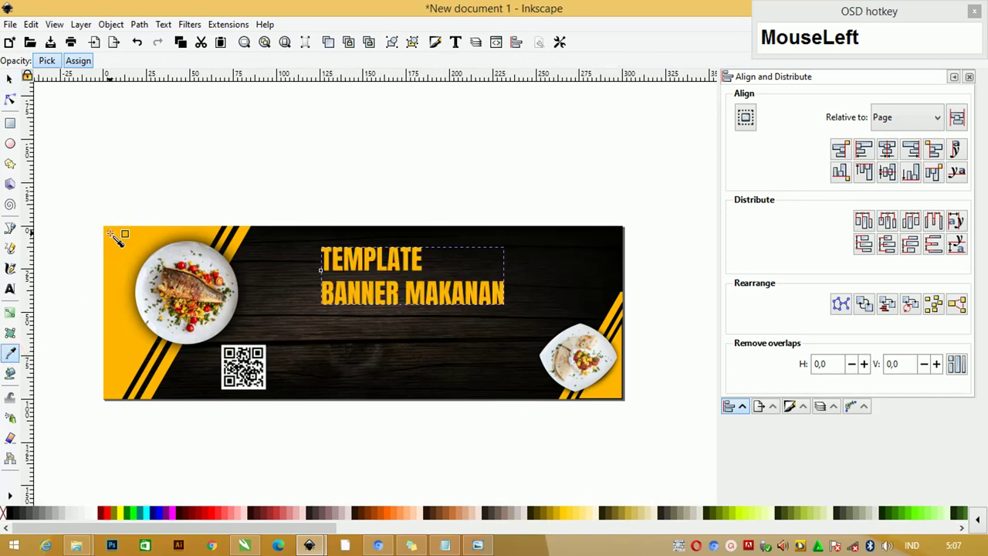
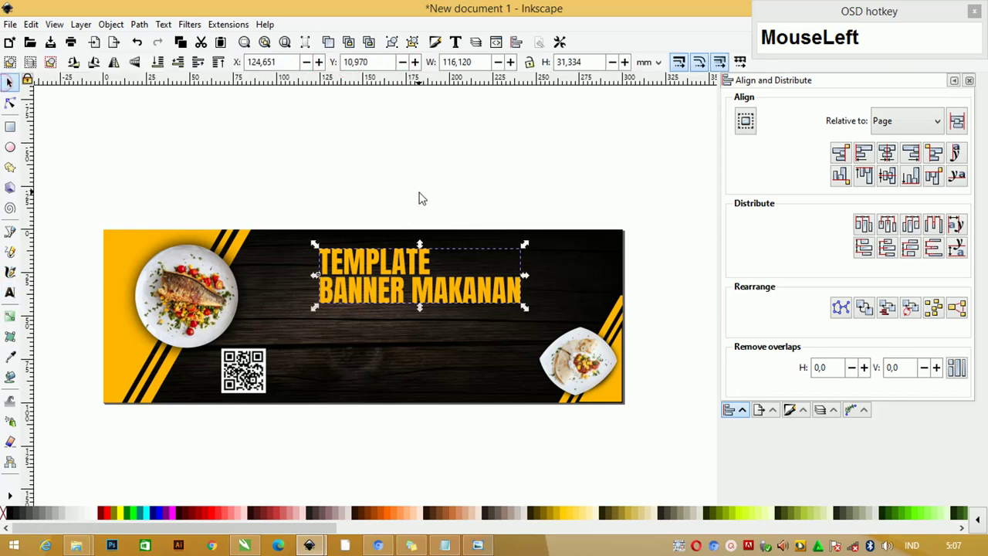
scroll("up", 3)
left_click(551, 253)
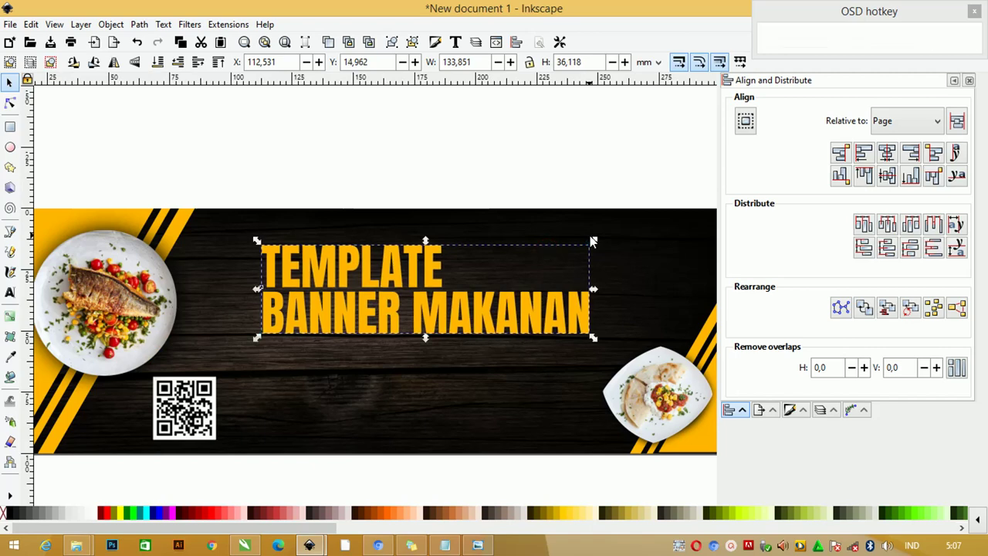
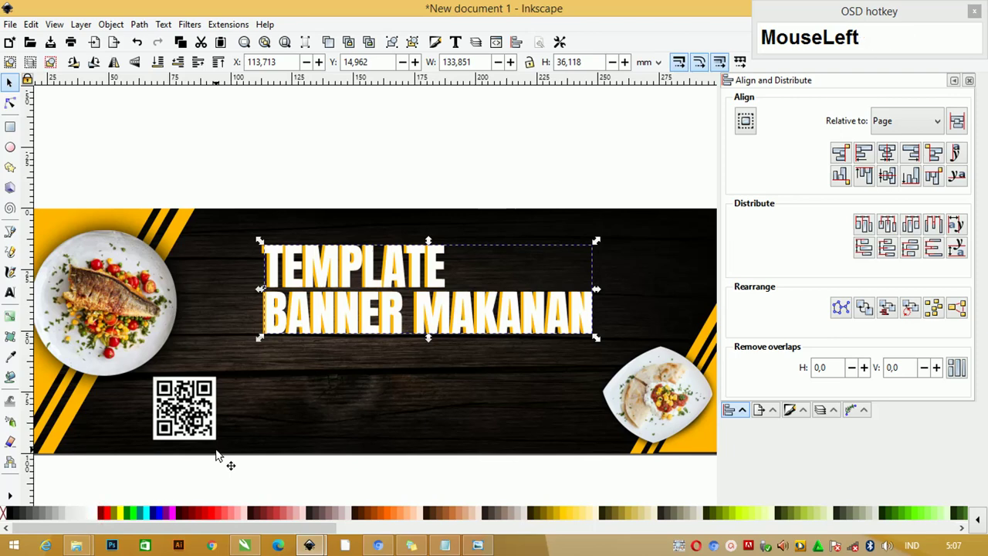
Enlarge the yellow headline across the banner's centre, remove its white outline and nudge it left.
key("ctrl+Page_Down")
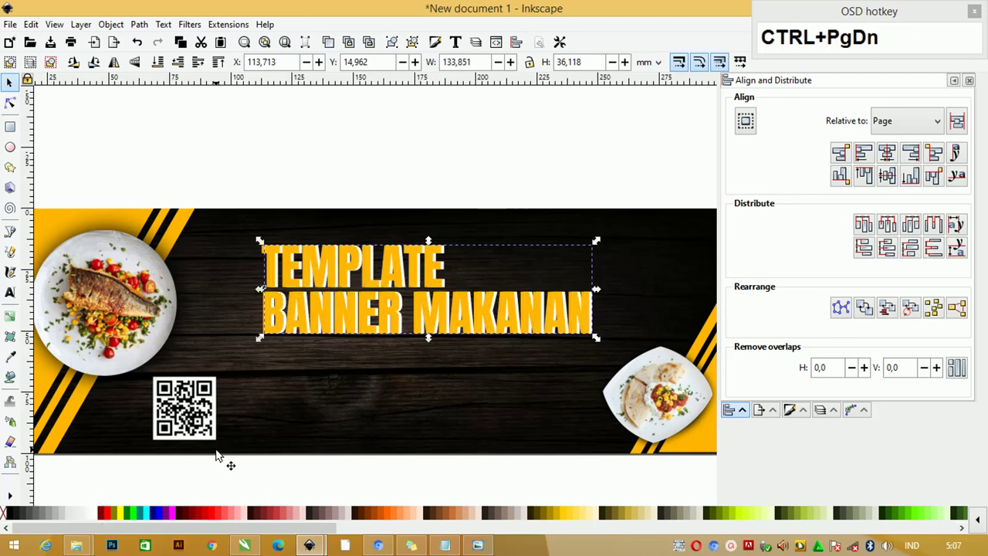
key("Left")
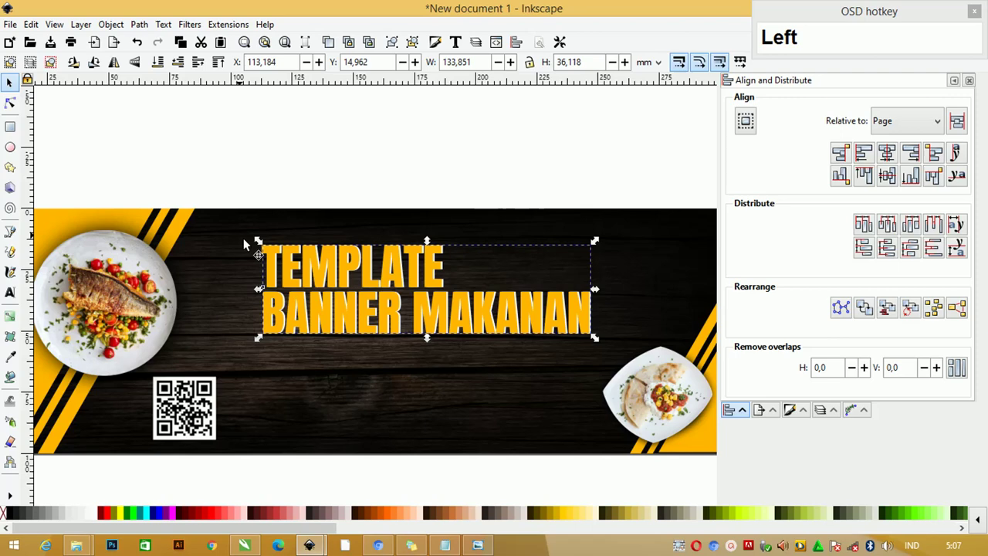
left_click(225, 220)
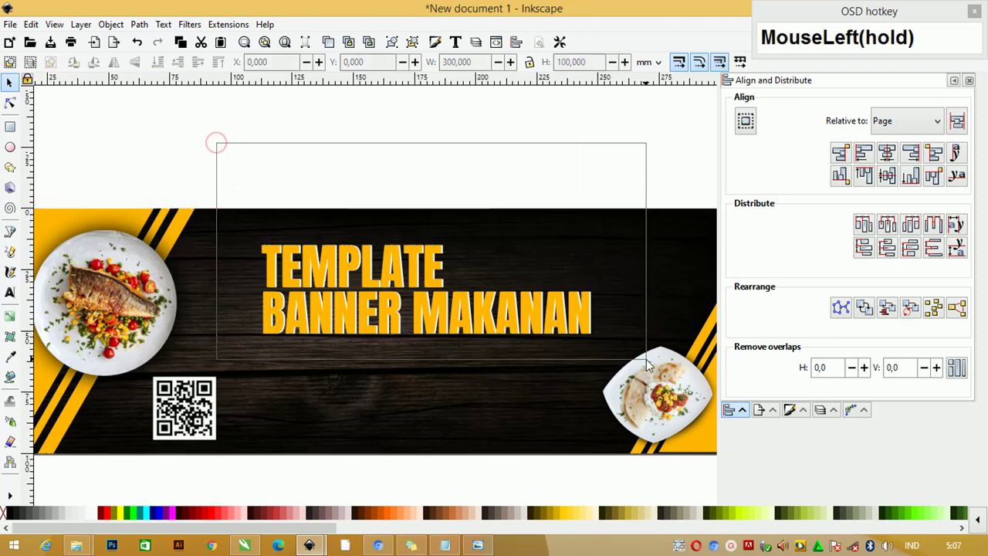
Save the banner document as Banner Tutorial.svg through the save dialog.
key("ctrl+g")
left_click_drag(439, 255, 268, 330)
left_click(224, 376)
left_click(450, 172)
left_click(409, 174)
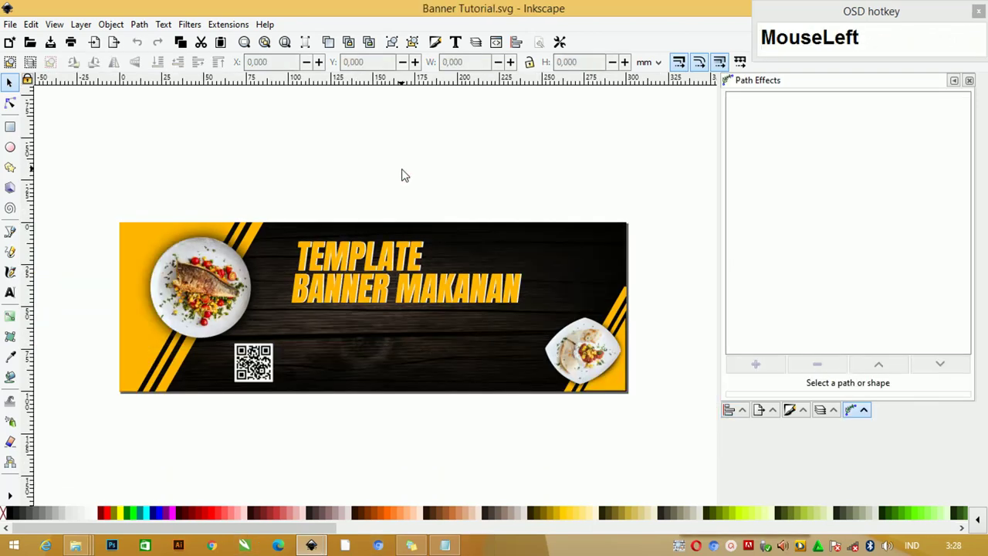
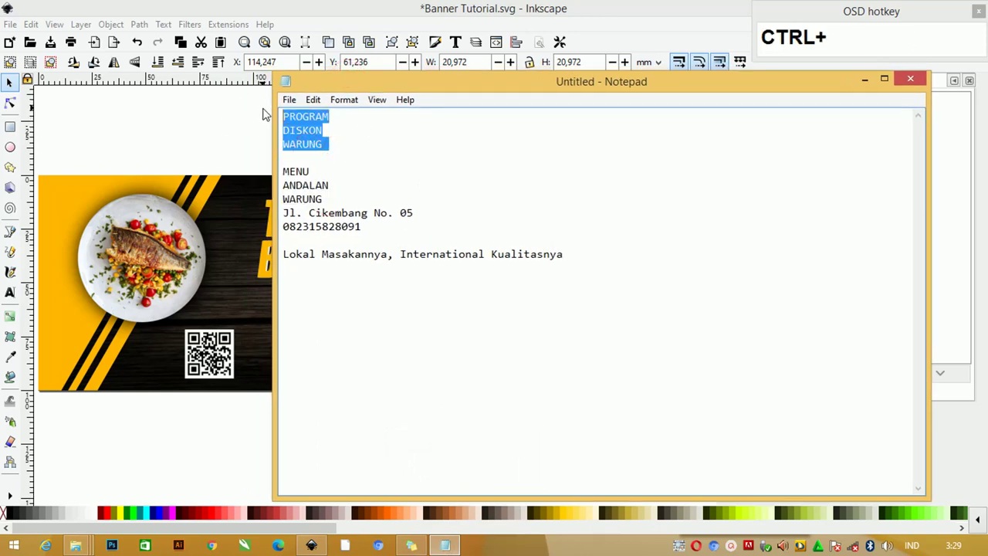
Copy the promo lines from the notes and return to the banner design.
key("ctrl+x")
left_click(136, 119)
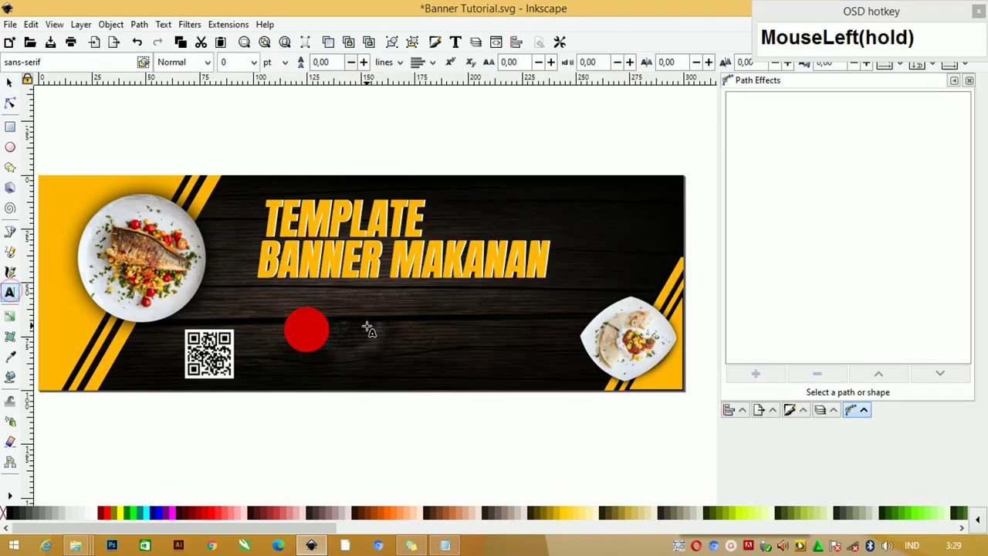
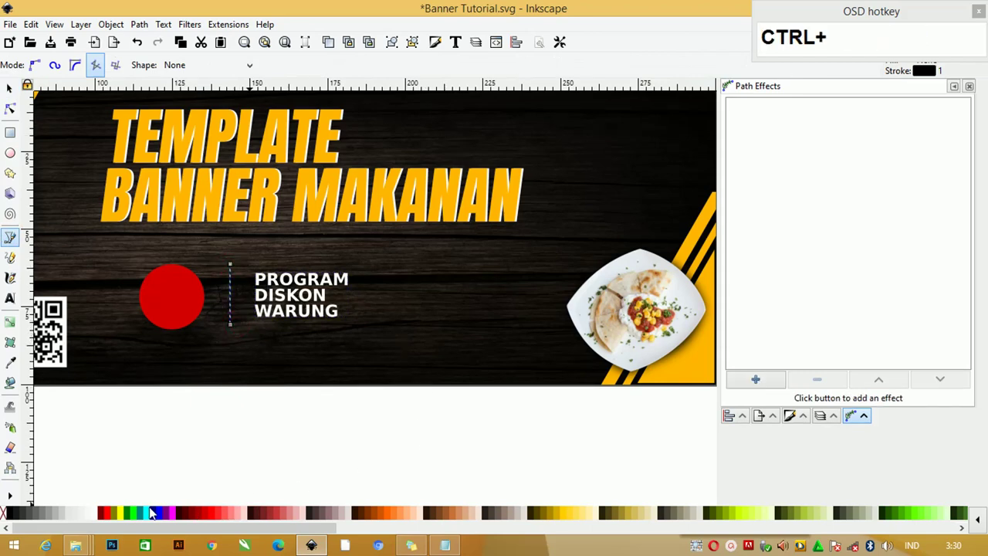
Set the duplicated divider line's stroke to white via its context menu.
right_click(101, 514)
left_click(121, 448)
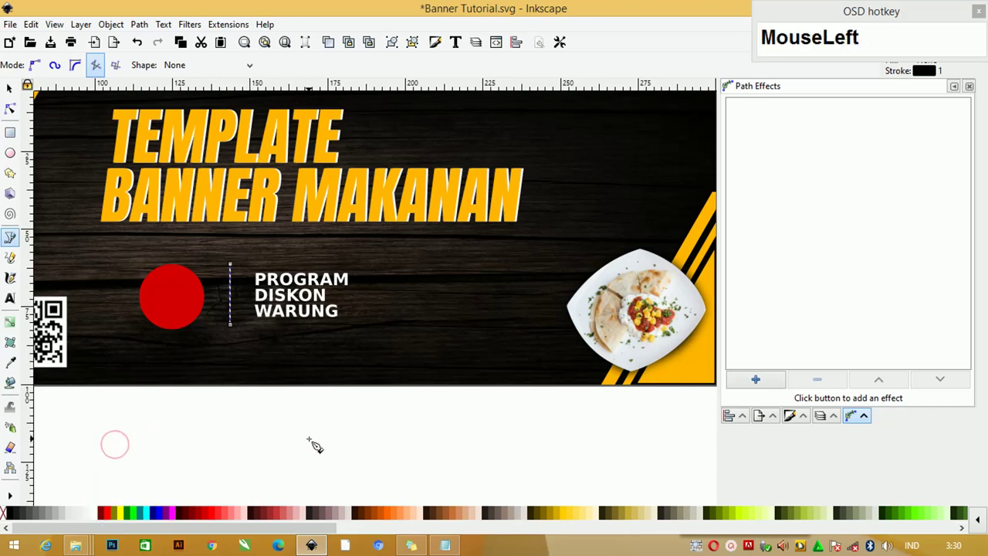
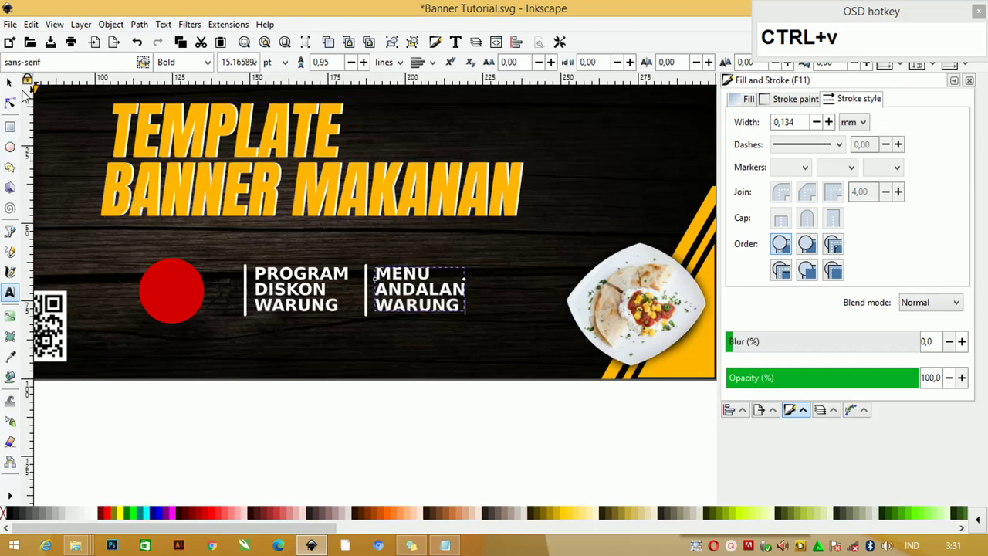
Edit the badge text so its second line reads 20% below OFF.
left_click(23, 93)
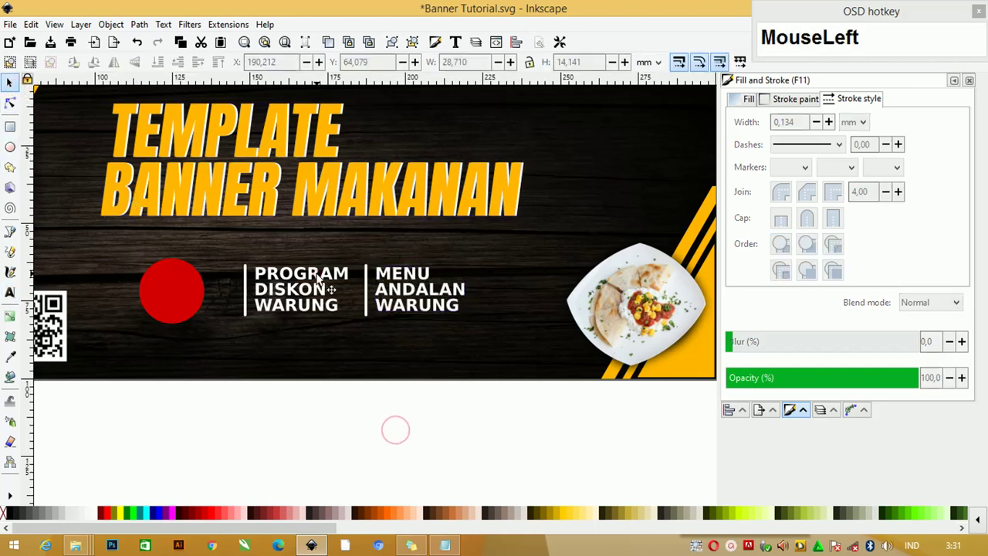
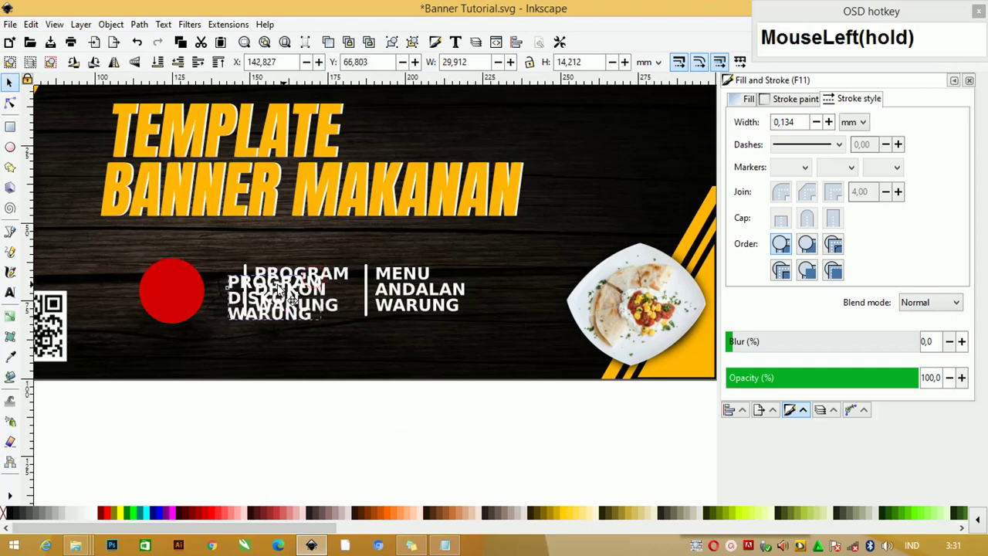
key("ctrl+a")
type("gg")
key("BackSpace")
type("Backspaceo")
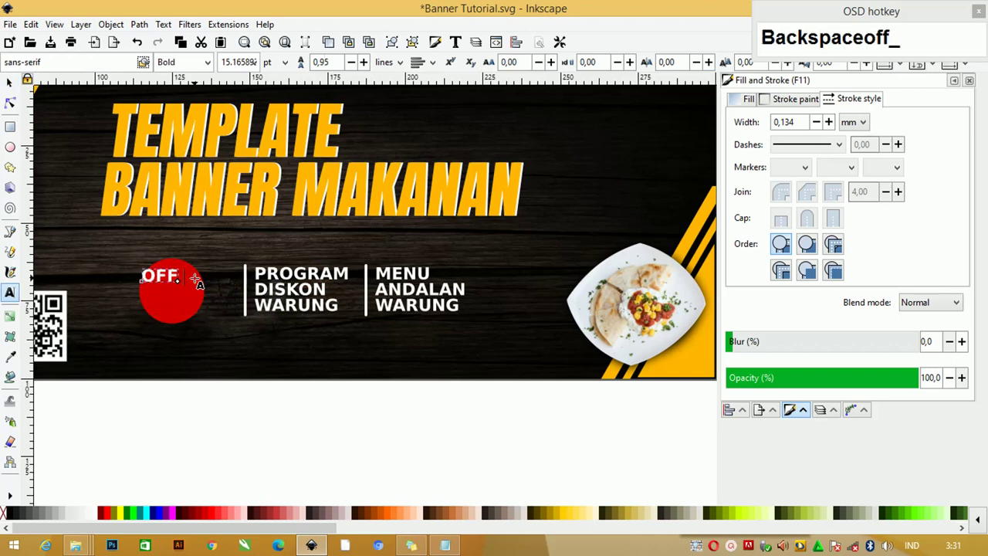
key("BackSpace")
key("Return")
type("Enter20")
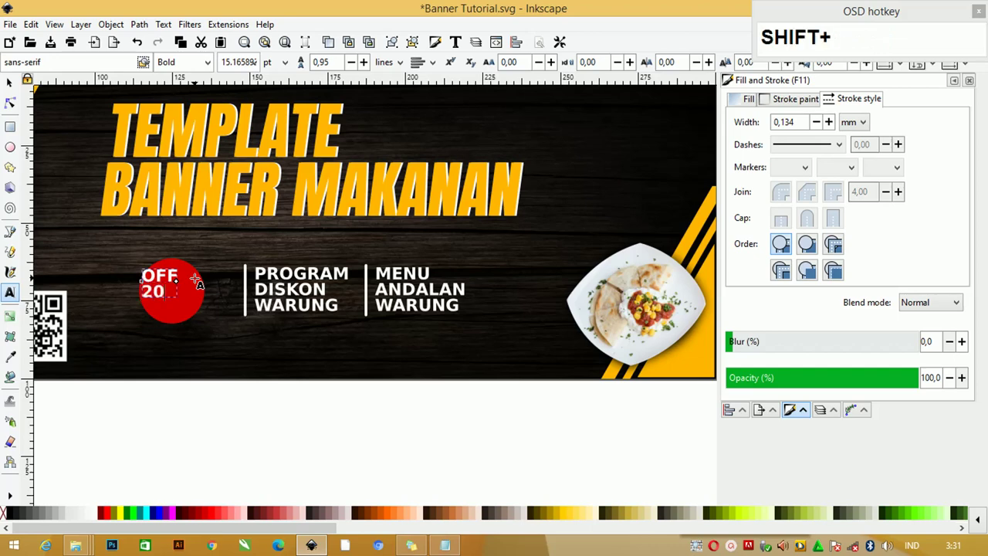
key("shift+5")
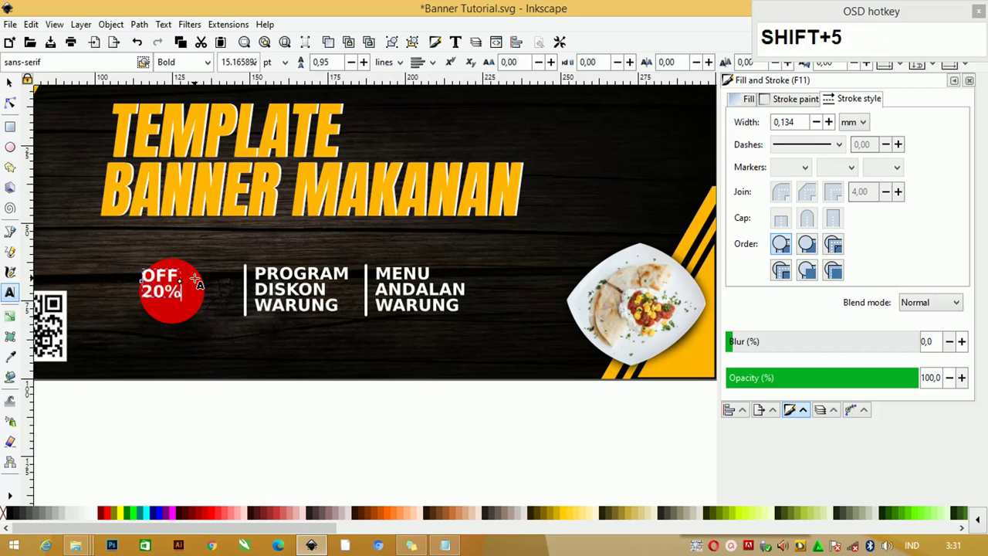
Select the badge text with the circle, undo an accidental move and set the alignment target.
left_click(13, 82)
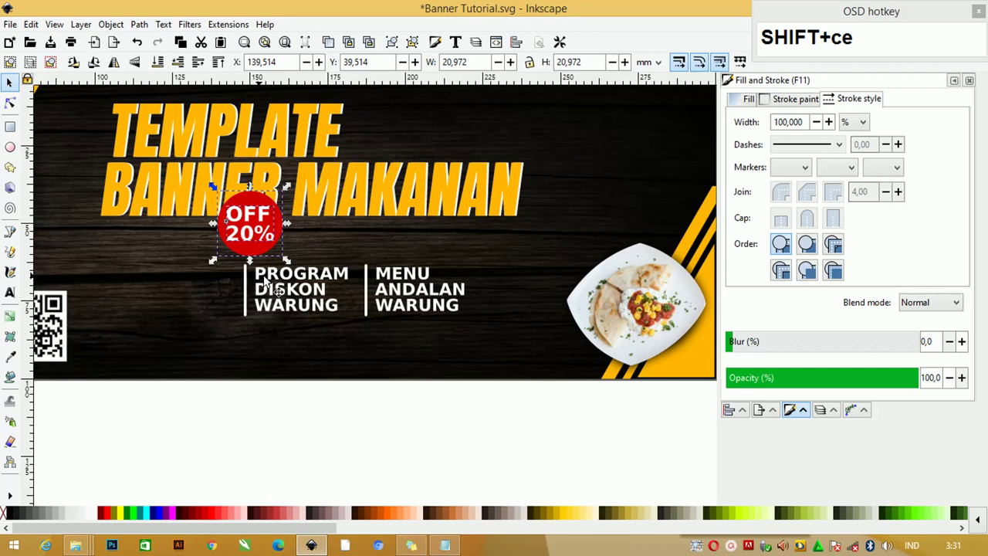
key("ctrl+z")
type("z")
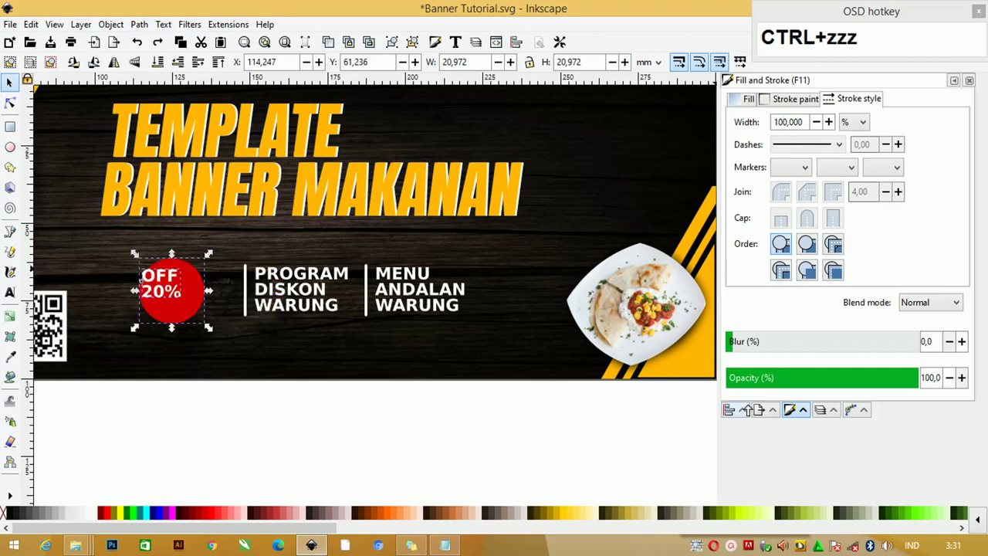
left_click(745, 420)
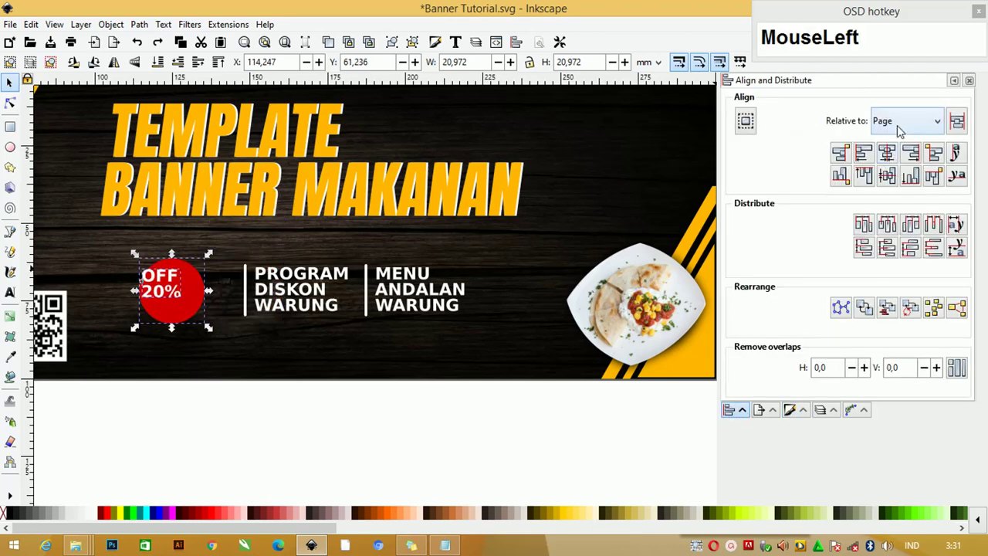
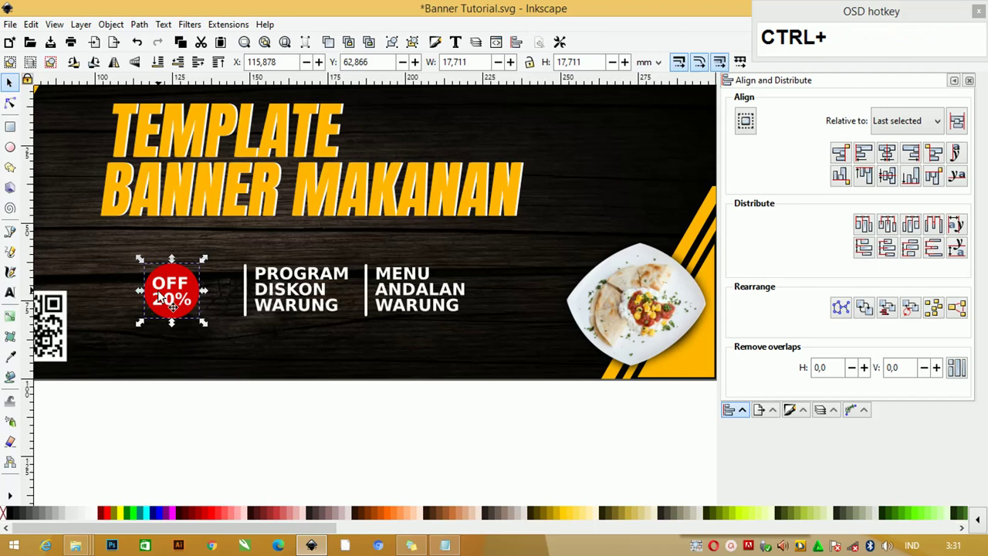
Duplicate the red circle, blur it into a soft shadow and lower it behind the badge.
key("ctrl+d")
left_click_drag(179, 278, 184, 297)
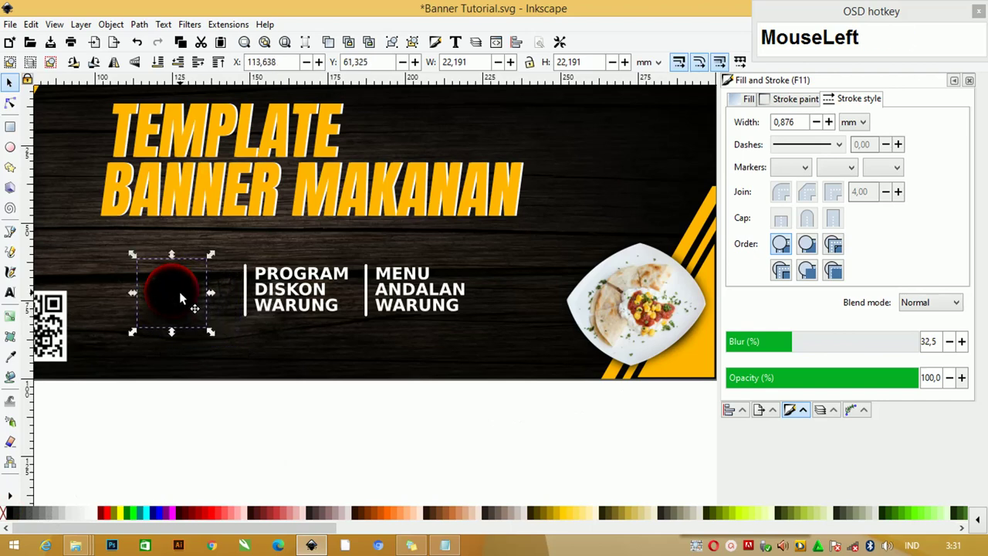
key("ctrl+Page_Up")
key("ctrl+Page_Down")
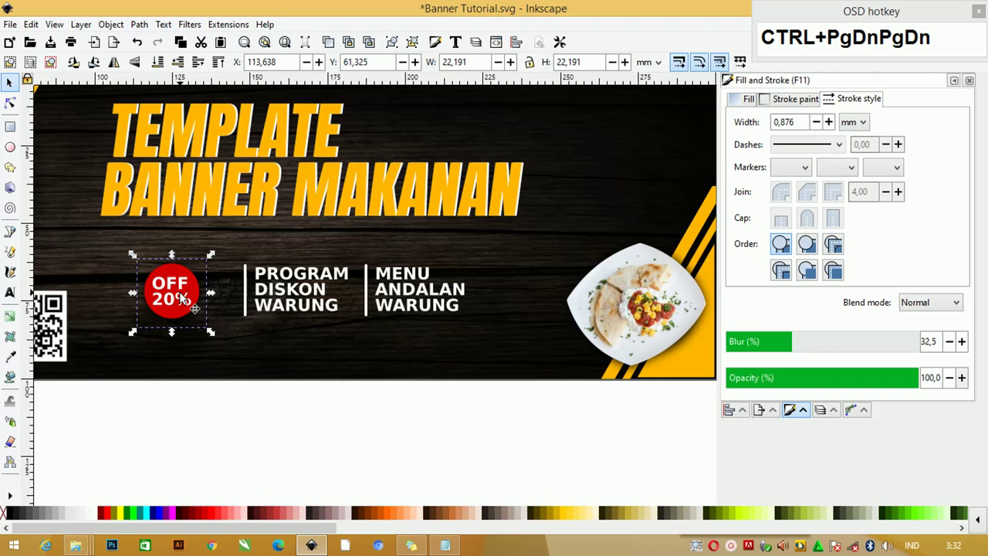
Select the whole badge with the promo columns and shift the group left.
left_click(215, 260)
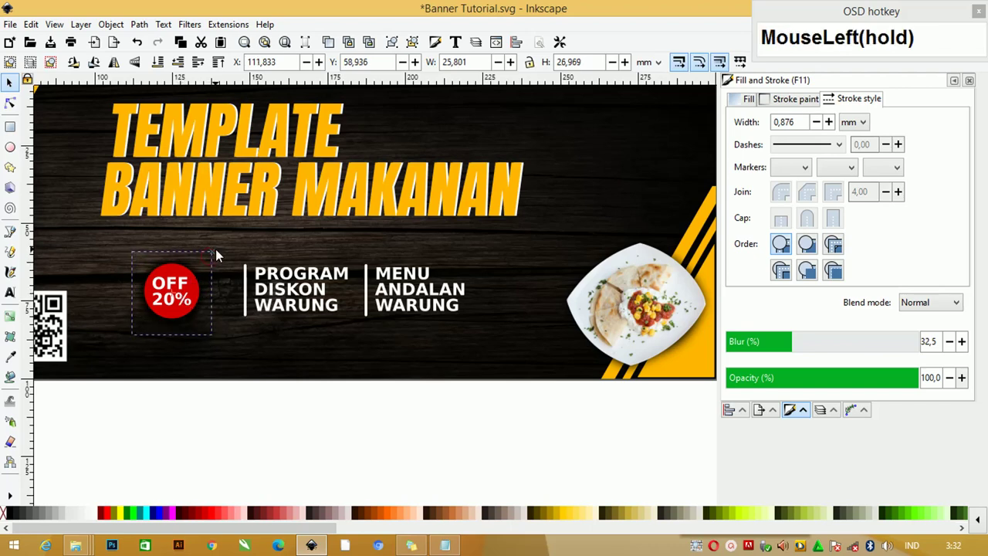
left_click_drag(220, 252, 117, 235)
type("ce")
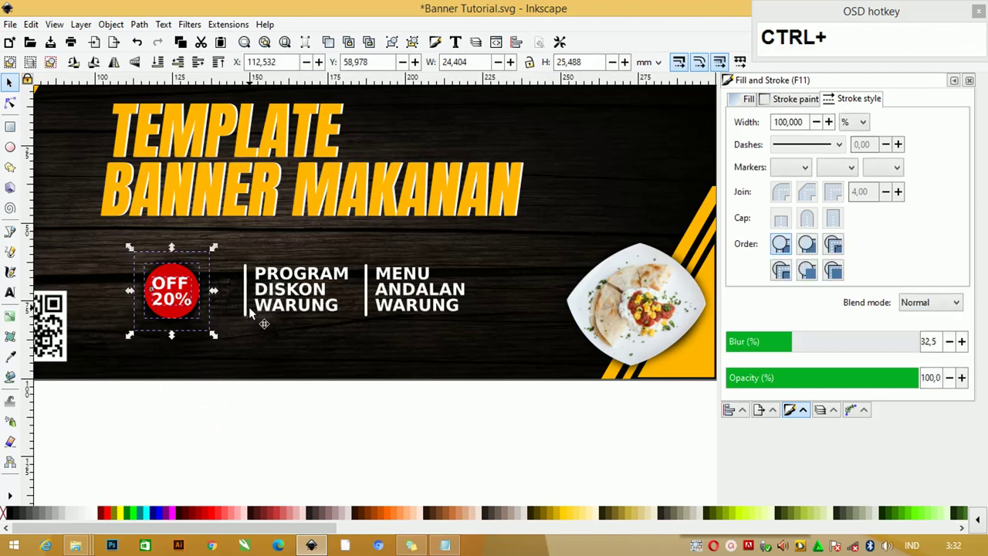
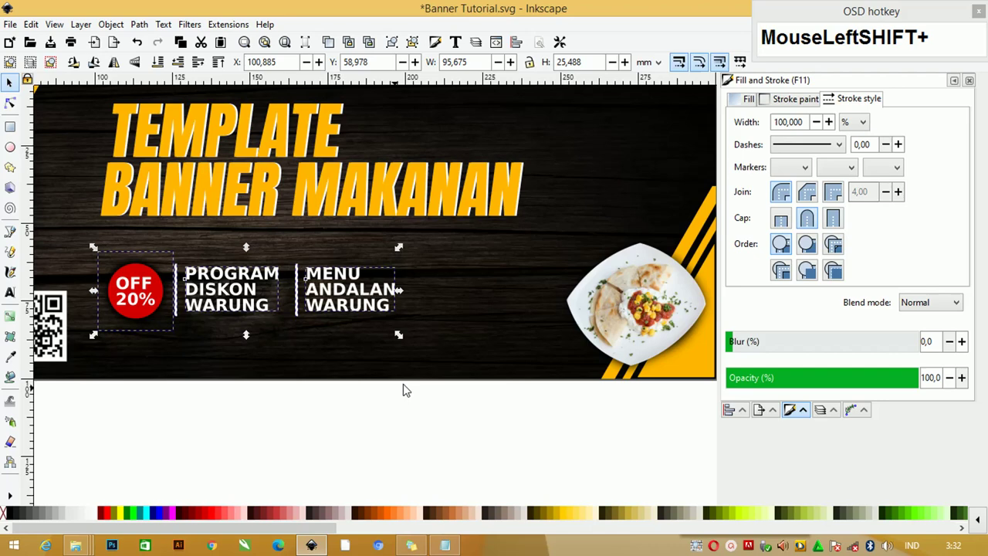
scroll("down", 3)
Select the MENU column and its divider for duplication.
left_click(403, 350)
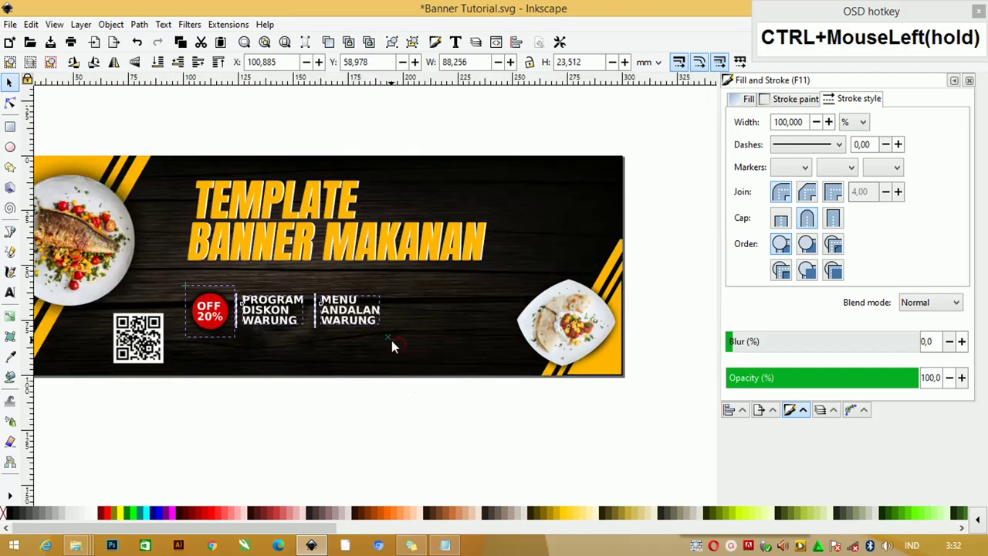
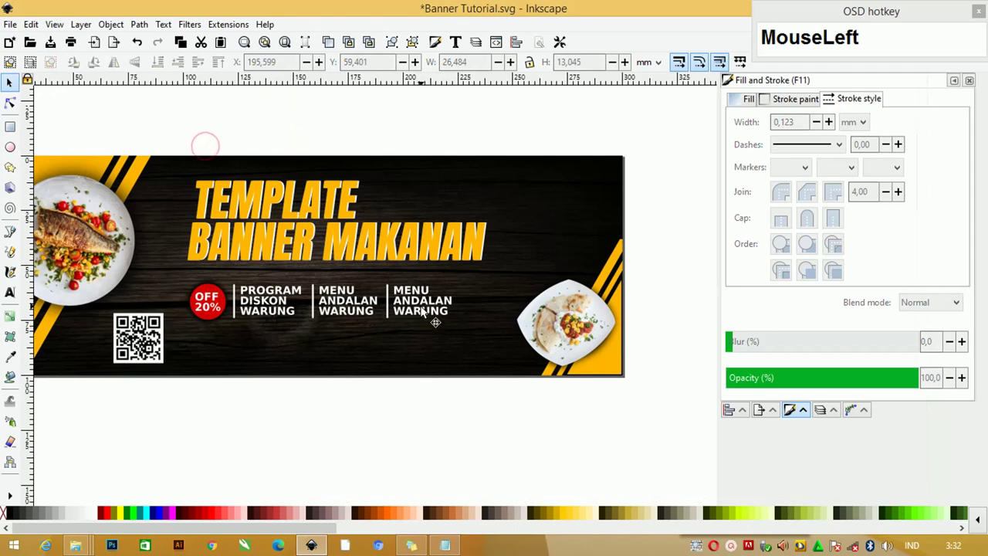
key("ctrl+a")
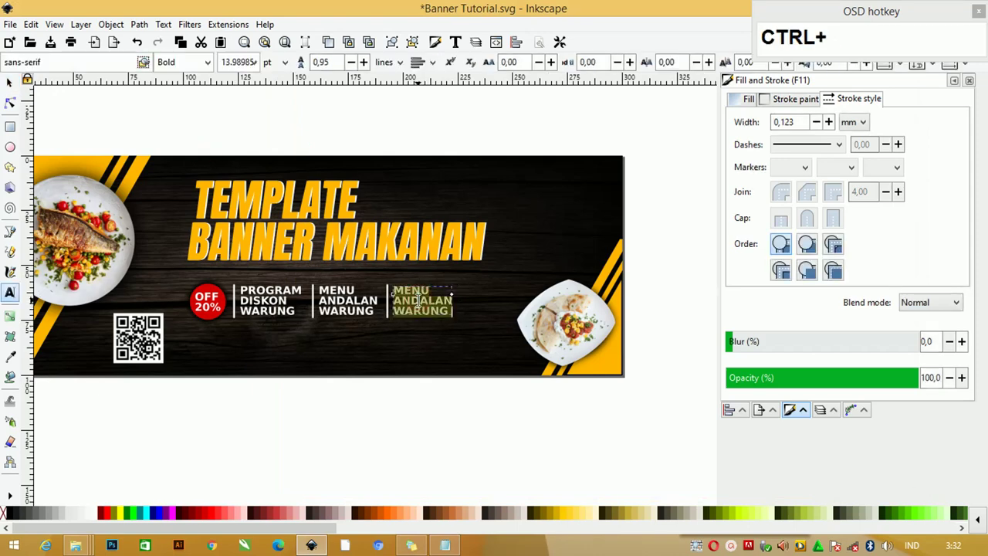
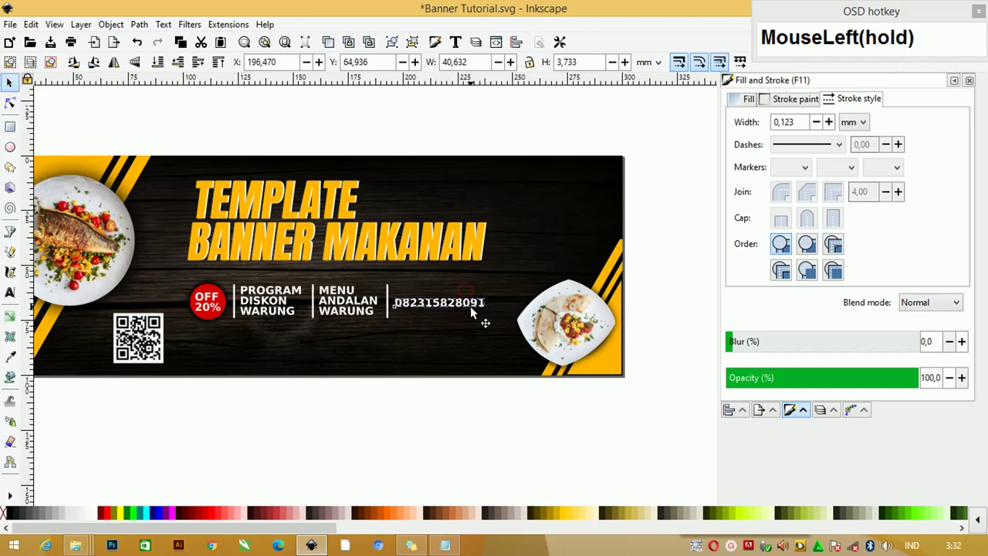
key("ctrl+d")
left_click(474, 310)
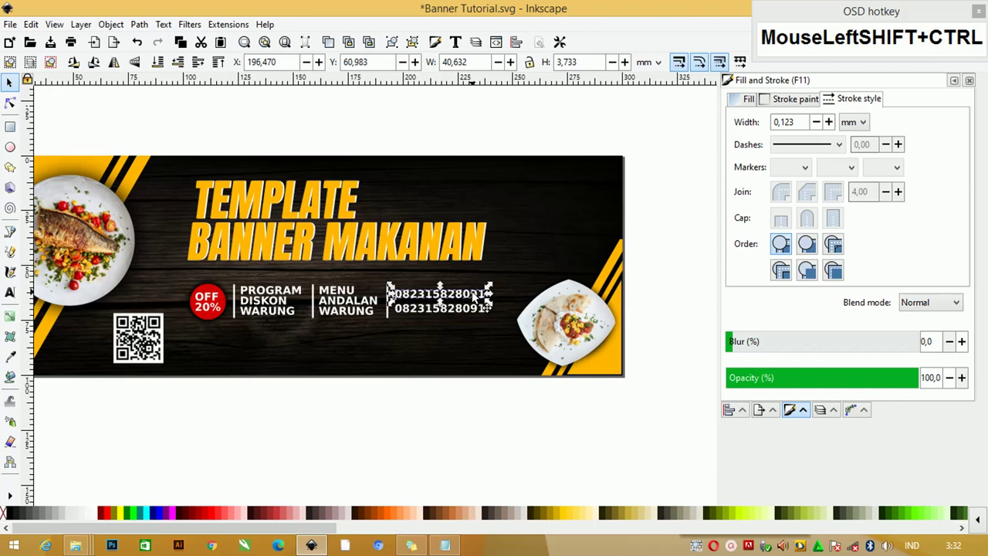
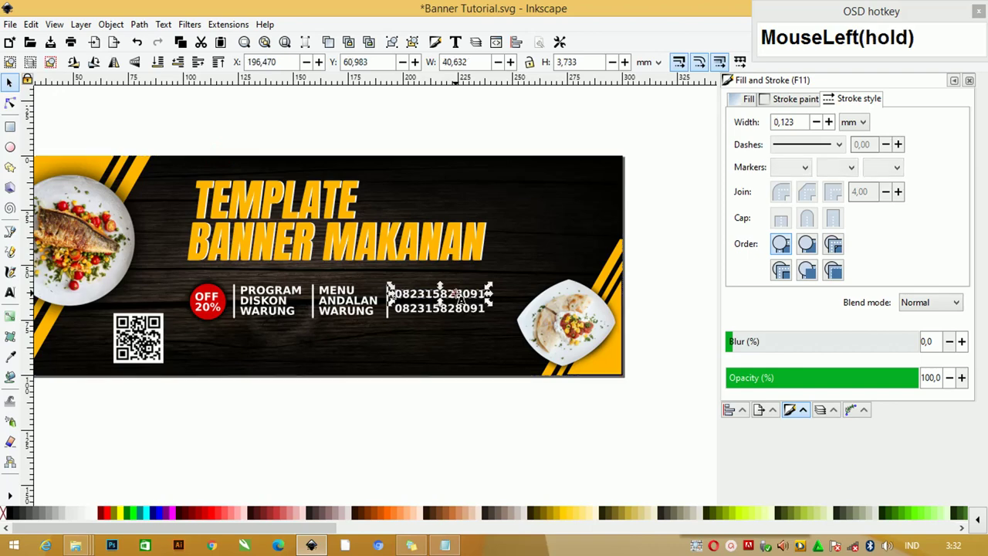
key("ctrl+a")
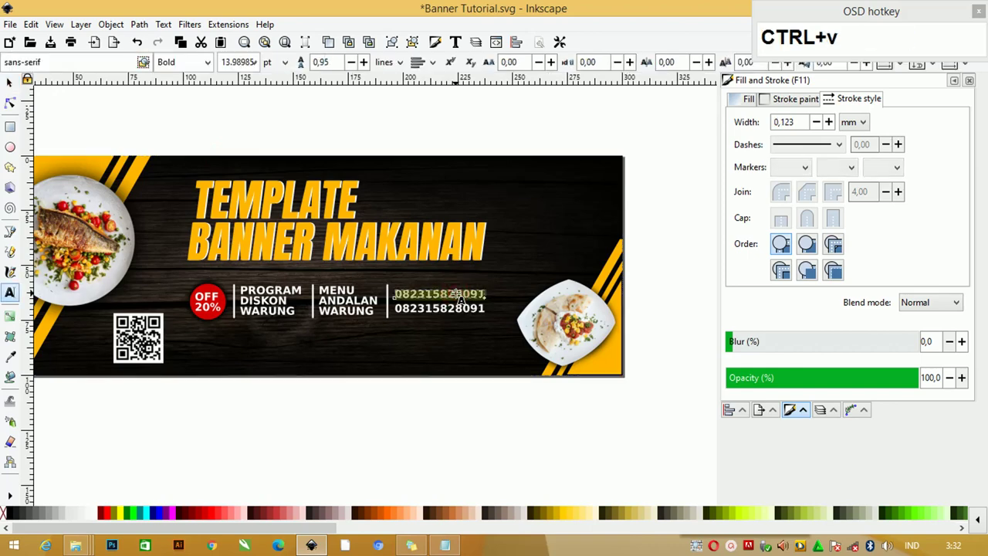
left_click_drag(21, 86, 522, 329)
left_click(514, 329)
left_click(481, 410)
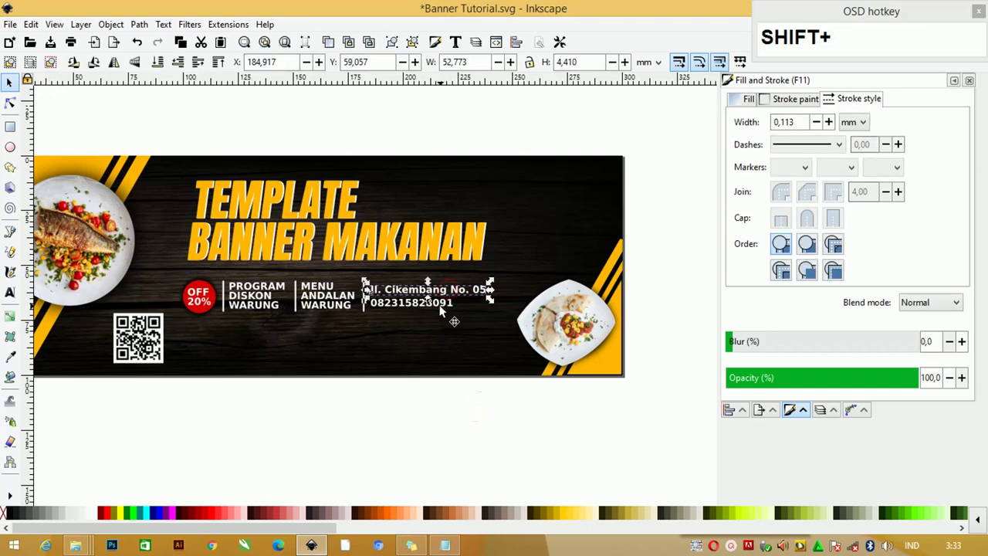
Arrange the address and phone lines right of the divider and select them with the MENU column.
left_click_drag(449, 306, 471, 308)
left_click(451, 365)
left_click(349, 309)
key("shift+b")
left_click(422, 296)
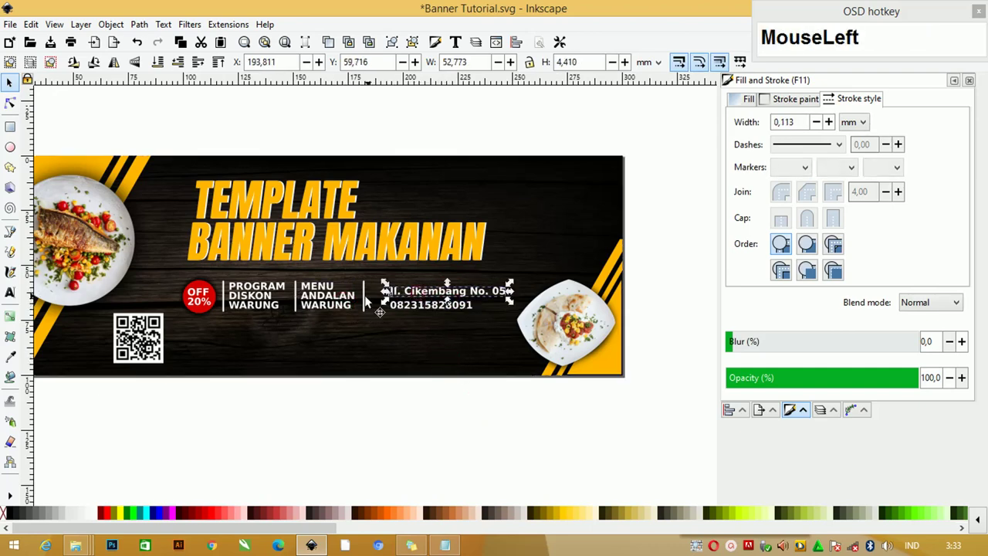
left_click(339, 290)
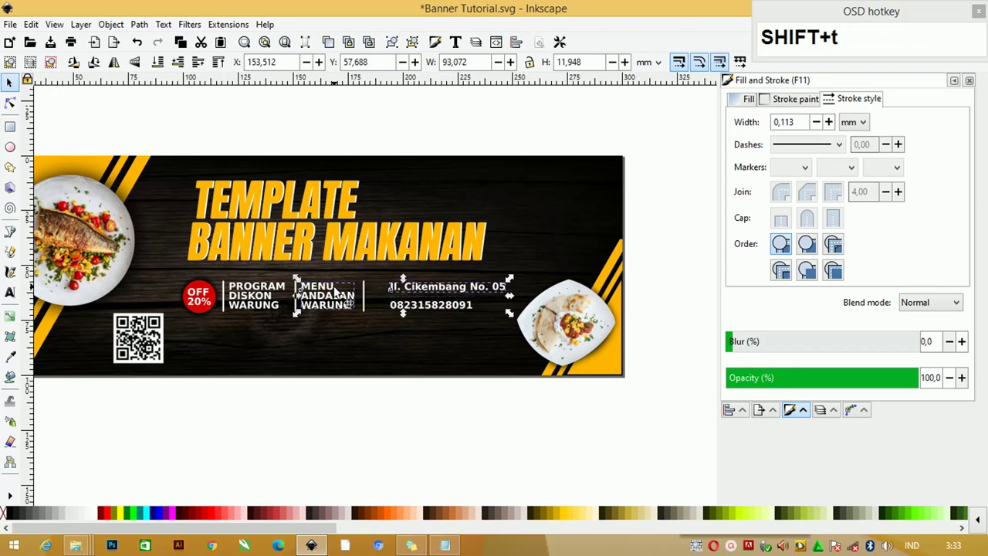
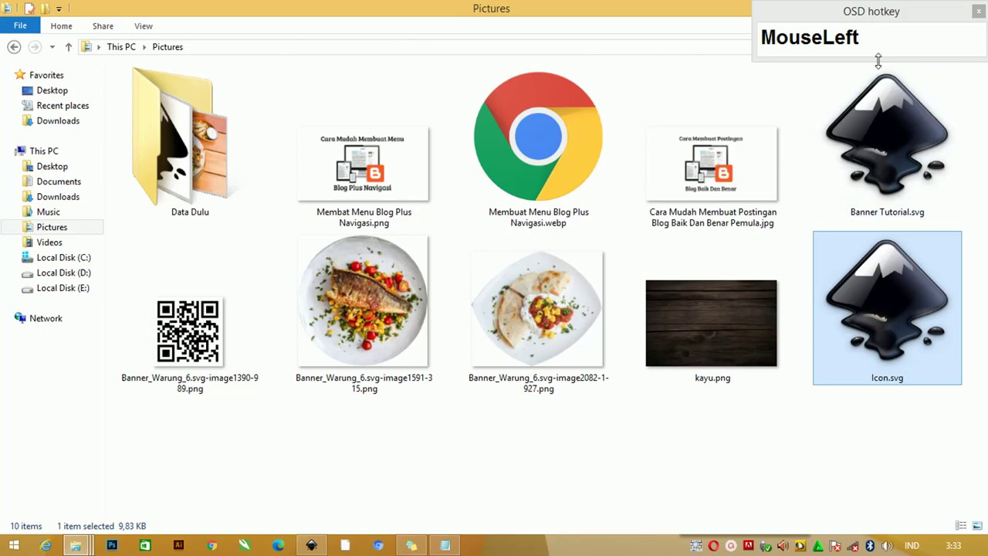
Open Icon.svg from Pictures and bring its icon collection into view in Inkscape.
key("Tab")
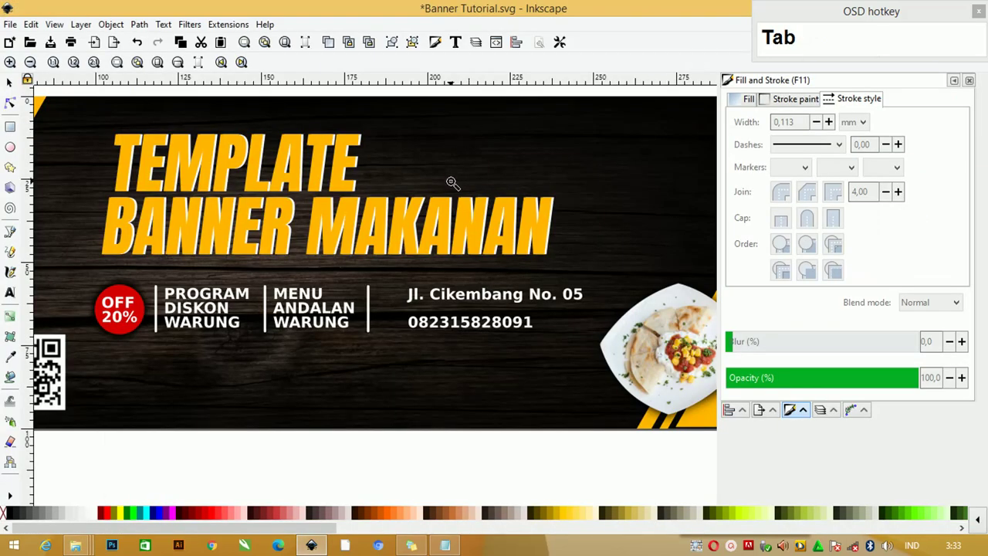
left_click(13, 83)
scroll("down", 3)
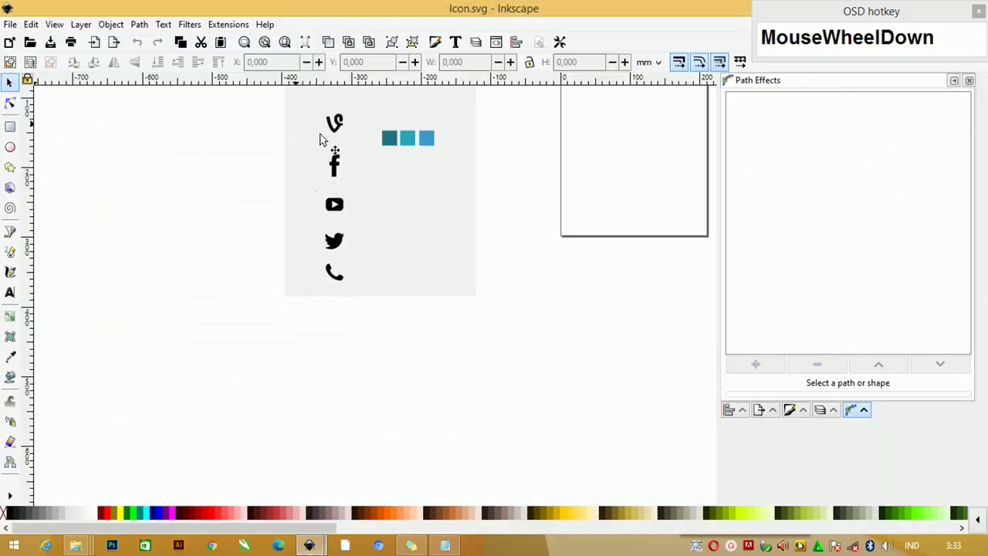
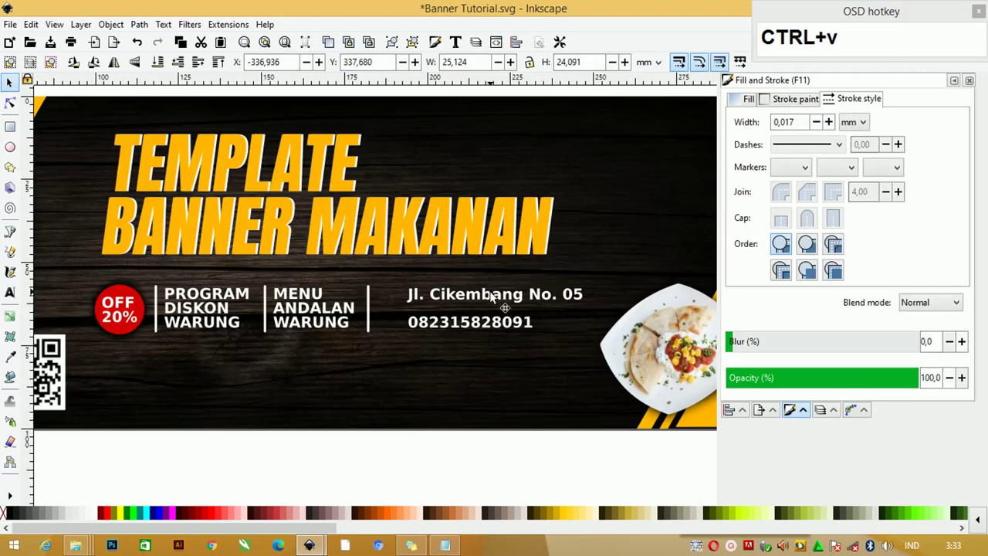
Line the pasted phone icon up before the address and shrink it to text size.
left_click(490, 300)
key("shift+b")
left_click_drag(530, 449, 407, 350)
left_click_drag(389, 366, 61, 306)
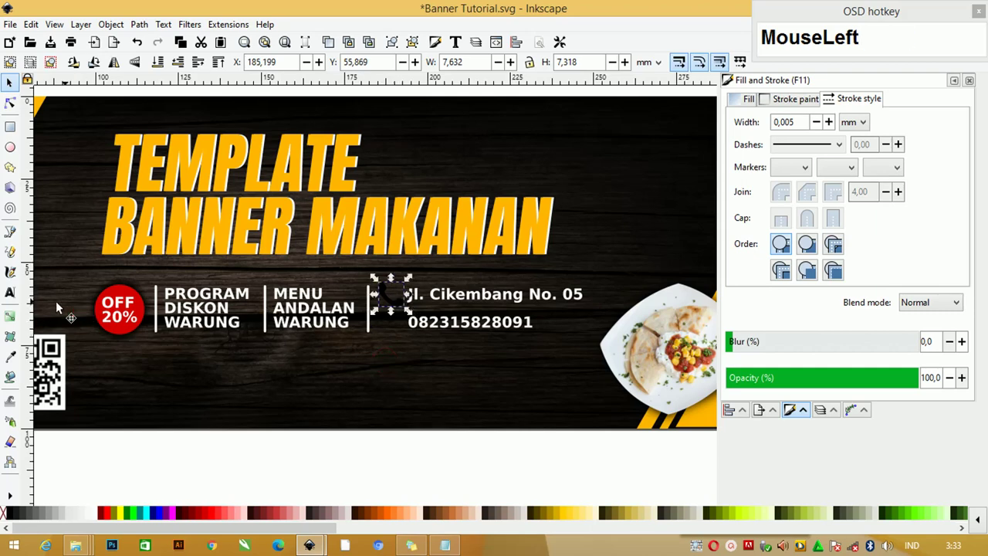
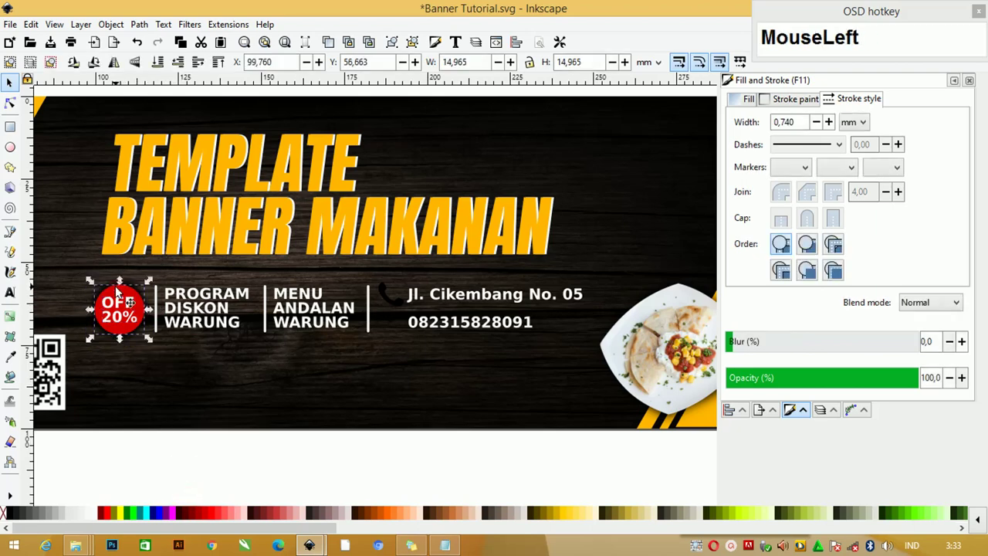
Place a circle copy behind the phone icon, raise the icon in front and make it white.
key("ctrl+d")
left_click_drag(119, 310, 423, 268)
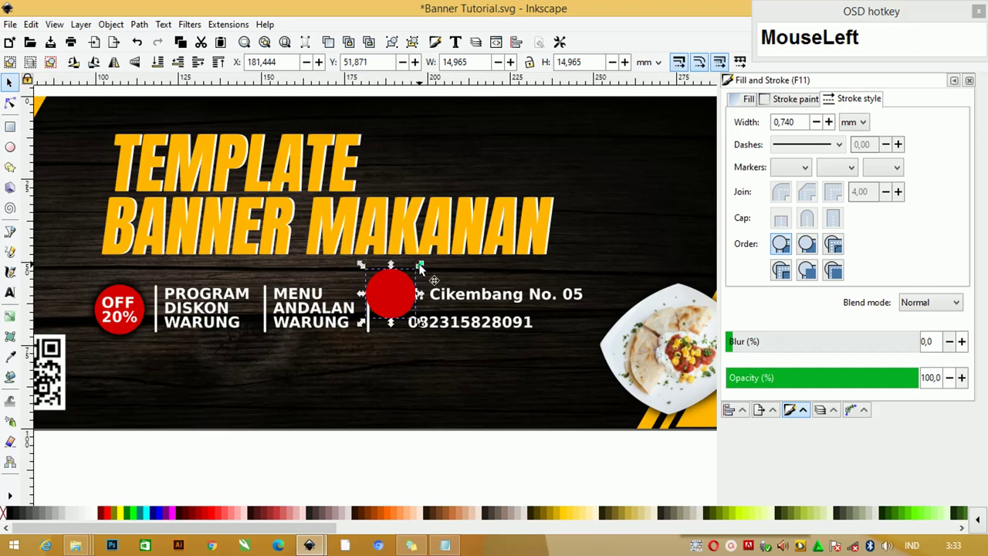
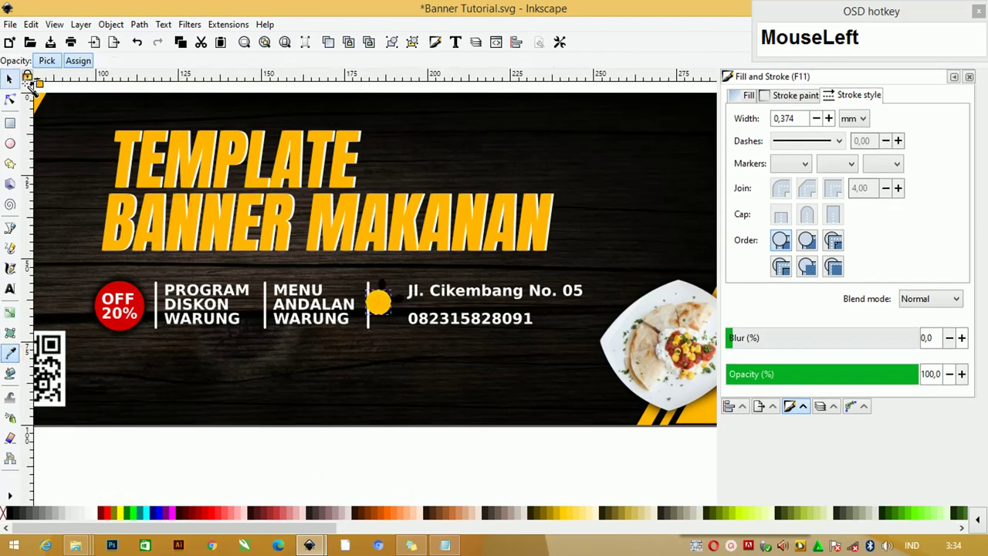
scroll("up", 3)
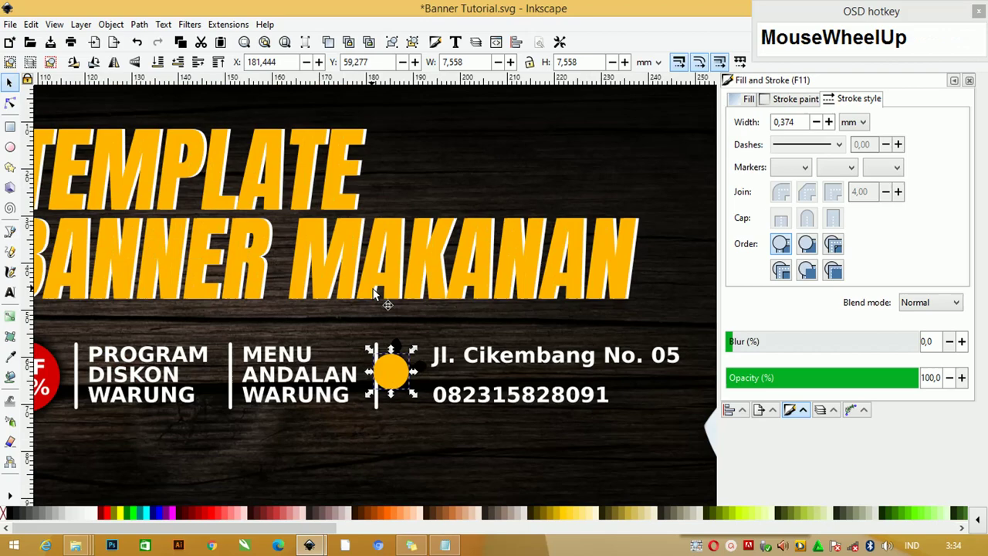
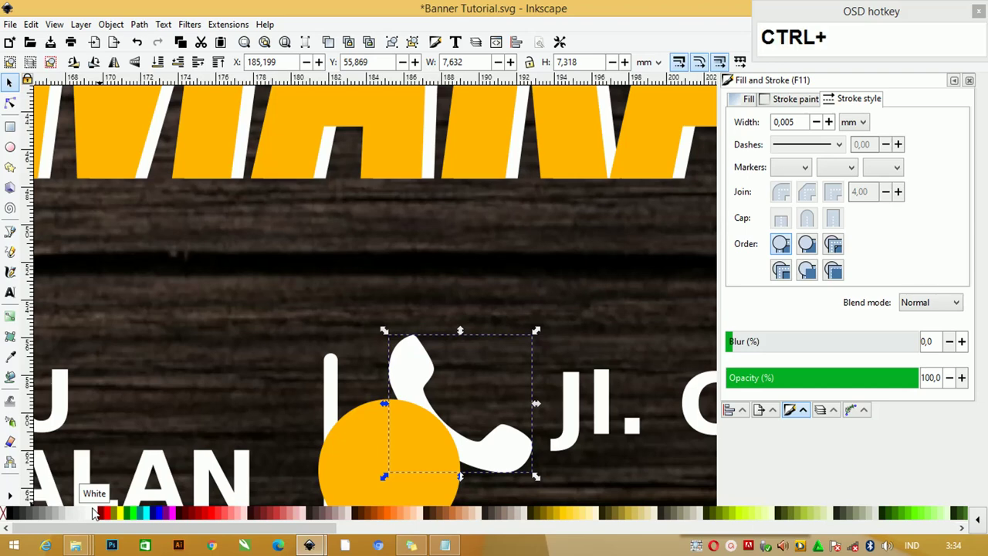
key("Home")
scroll("down", 3)
left_click(411, 363)
left_click(319, 429)
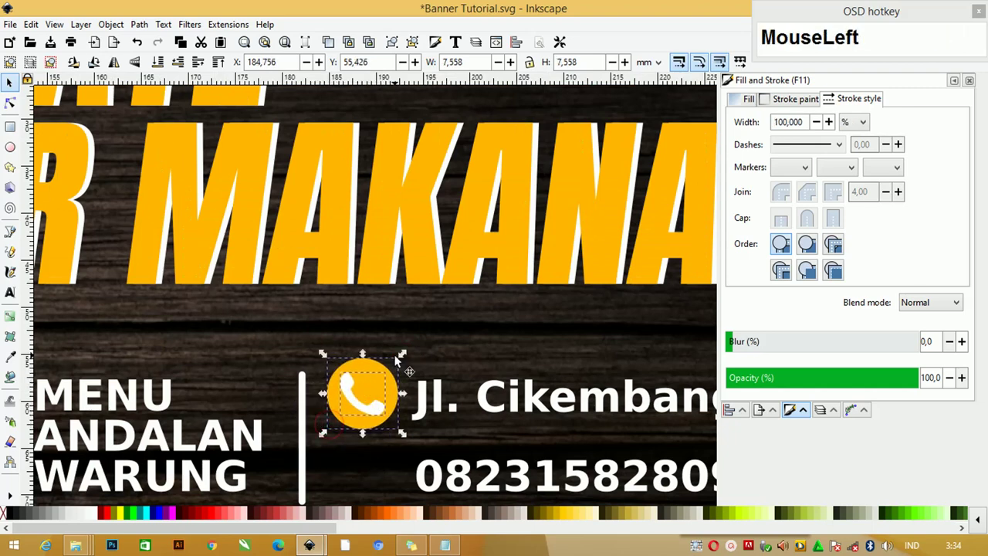
Duplicate the address's phone icon and move the copy beside the phone number line.
left_click(363, 402)
key("ctrl+d")
scroll("down", 3)
left_click_drag(369, 285, 374, 230)
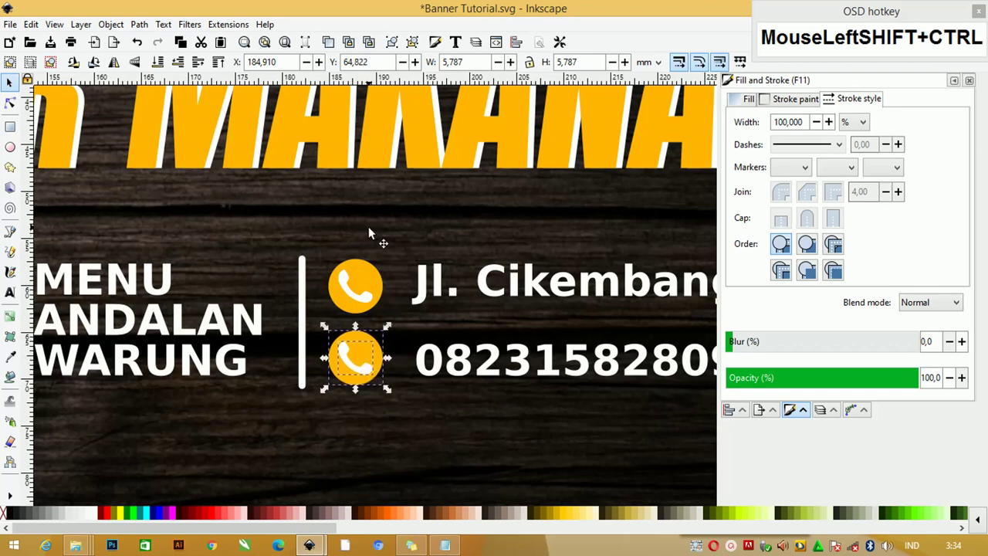
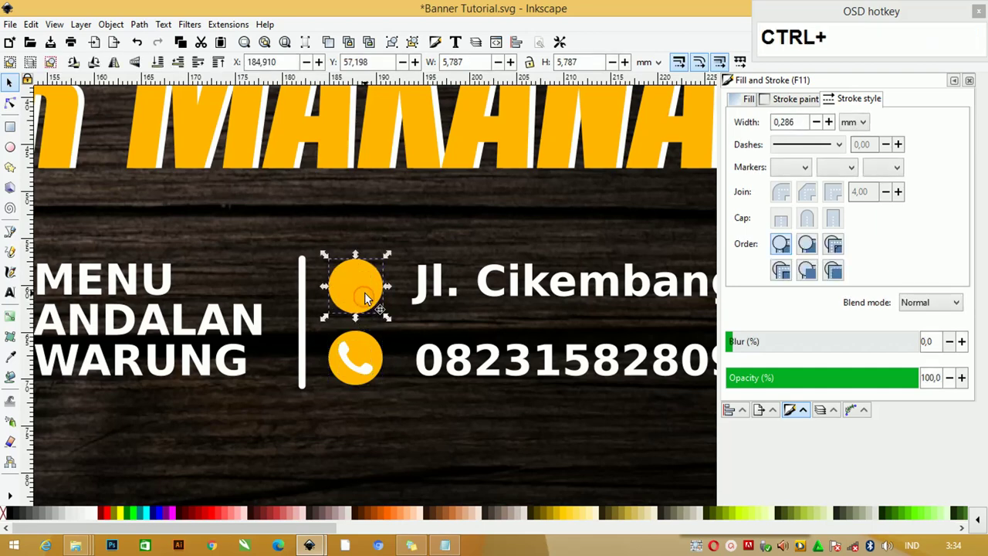
Duplicate the address icon's circle, fill the copy white and shrink it inside the orange one.
key("ctrl+d")
key("ctrl+d")
left_click(366, 291)
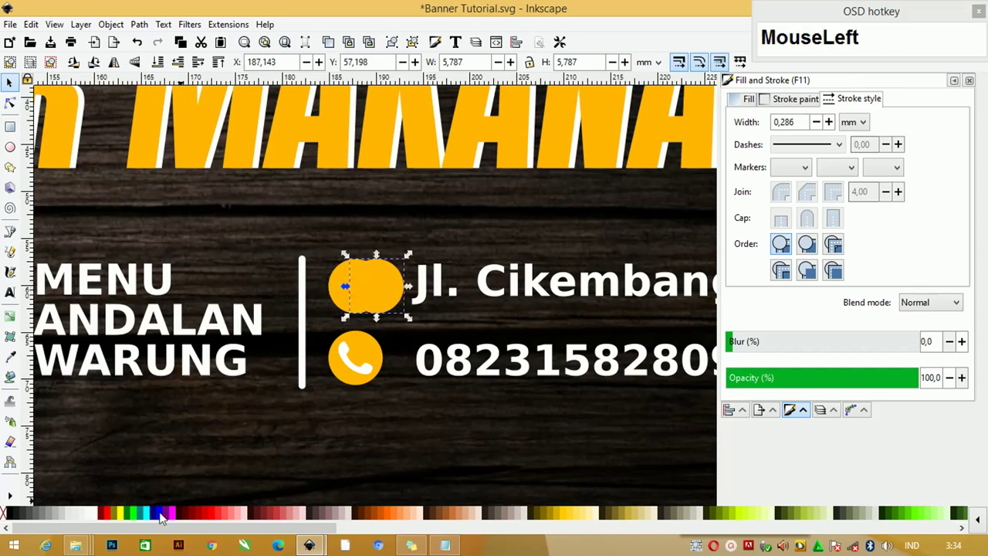
scroll("up", 3)
left_click(436, 249)
left_click_drag(366, 328, 144, 160)
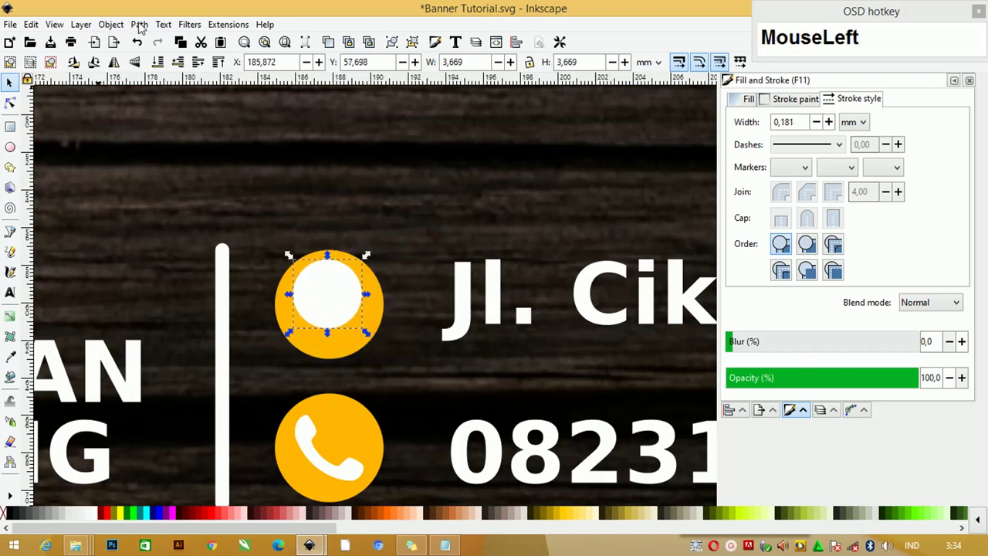
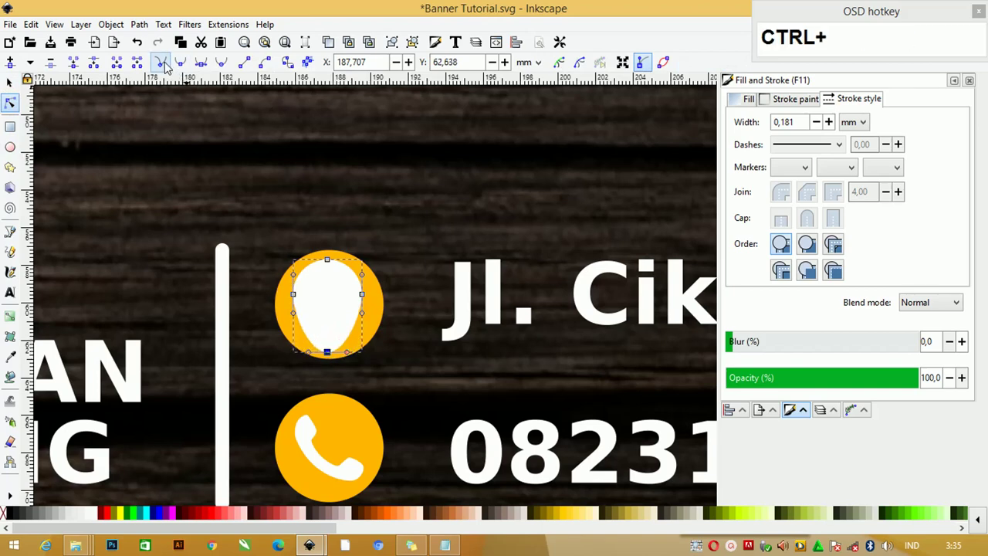
Reshape the white circle into a teardrop, cut a small circle out for the pin hole and resize the pin.
left_click_drag(169, 66, 379, 292)
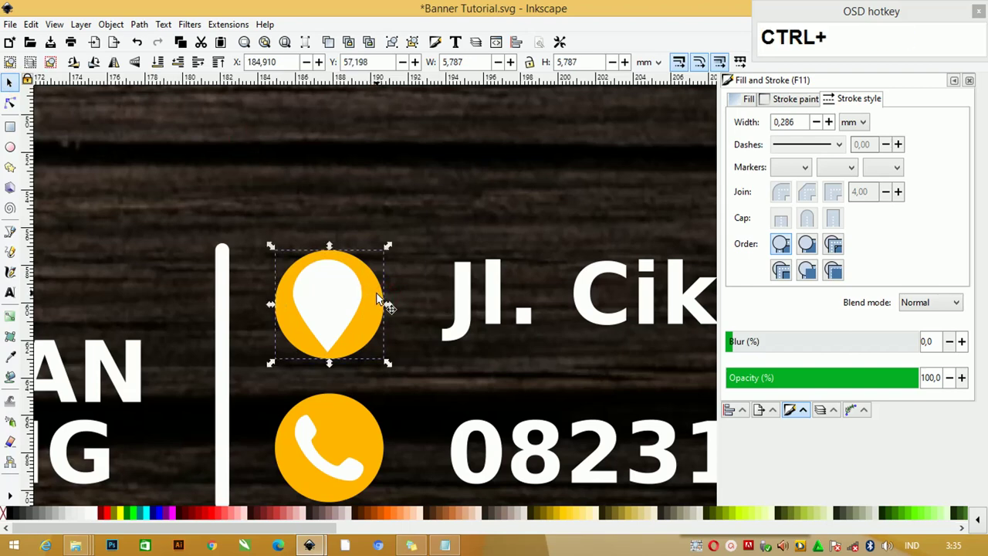
key("ctrl+d")
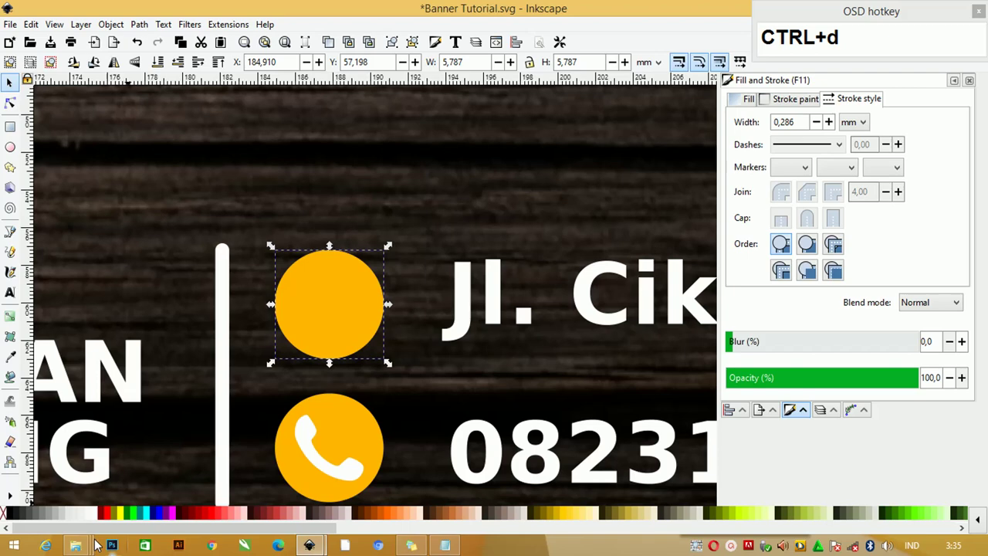
left_click(99, 518)
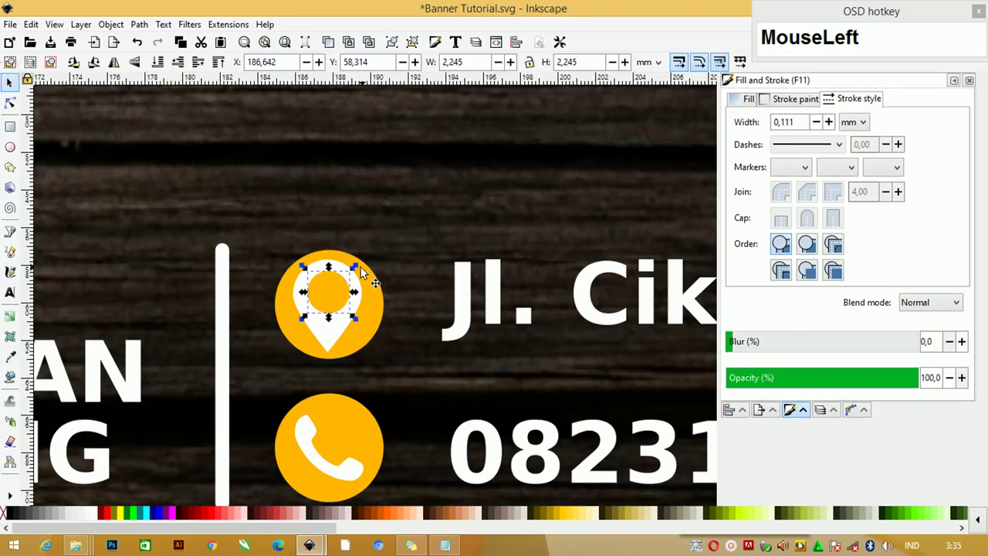
left_click(362, 270)
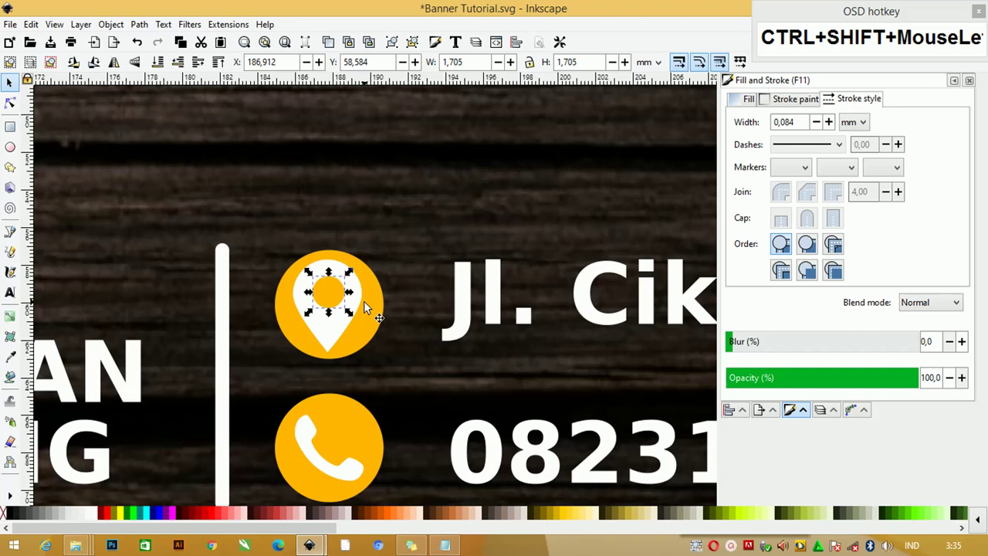
key("ctrl+g")
left_click(371, 259)
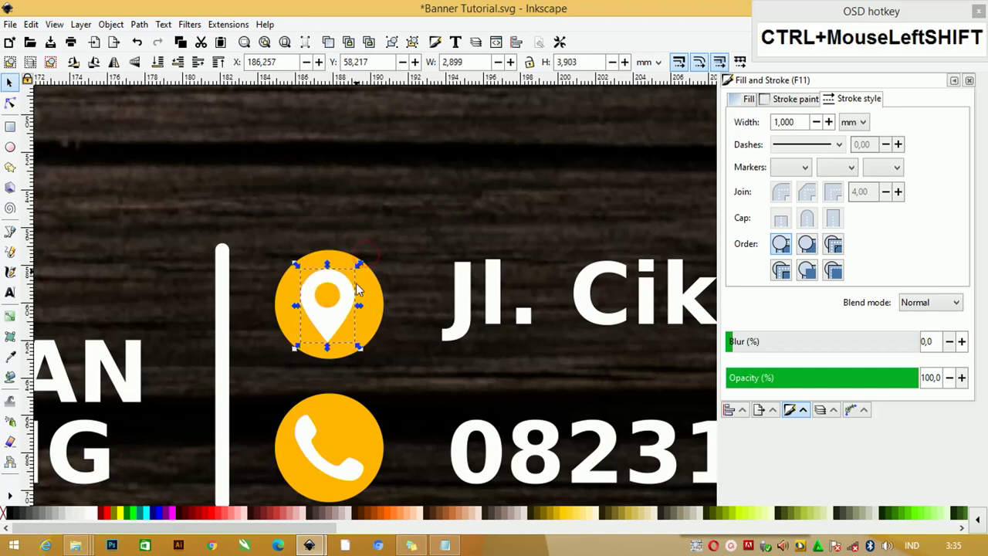
left_click(364, 268)
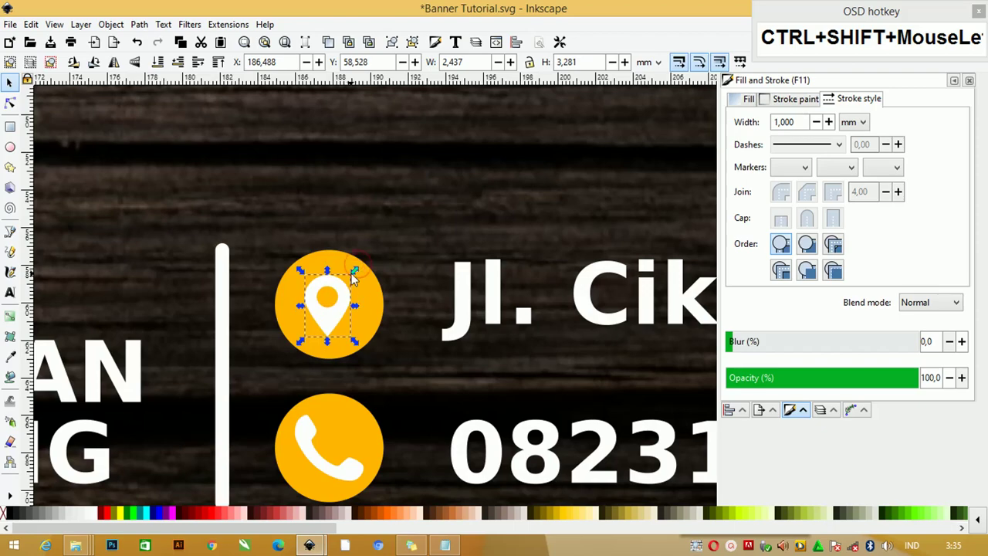
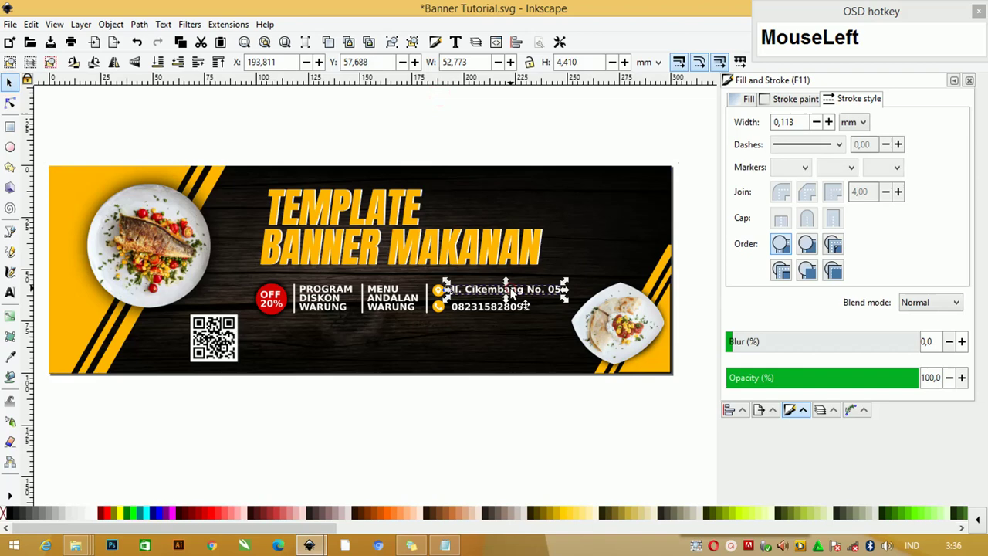
Duplicate the address text and place the copy just under the QR code.
key("ctrl+d")
left_click(512, 294)
key("ctrl+z")
left_click(478, 289)
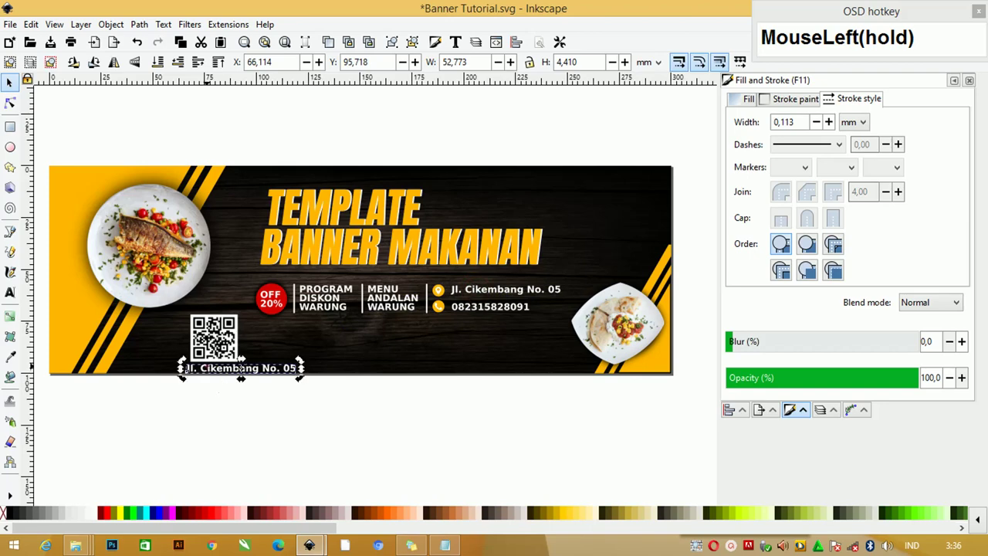
Retype the copied text so it reads MAPS as a bold white label.
key("ctrl+a")
key("shift+m")
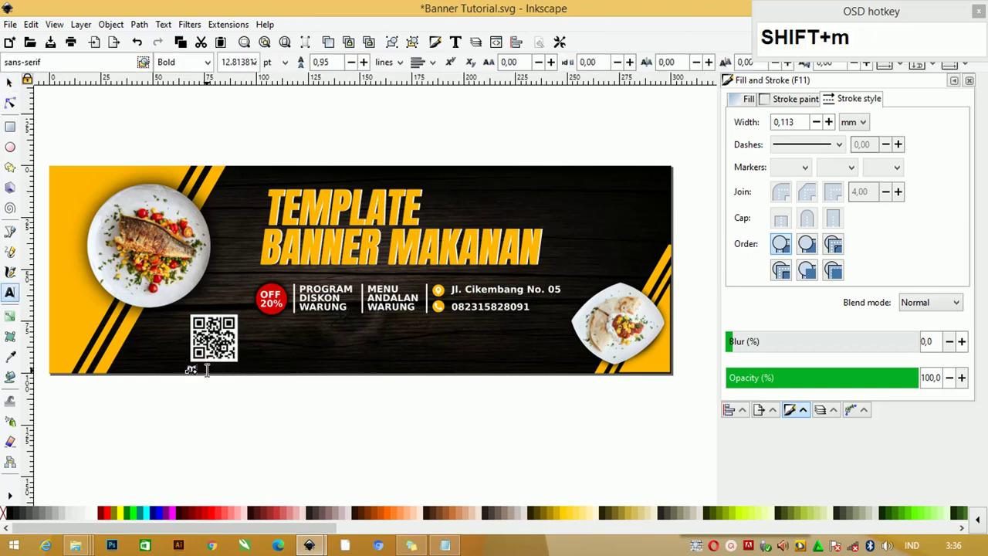
type("a")
key("BackSpace")
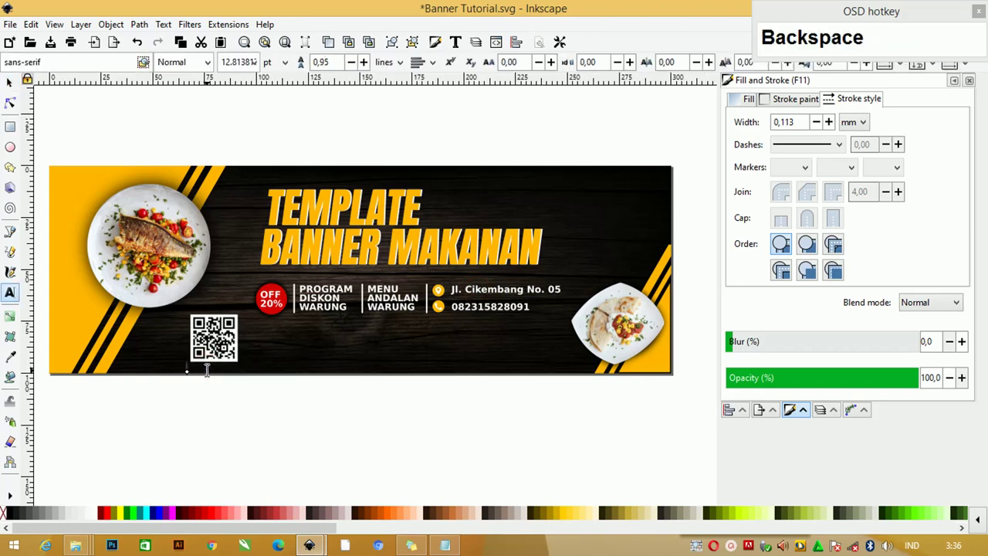
type("mpas")
key("BackSpace")
type("Backspaceaps")
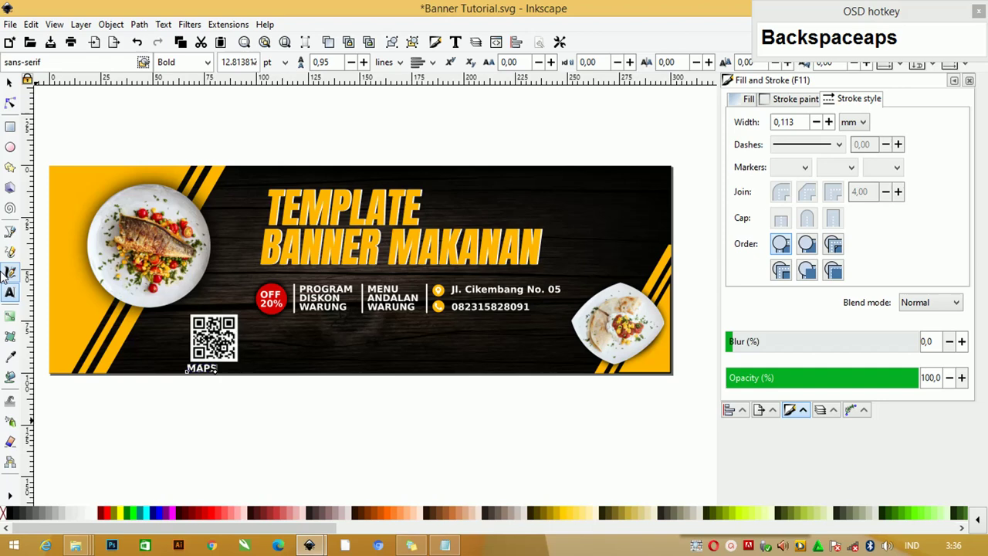
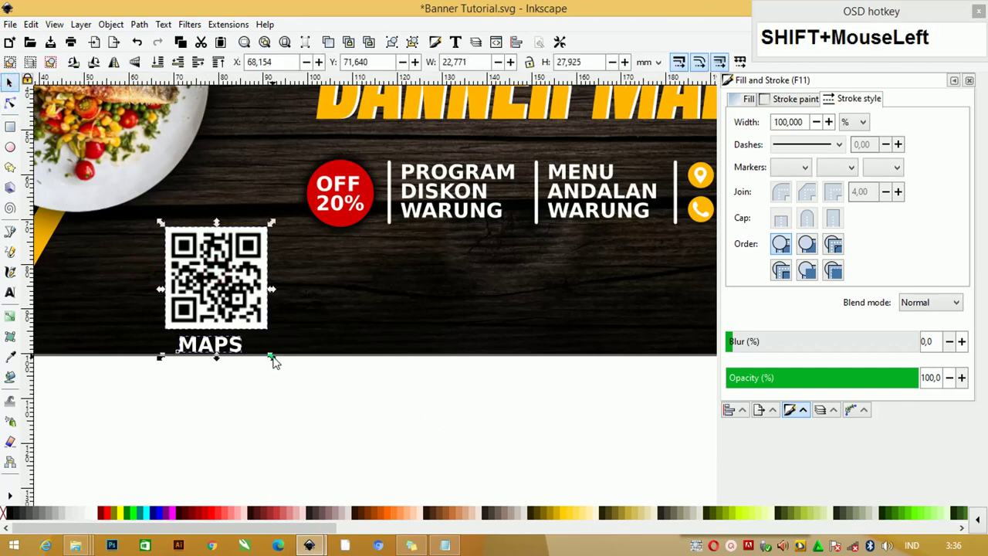
Select the QR code area to give it a white margin and orange finder squares.
left_click(293, 372)
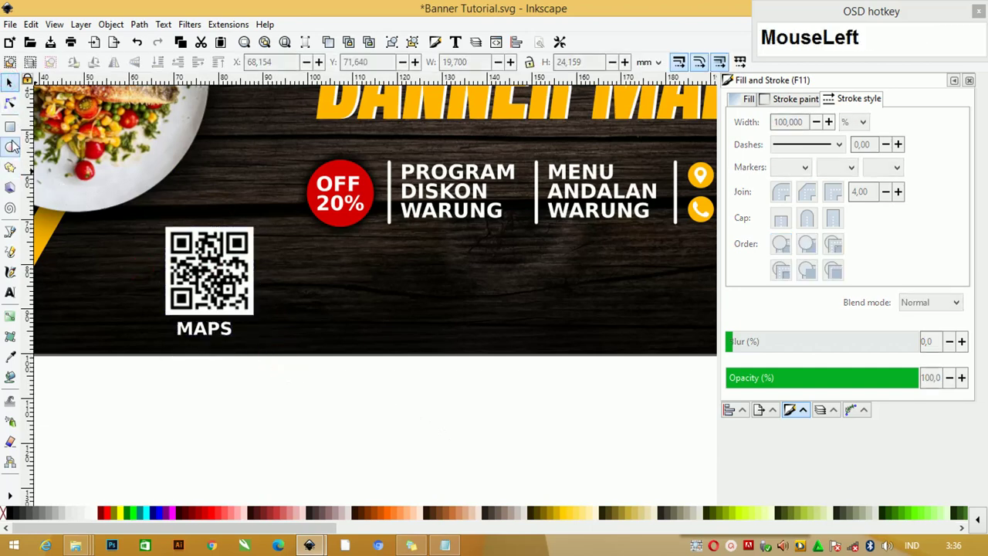
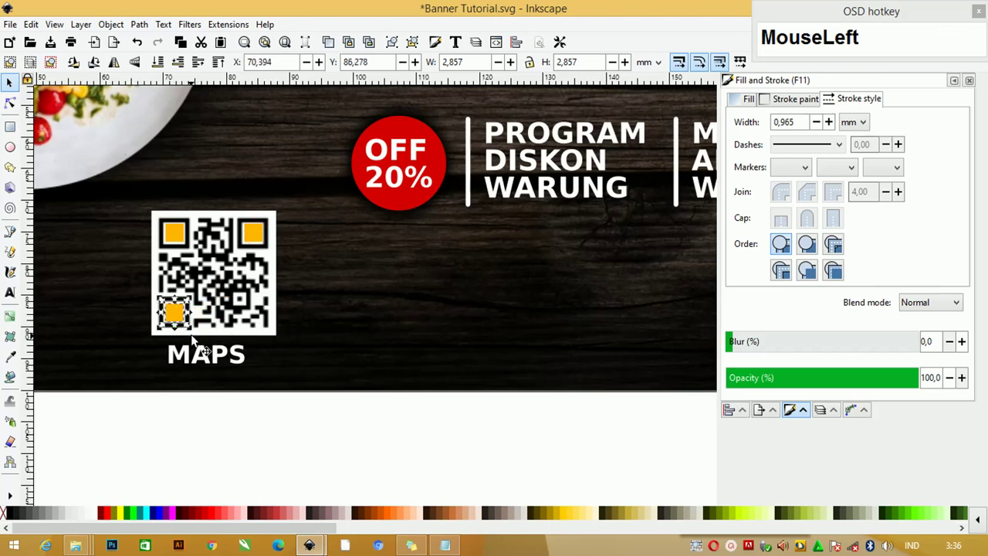
Duplicate the backing square, enlarge the orange copy and lower it behind the QR code's white margin.
key("ctrl+d")
left_click_drag(194, 305, 220, 338)
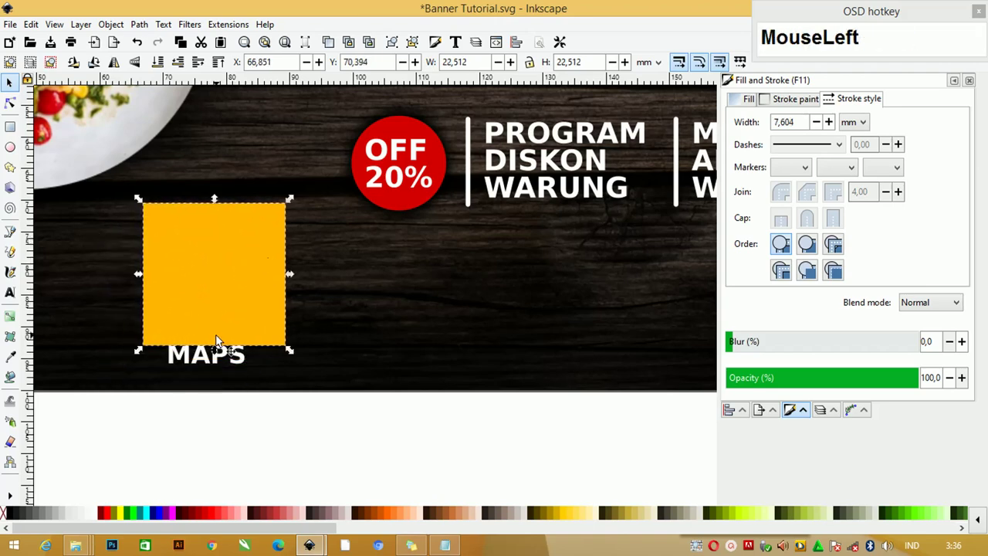
key("ctrl+Page_Down")
key("ctrl+Page_Down")
key("ctrl+Page_Down")
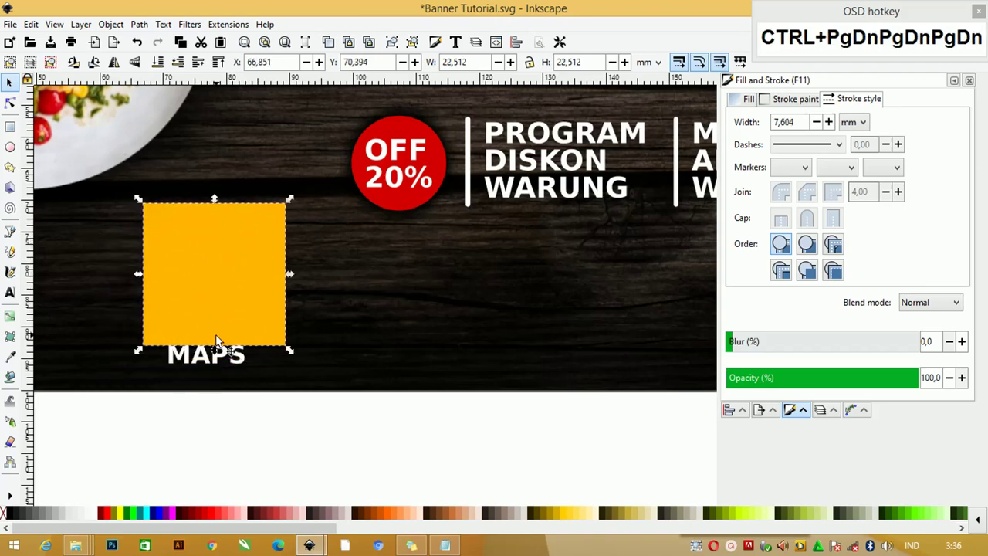
key("Page_Up")
Resize the orange square into an even thin frame around the QR code and group it.
left_click_drag(243, 438, 257, 296)
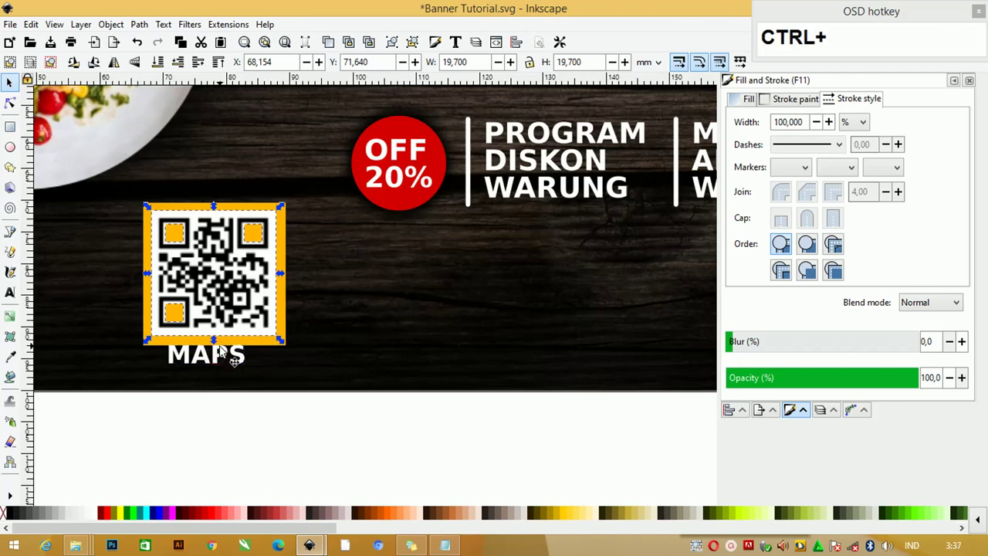
key("ctrl+g")
left_click(287, 324)
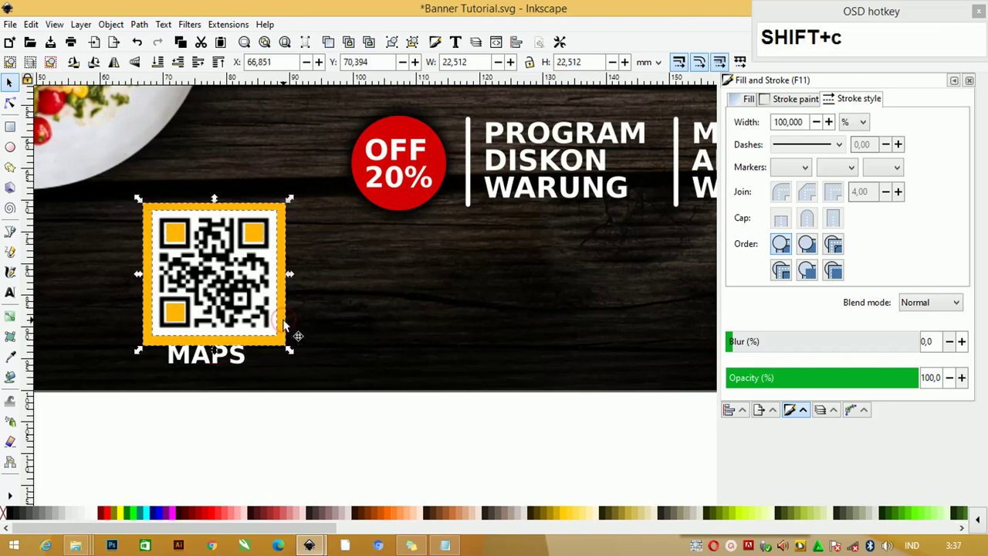
left_click_drag(288, 398, 324, 447)
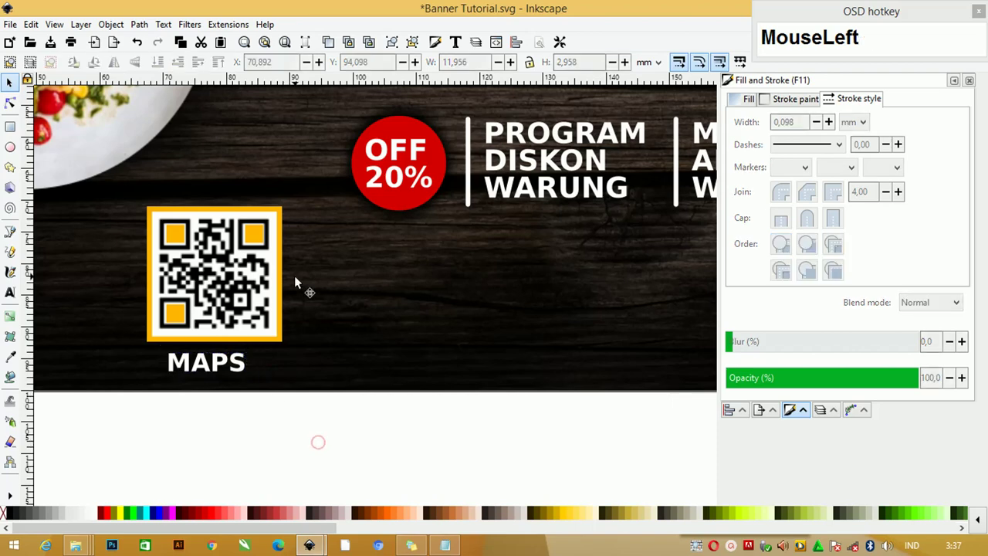
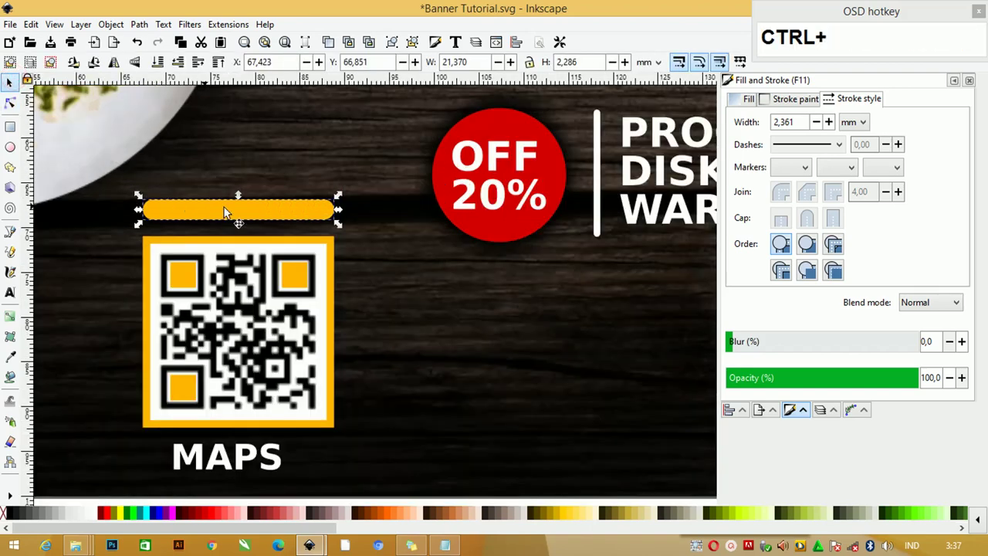
Make the orange Scan Me pill taller above the QR code and duplicate an icon for placement beside it.
left_click_drag(245, 197, 240, 206)
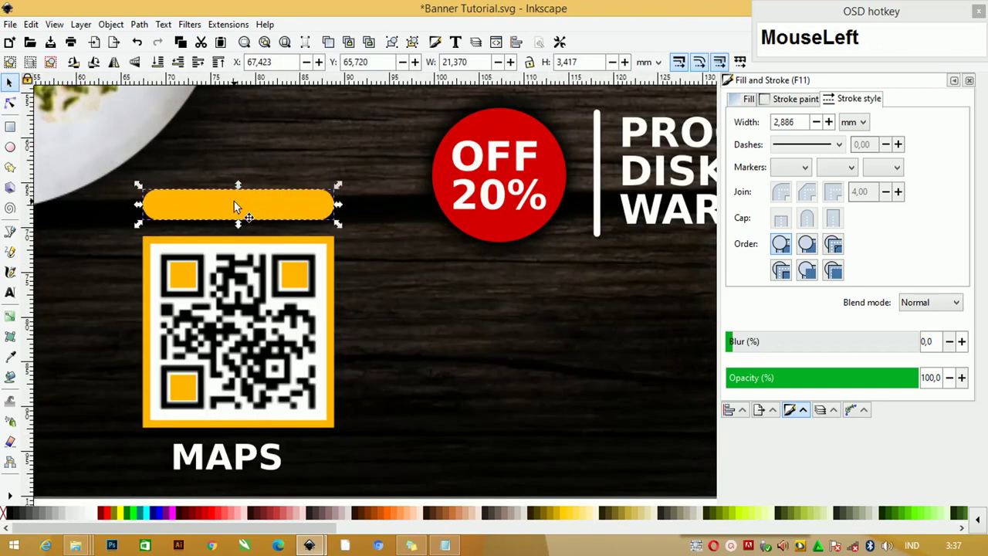
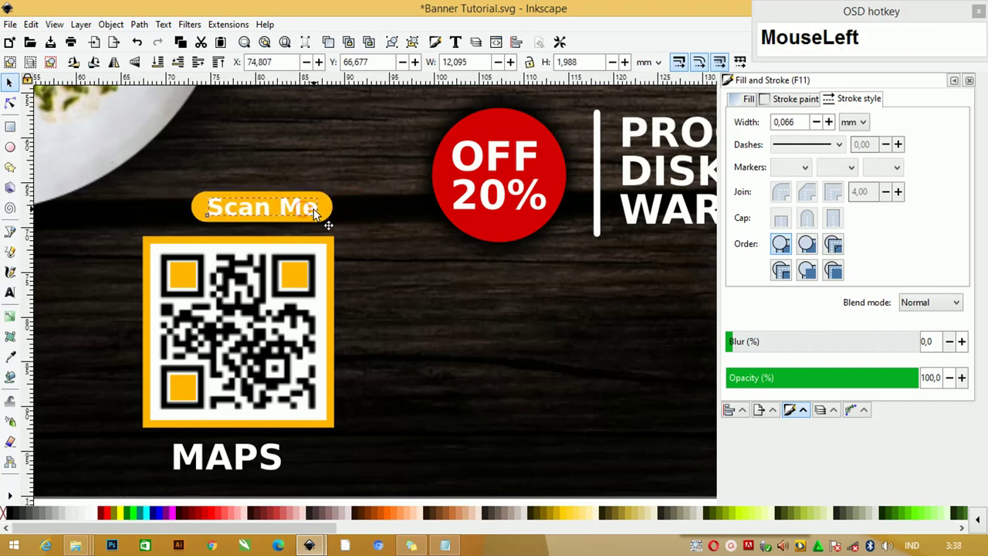
key("ctrl+d")
left_click(318, 208)
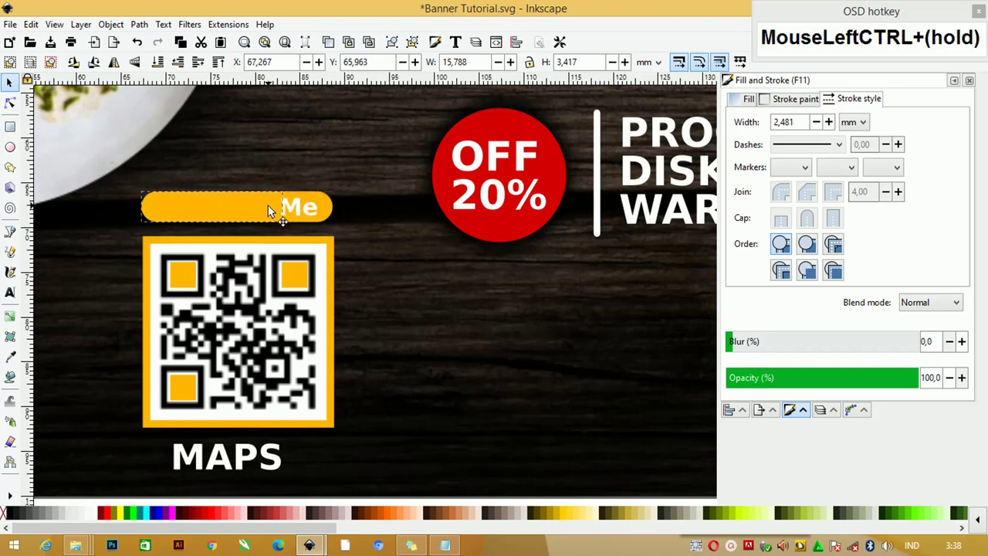
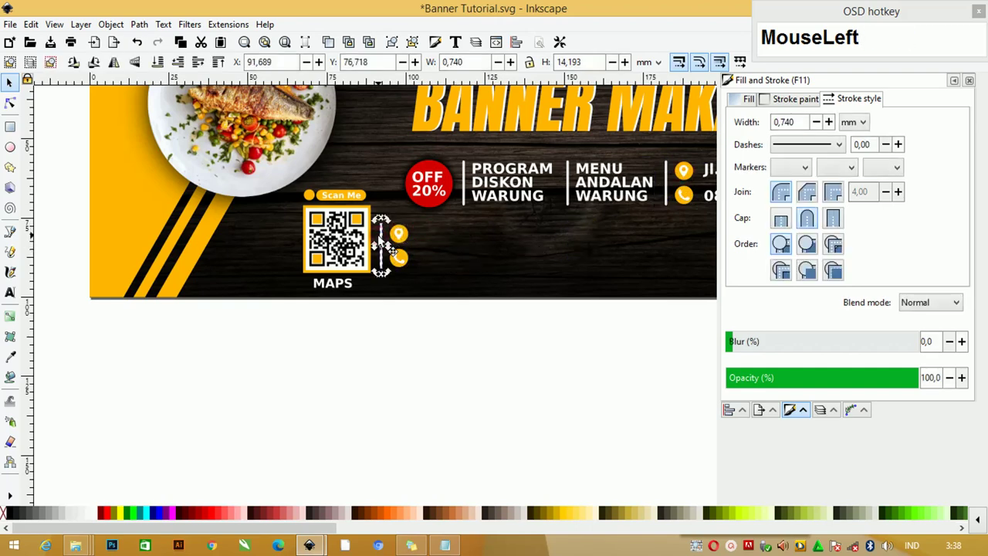
key("Delete")
left_click_drag(431, 278, 385, 242)
key("Delete")
left_click_drag(289, 219, 322, 181)
key("Delete")
left_click(418, 255)
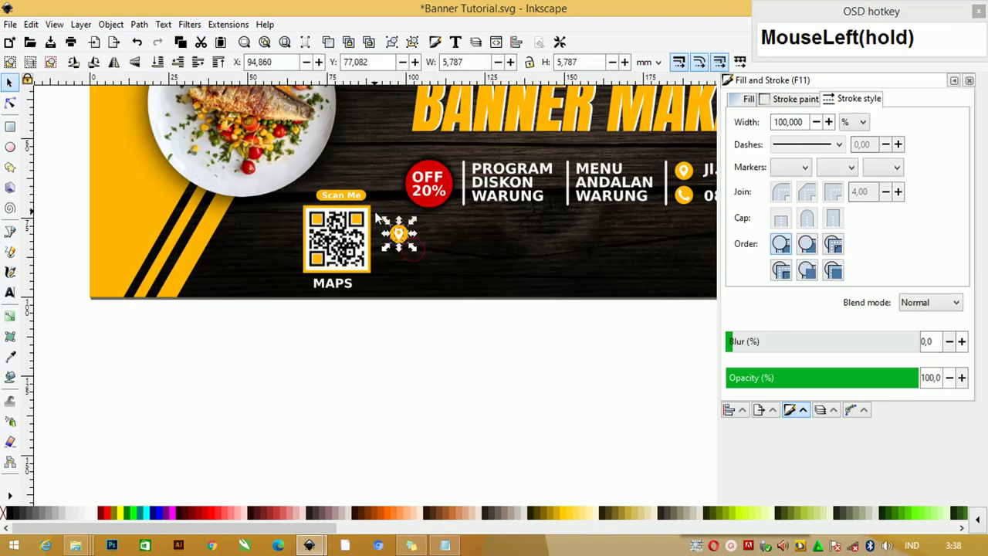
key("ctrl+g")
key("Home")
left_click(404, 236)
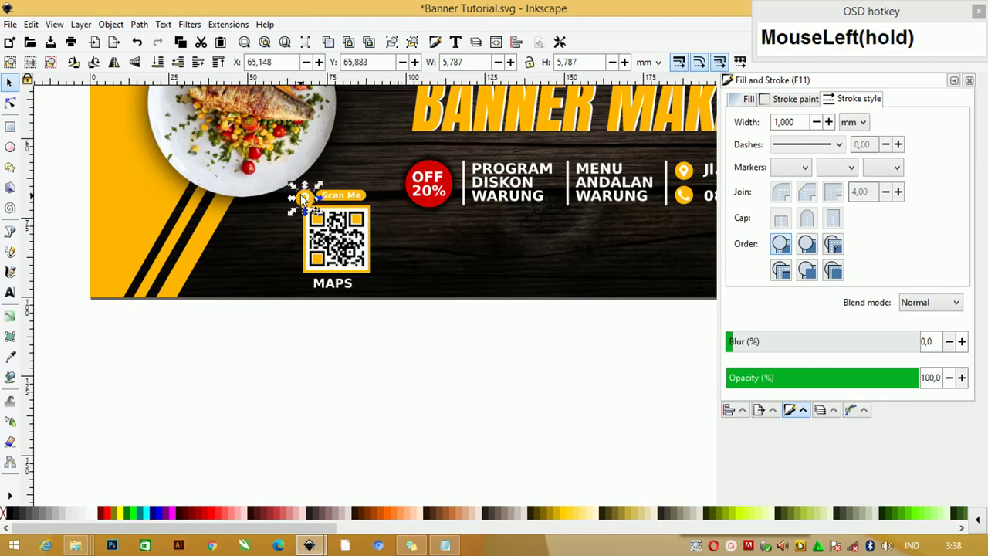
scroll("up", 3)
left_click(348, 163)
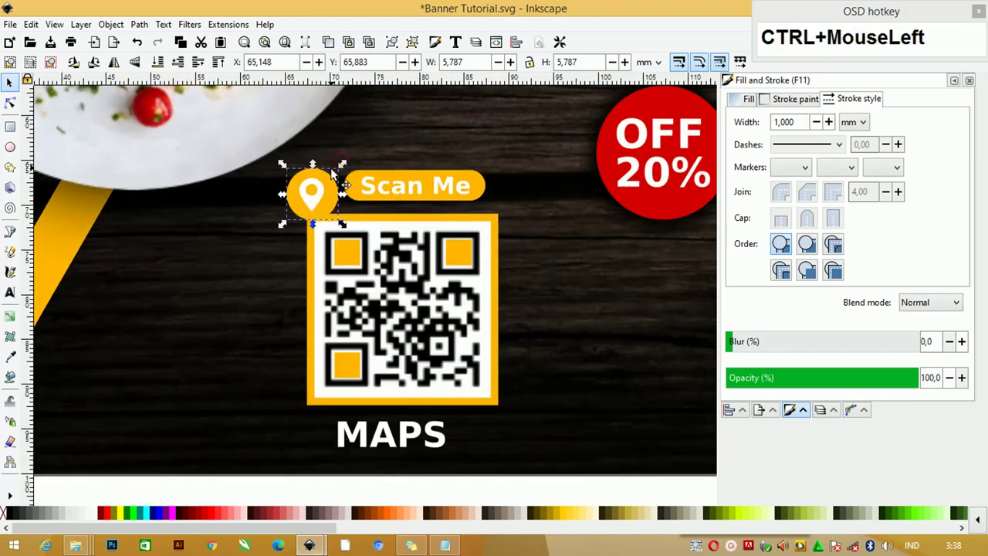
left_click(350, 167)
left_click(310, 201)
scroll("down", 3)
scroll("down", 3)
scroll("down", 3)
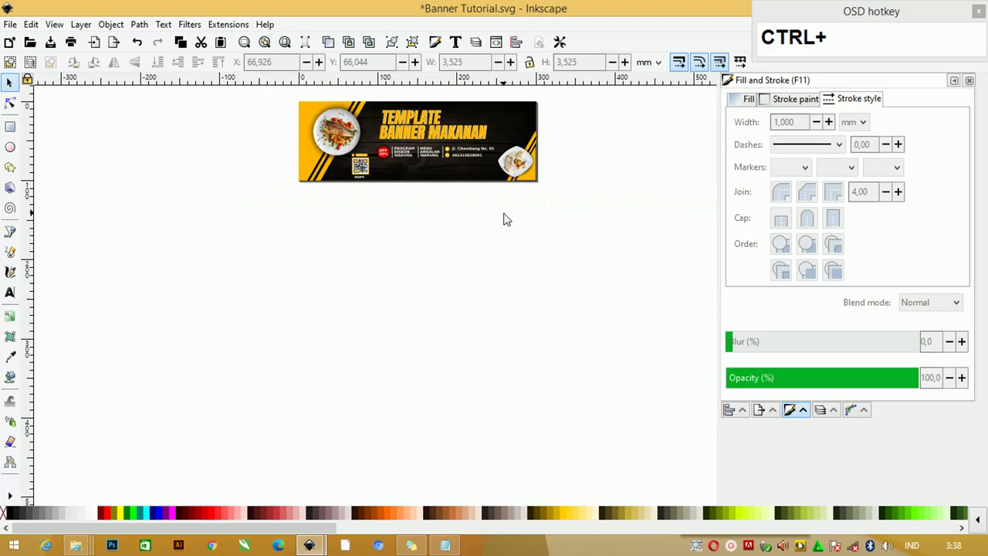
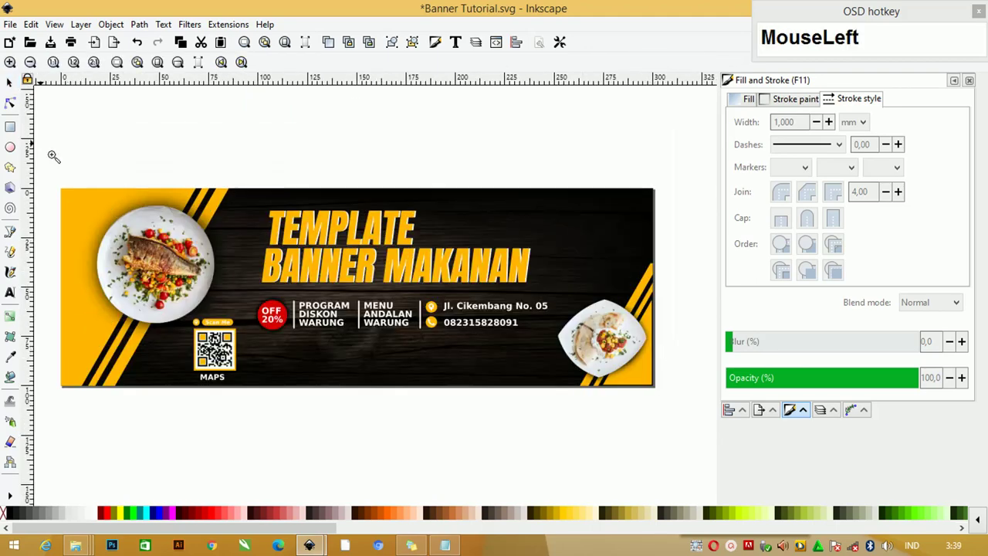
Switch to Icon.svg and copy the Vine, Facebook, YouTube and Twitter icons.
key("Tab")
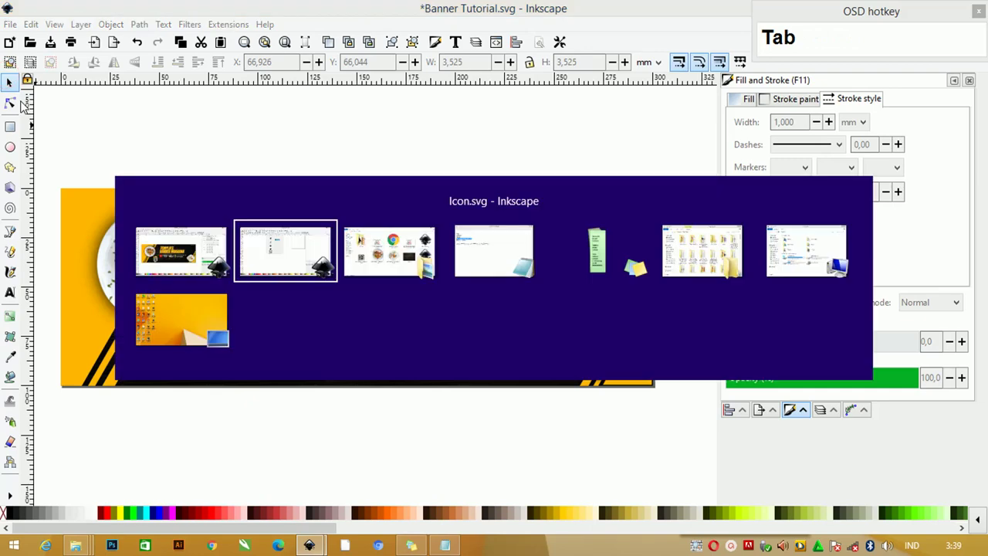
key("Tab")
left_click_drag(236, 147, 363, 243)
key("Tab")
Return to the banner document and paste the social media icons into it.
key("Tab")
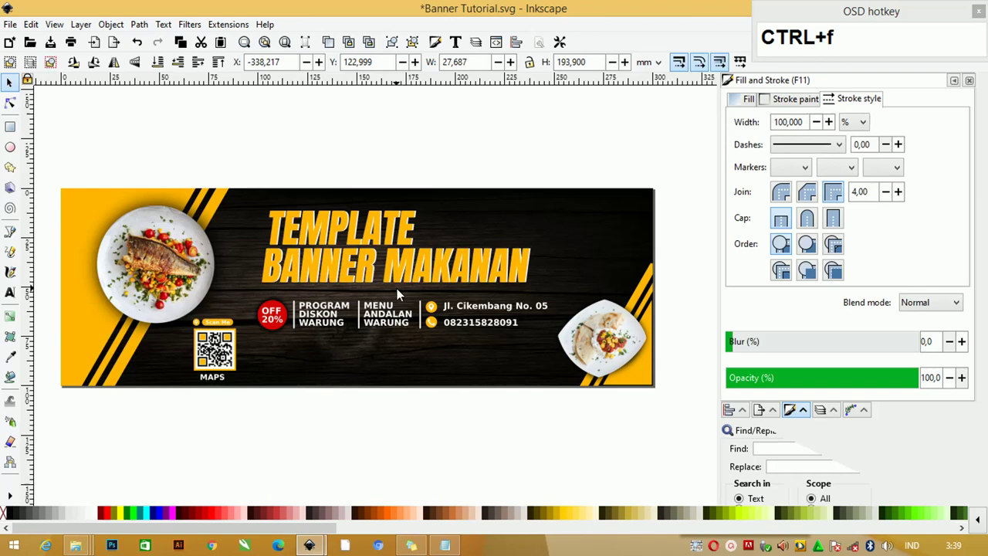
left_click(340, 360)
key("shift+b")
left_click(340, 361)
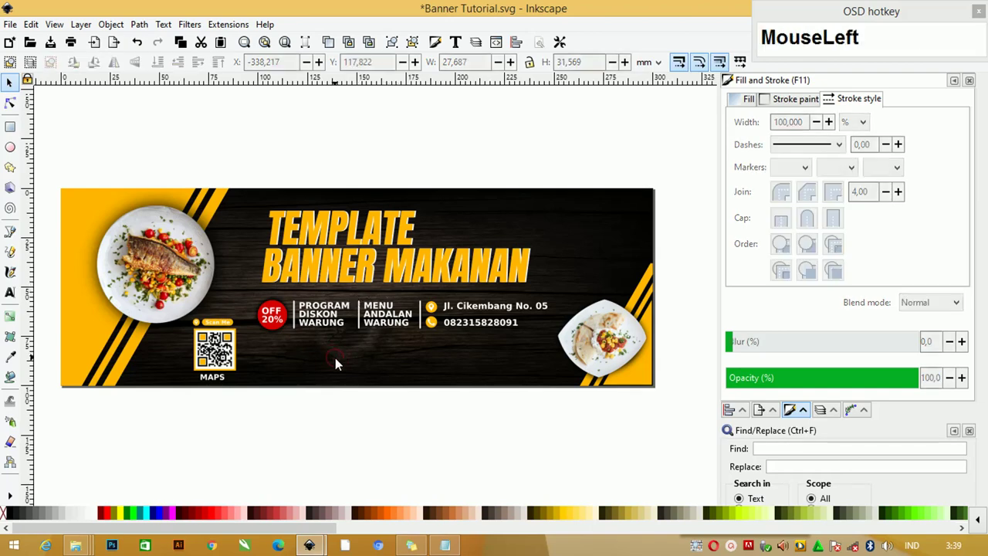
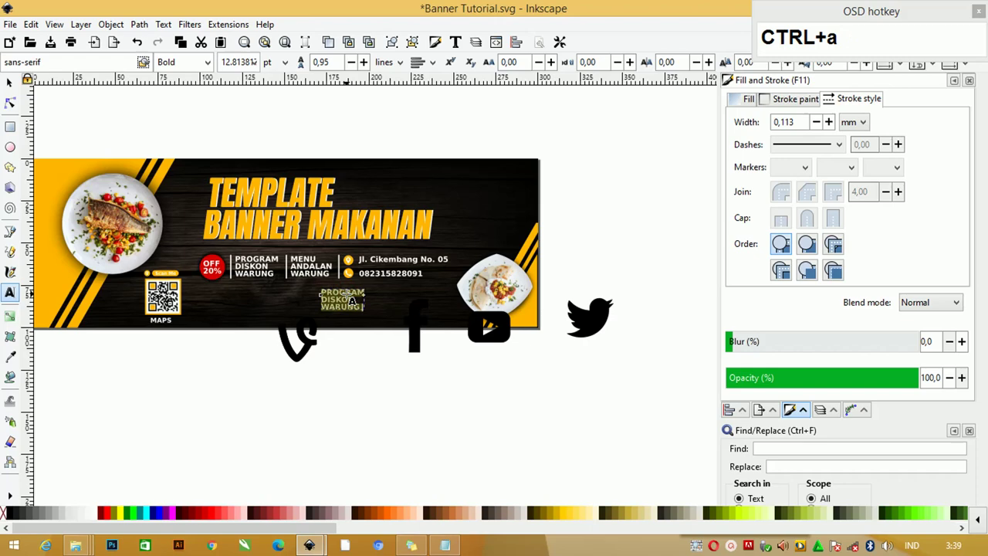
Retype the duplicated text as 'belajarnesia' and shrink the social media icons, deleting a stray object.
type("belajarnesia")
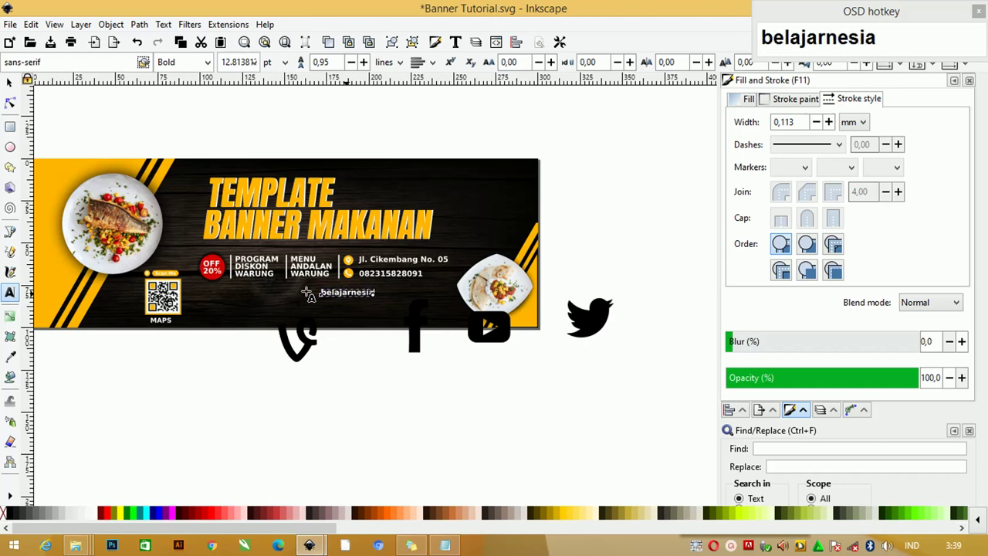
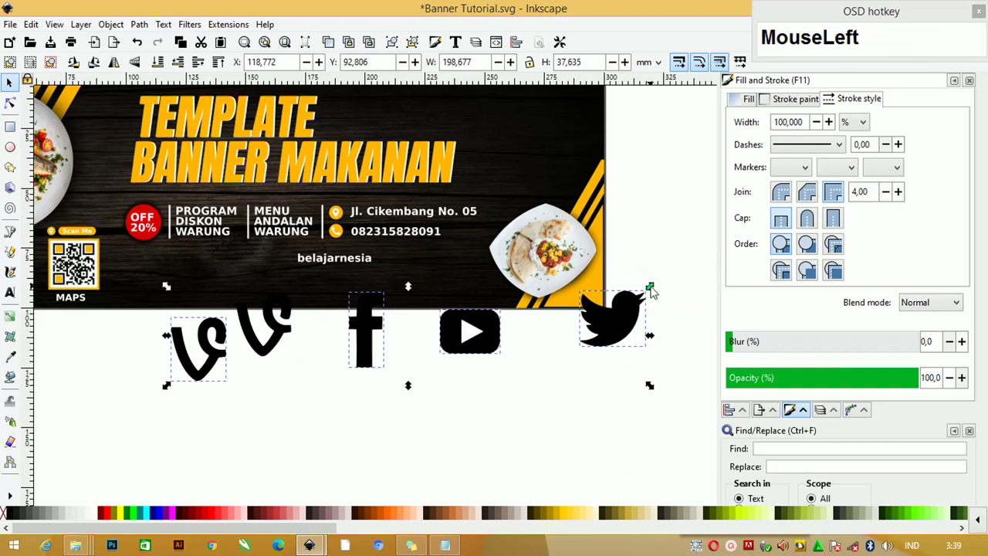
left_click_drag(618, 307, 500, 345)
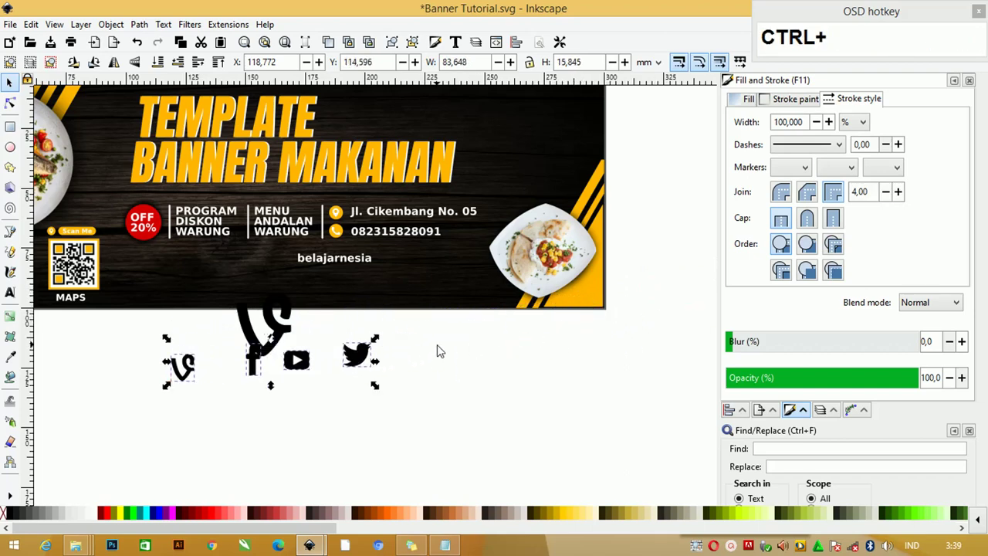
left_click(369, 355)
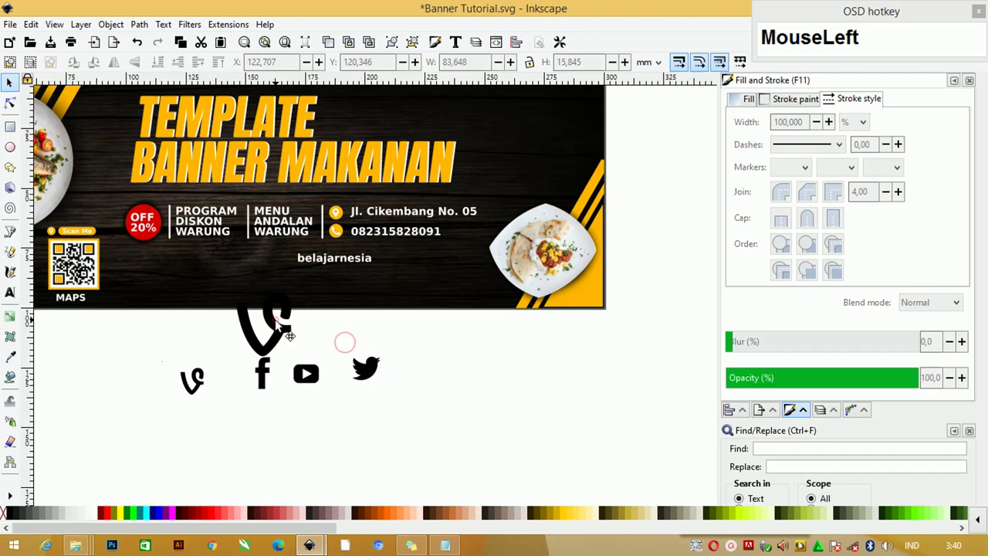
key("Delete")
left_click(397, 415)
key("t")
Move the row of white social icons onto the banner's lower left.
left_click_drag(189, 377, 253, 367)
scroll("up", 3)
left_click_drag(503, 366, 397, 261)
scroll("down", 3)
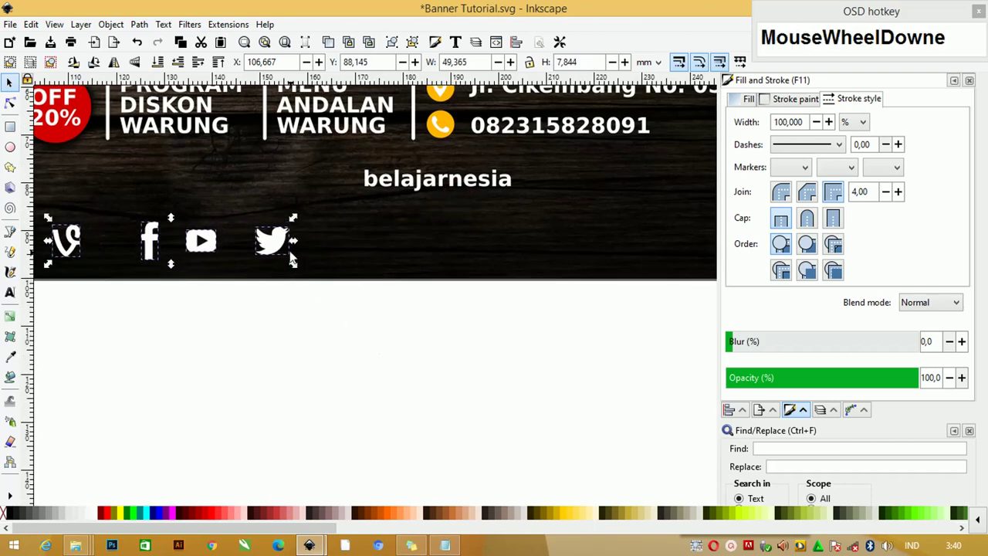
Place the belajarnesia label right beside the Vine icon.
left_click(291, 244)
scroll("down", 3)
left_click_drag(345, 258, 404, 215)
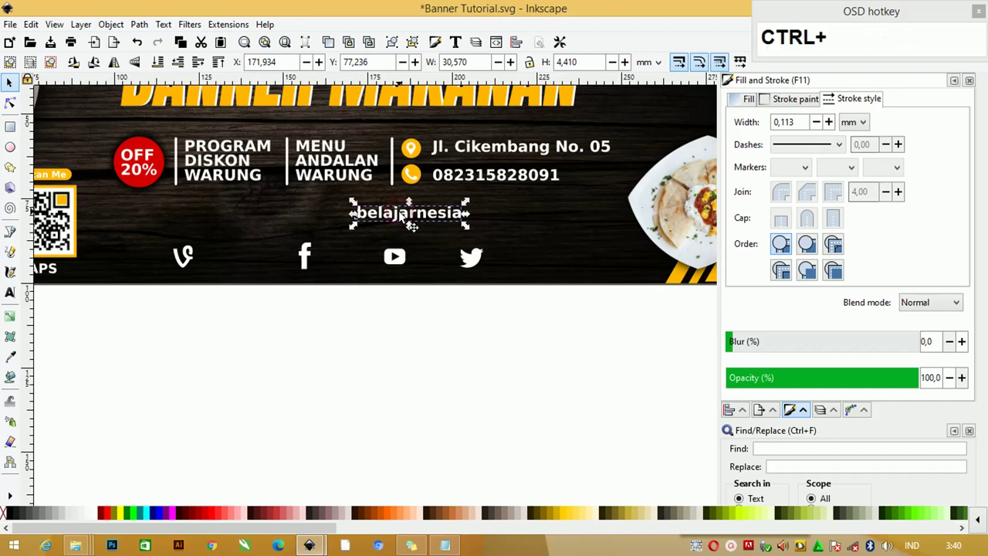
left_click_drag(403, 215, 339, 246)
key("ctrl+z")
left_click_drag(311, 251, 597, 323)
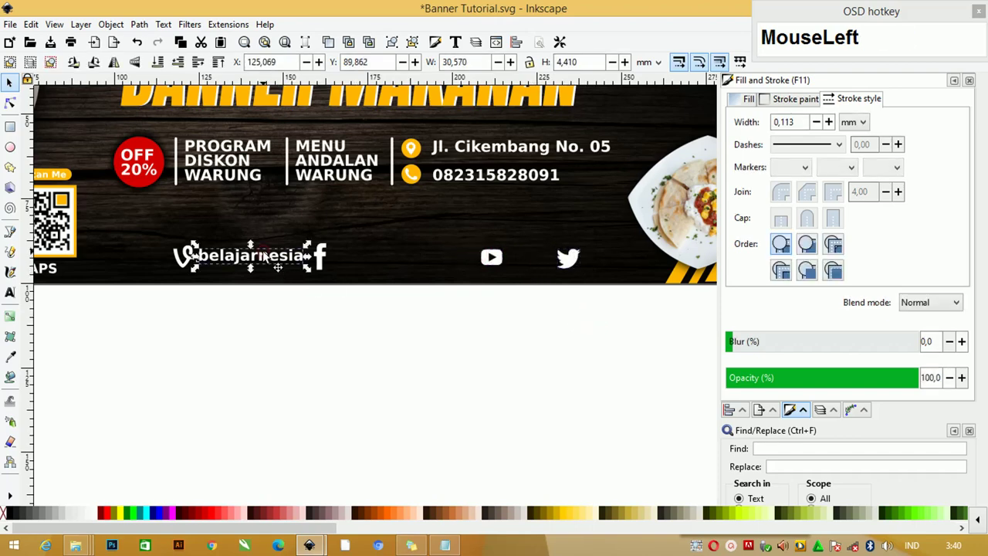
Duplicate the label and set copies beside the Facebook, YouTube and Twitter icons.
key("ctrl+d")
left_click(261, 254)
key("ctrl+z")
left_click_drag(271, 257, 419, 260)
key("ctrl+d")
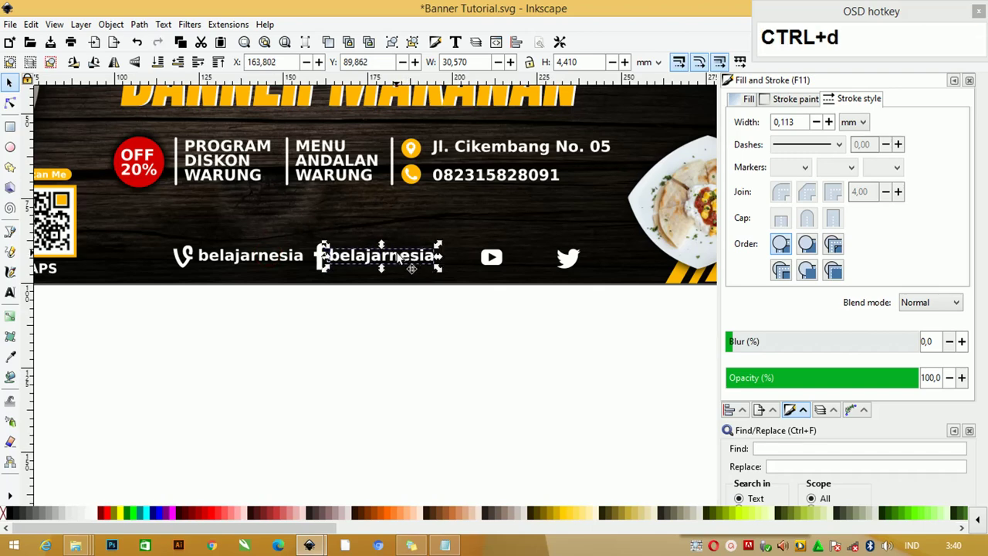
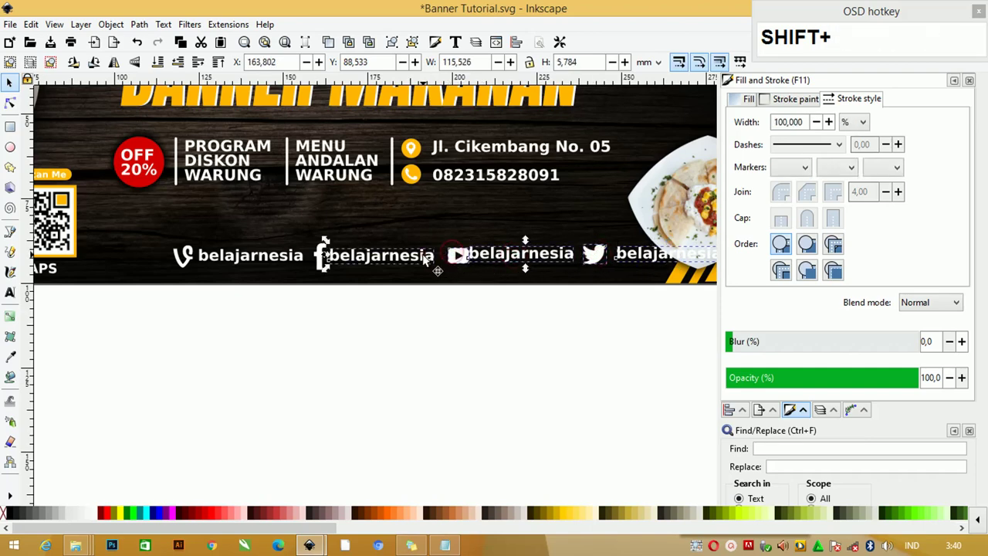
Select all icons and labels and bring up Align and Distribute.
left_click(324, 251)
left_click(272, 261)
left_click(192, 250)
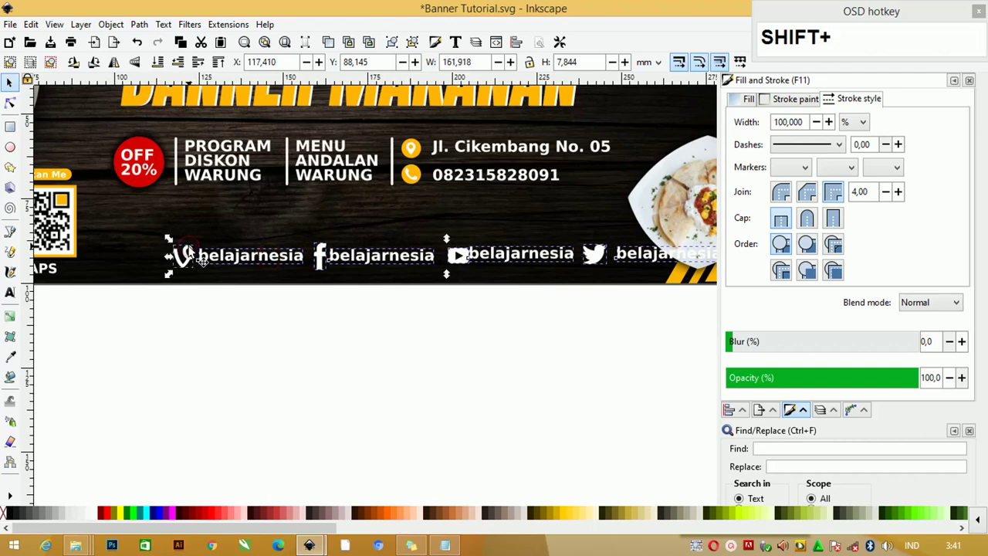
key("e")
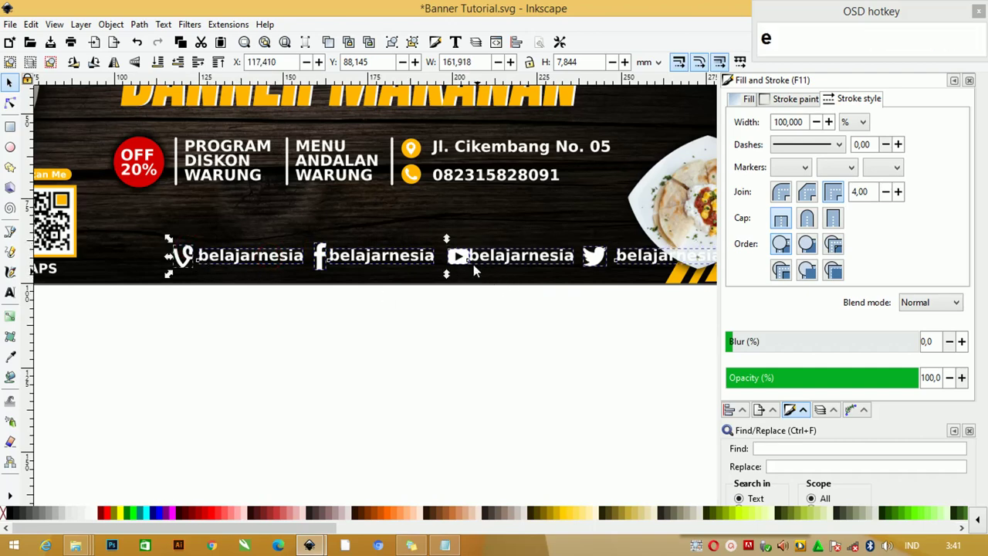
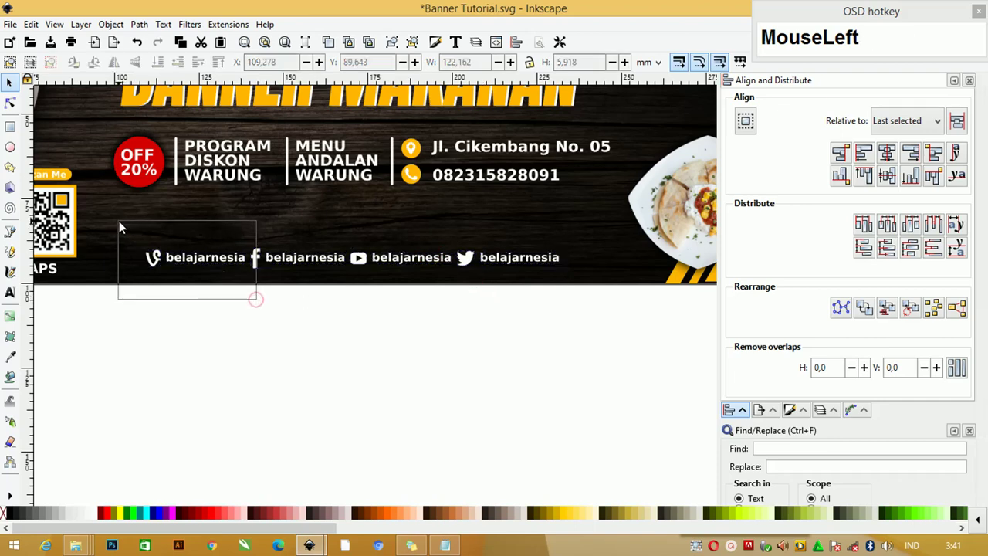
Group each of the Vine, Facebook, YouTube and Twitter icons with its belajarnesia label.
key("ctrl+g")
left_click(277, 322)
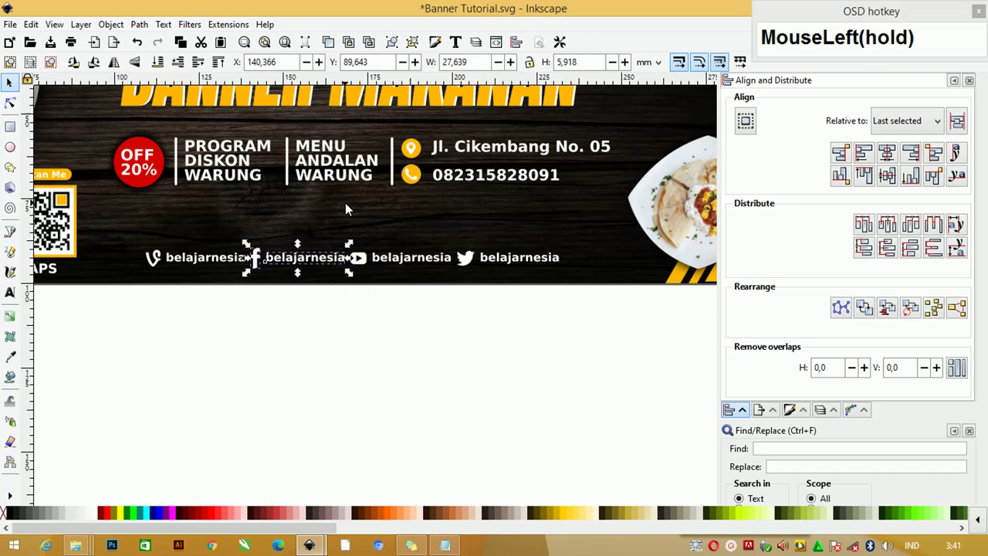
key("ctrl+g")
left_click(447, 308)
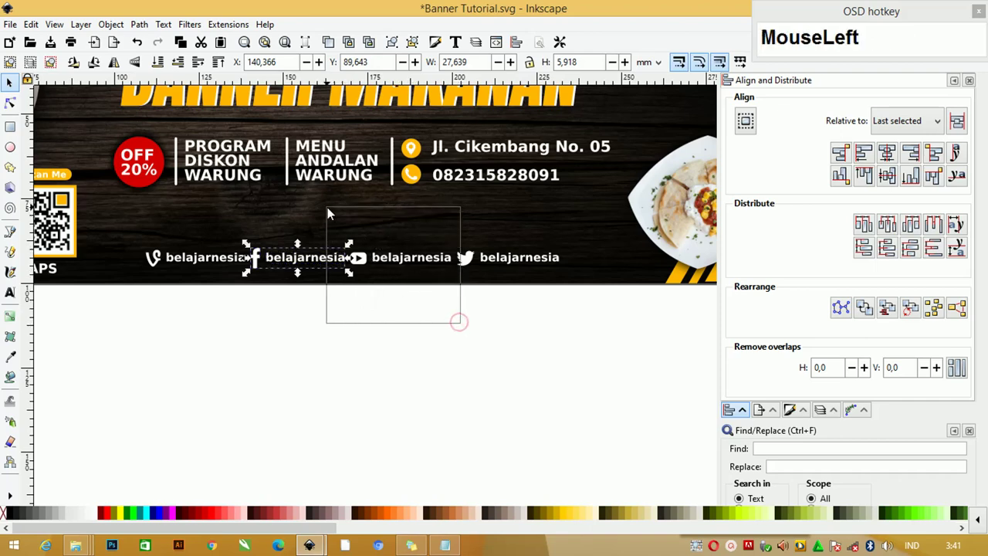
key("ctrl+g")
left_click(592, 323)
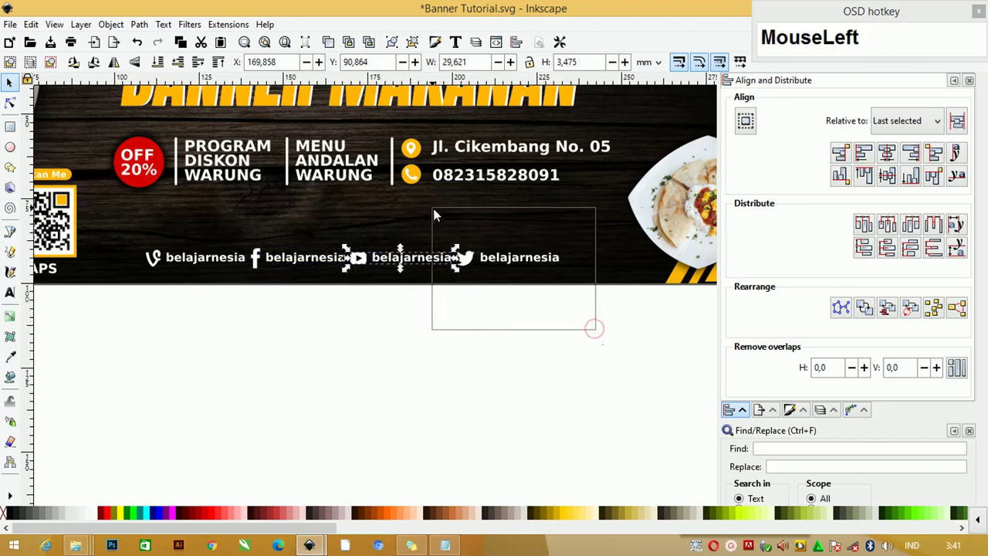
key("ctrl+g")
Shrink the four icon-label pairs and spread them evenly along the banner's bottom, fitting the page in view.
left_click_drag(582, 348, 574, 250)
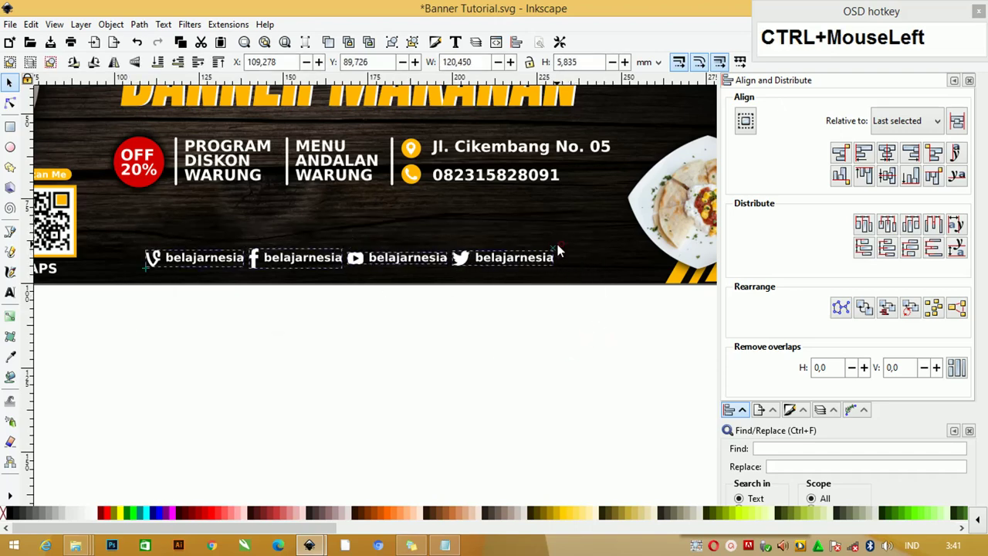
left_click_drag(558, 249, 482, 253)
left_click_drag(496, 317, 117, 212)
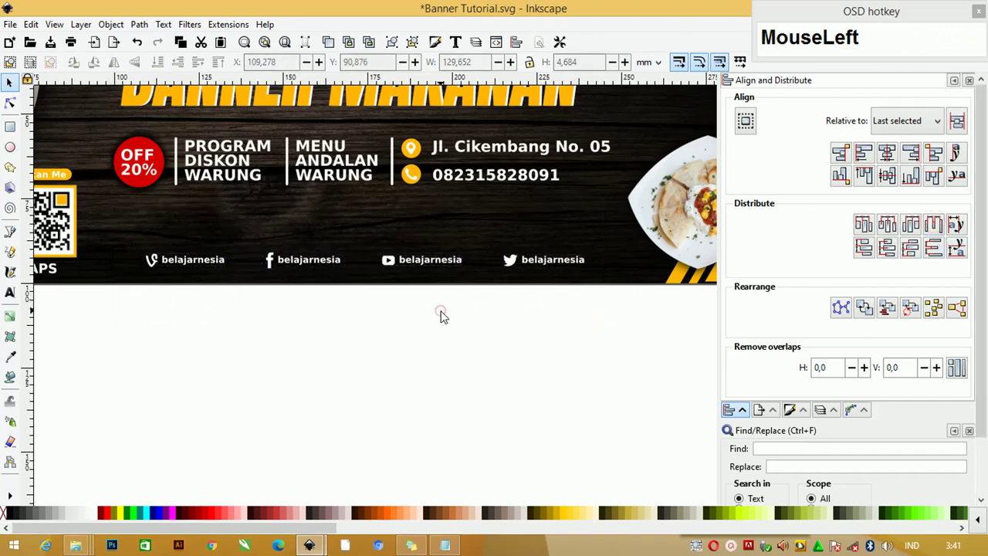
key("F4")
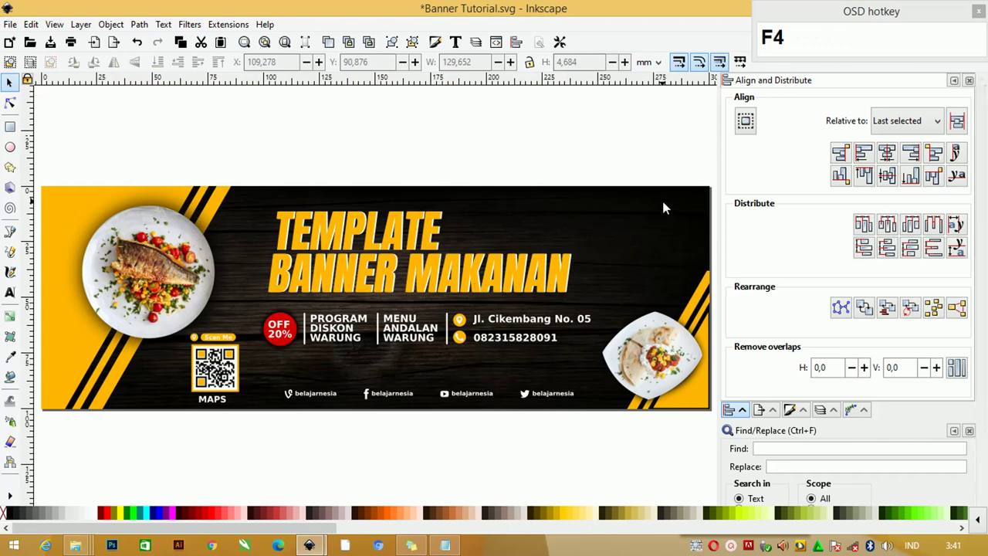